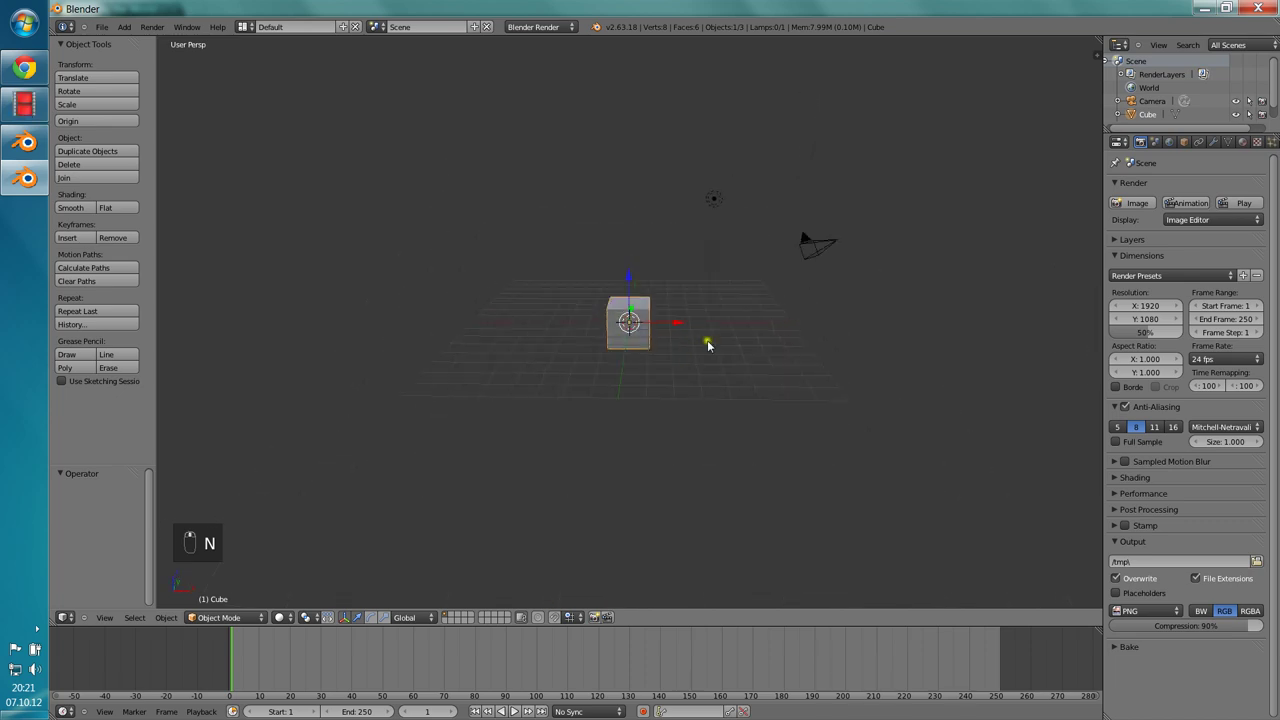
# Step: Delete the default cube, camera and lamp, leaving an empty scene
pyautogui.press('a')
pyautogui.press('a')
pyautogui.press('x')
pyautogui.click(603, 348)
# Step: Re-centre the 3D cursor and view on the origin with Shift+C and look around the empty grid
pyautogui.press('shift+c')
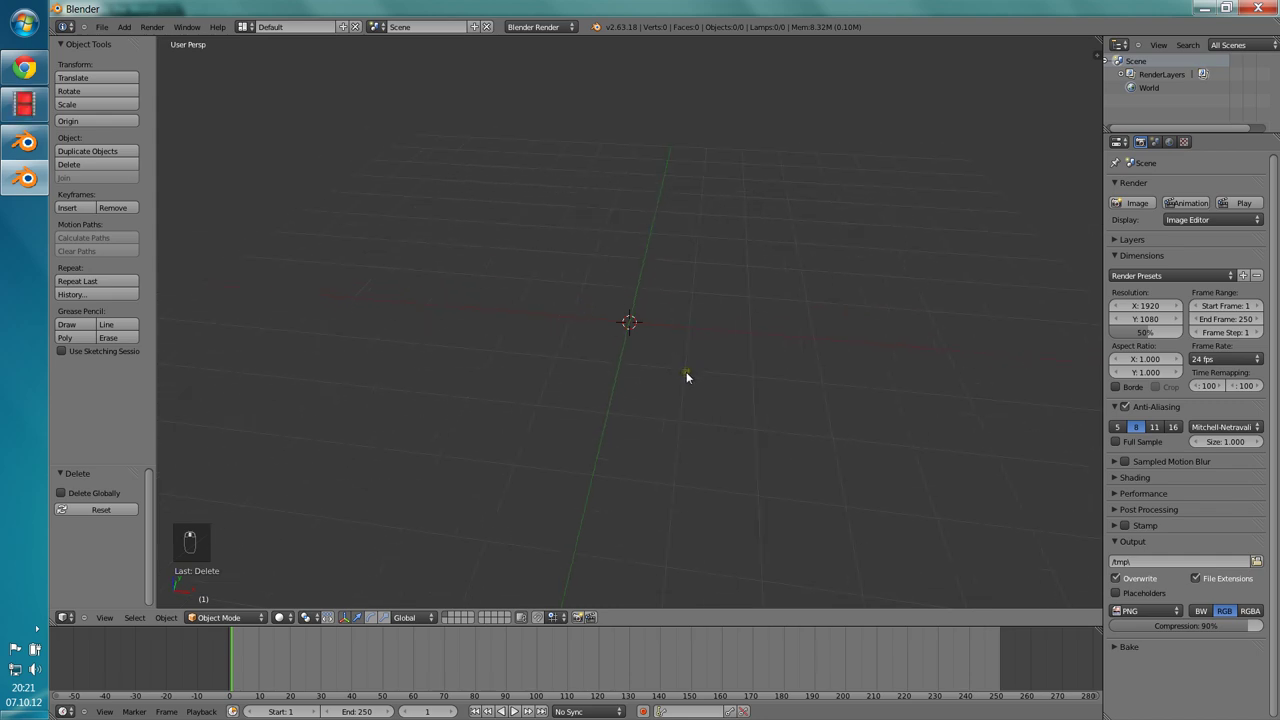
pyautogui.middleClick(810, 341)
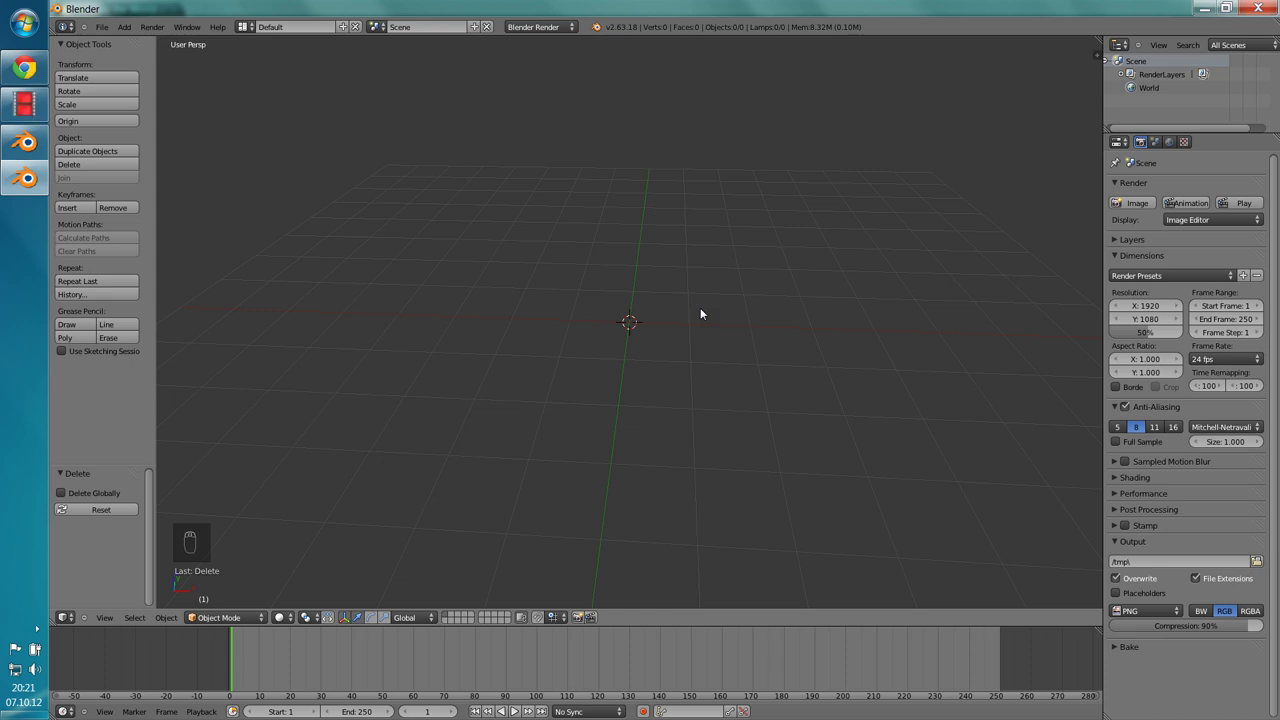
pyautogui.press('shift+a')
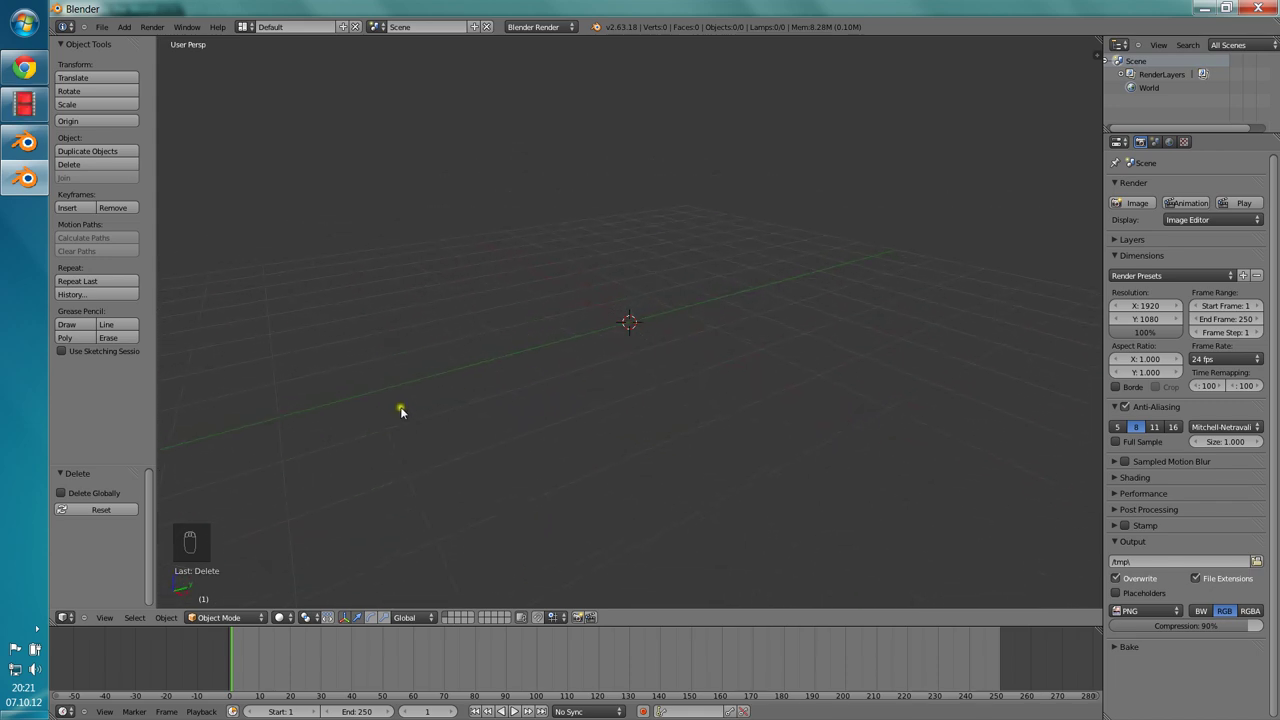
pyautogui.moveTo(527, 431); pyautogui.dragTo(622, 390)
# Step: Add a cube, flatten it in Y and stretch it 16× in X and 9× in Z into a wall
pyautogui.press('shift+a')
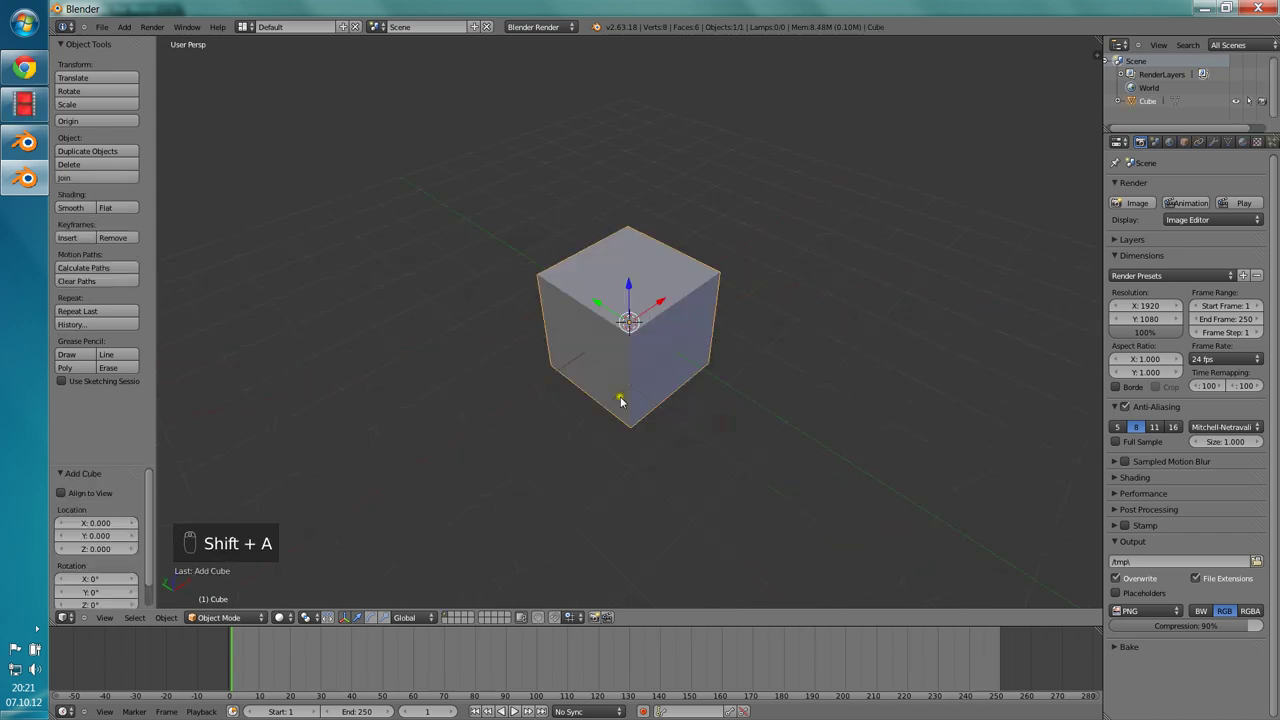
pyautogui.press('s')
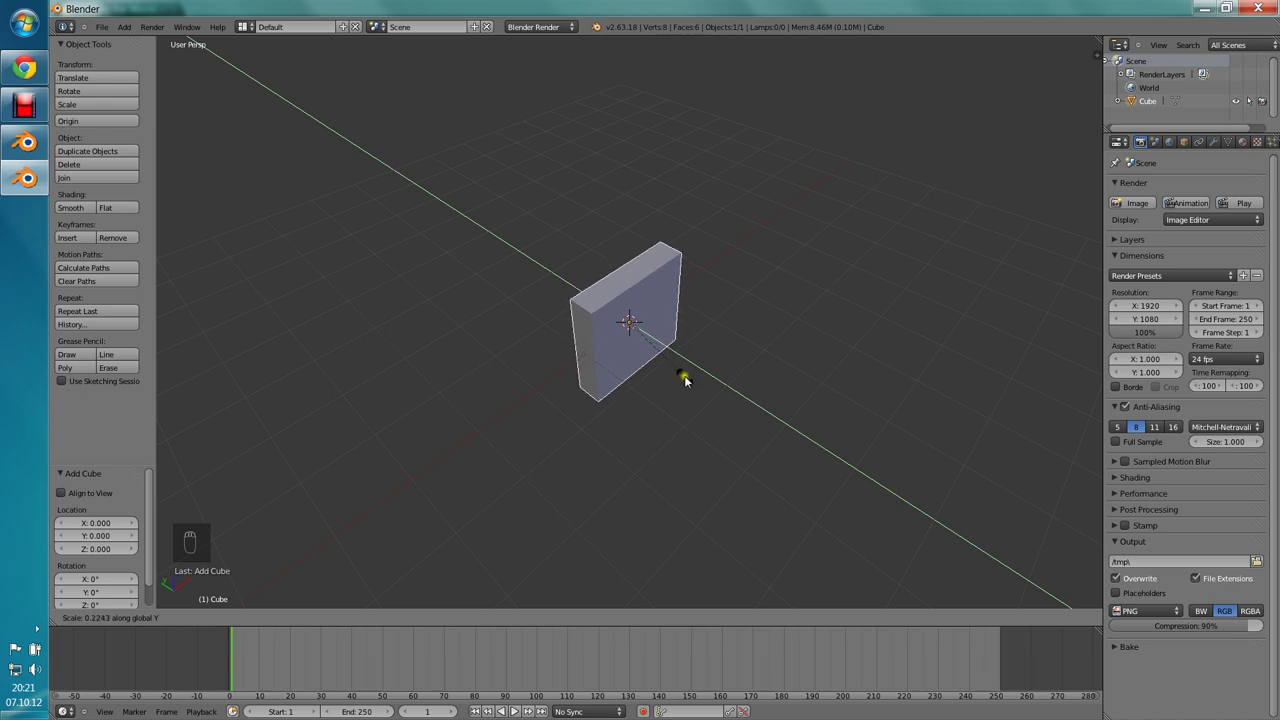
pyautogui.press('KP_1')
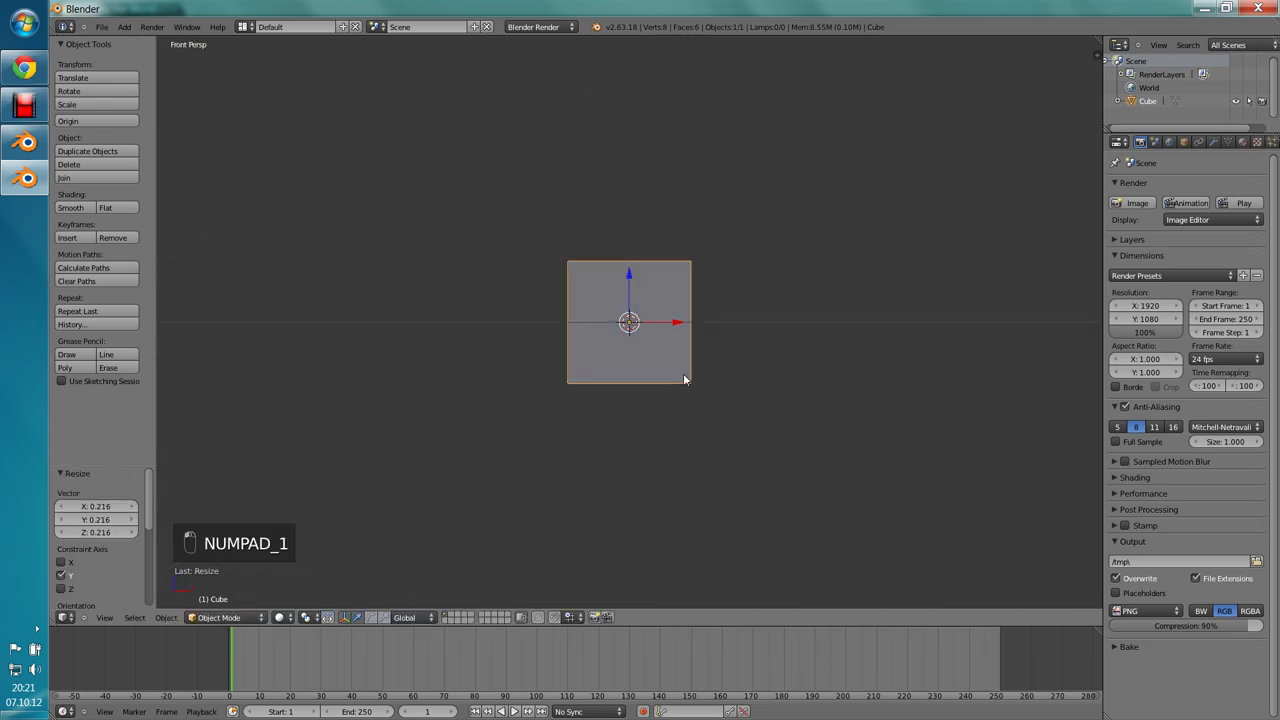
pyautogui.press('s')
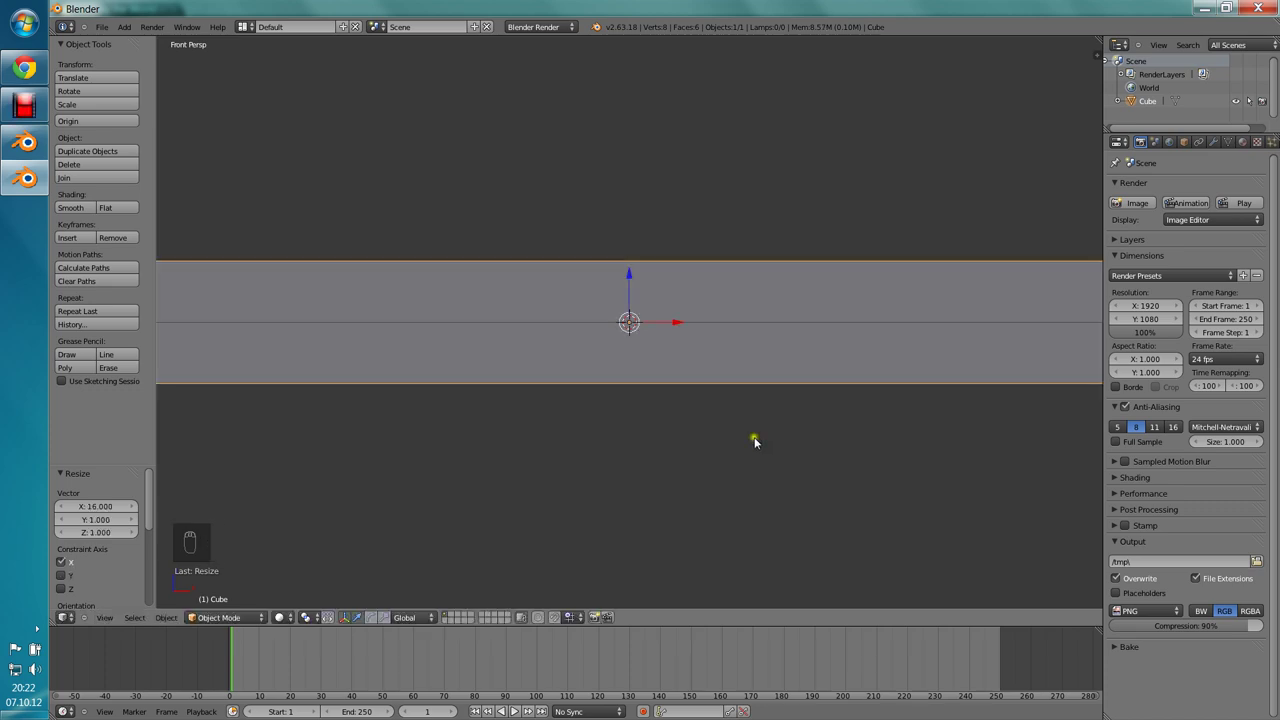
pyautogui.press('s')
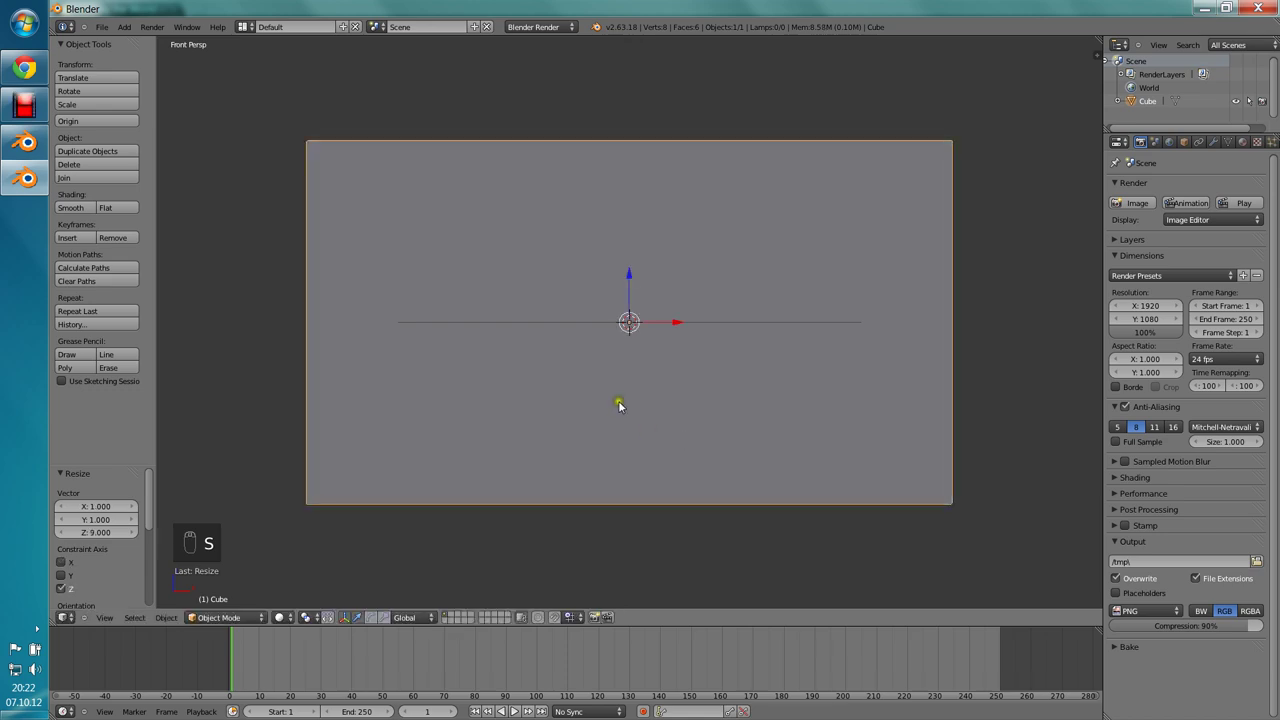
pyautogui.middleClick(635, 354)
pyautogui.moveTo(702, 346); pyautogui.dragTo(614, 350)
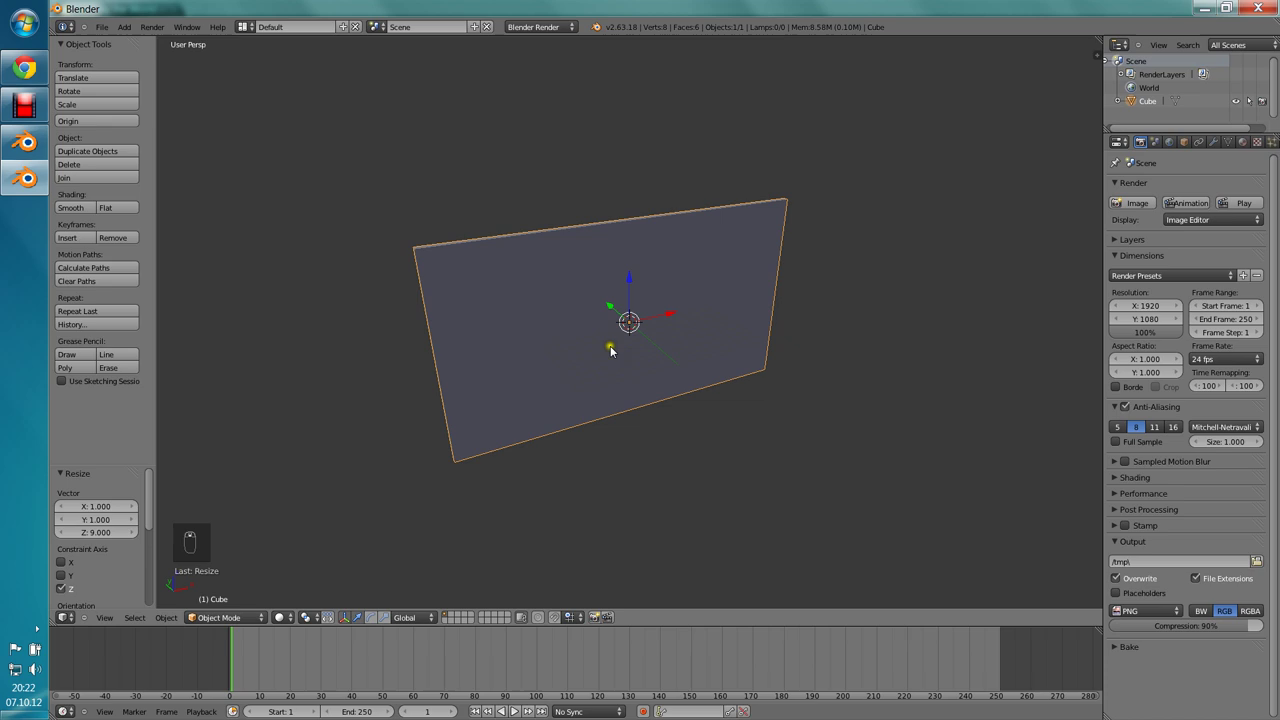
pyautogui.moveTo(676, 388); pyautogui.dragTo(904, 147)
# Step: Resize the whole wall and apply its scale to the geometry with Ctrl+A
pyautogui.press('s')
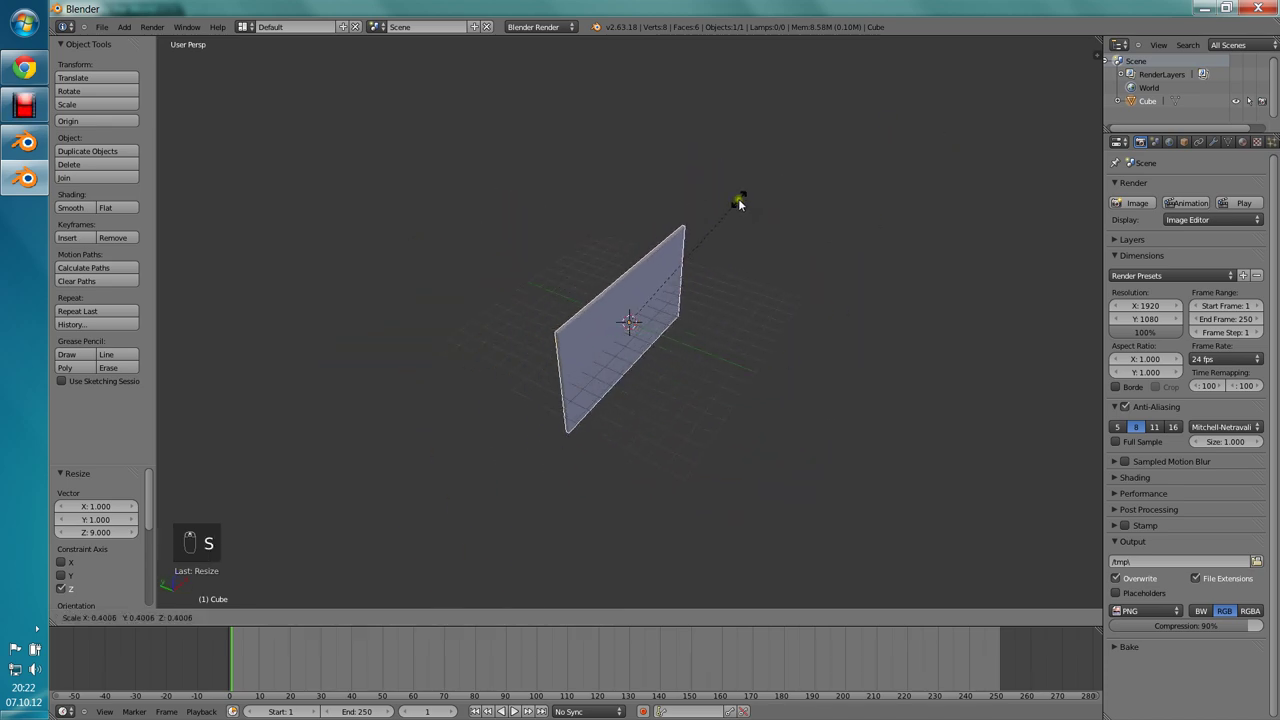
pyautogui.click(716, 281)
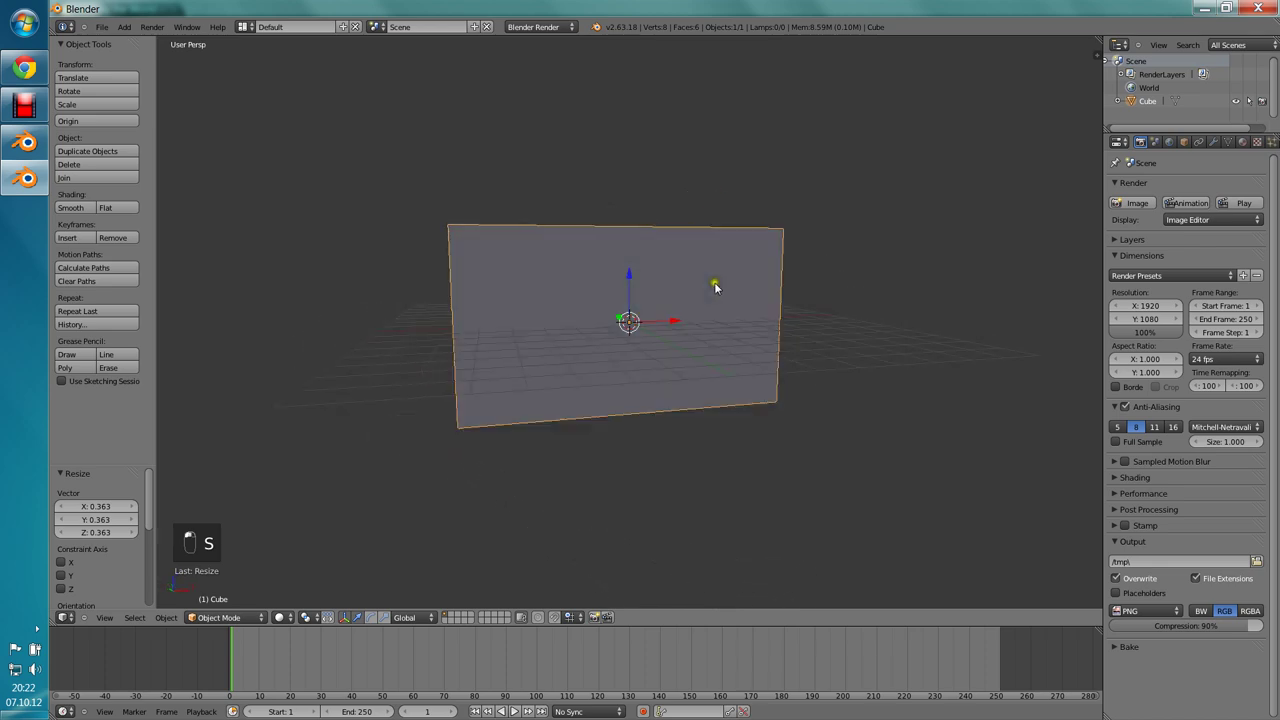
pyautogui.middleClick(550, 300)
pyautogui.moveTo(688, 332); pyautogui.dragTo(657, 298)
pyautogui.press('ctrl+a')
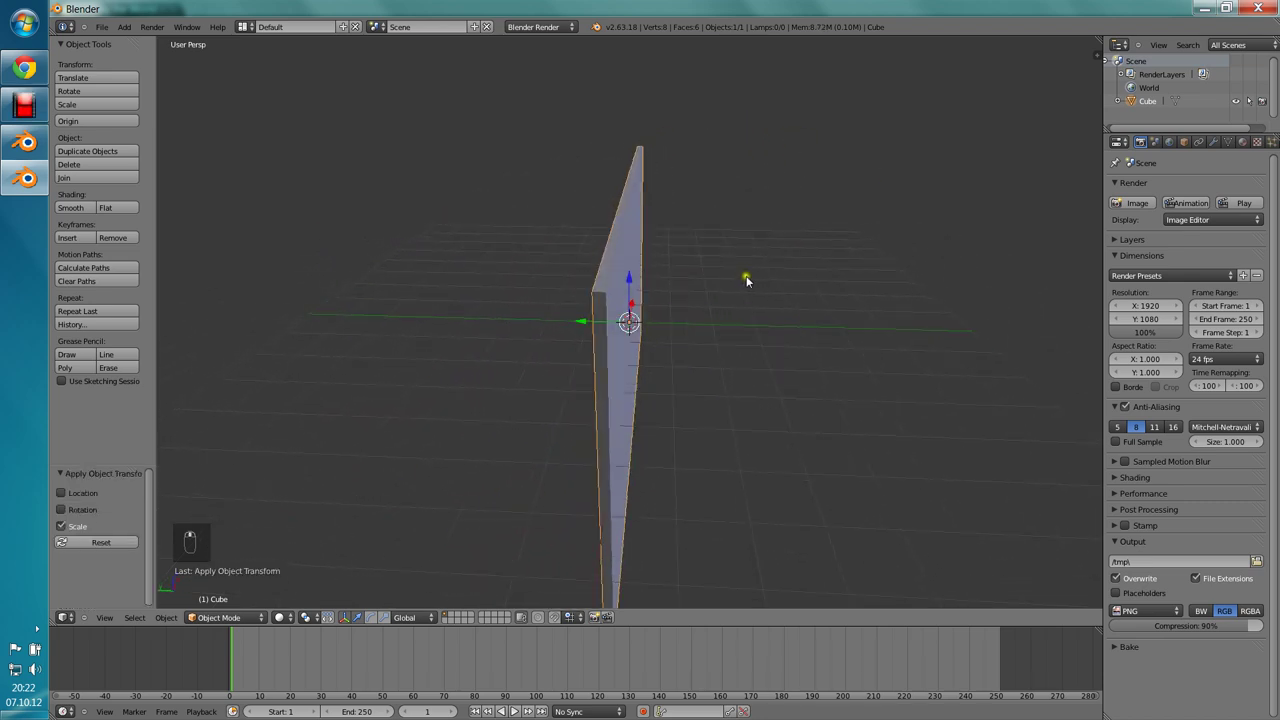
pyautogui.middleClick(746, 298)
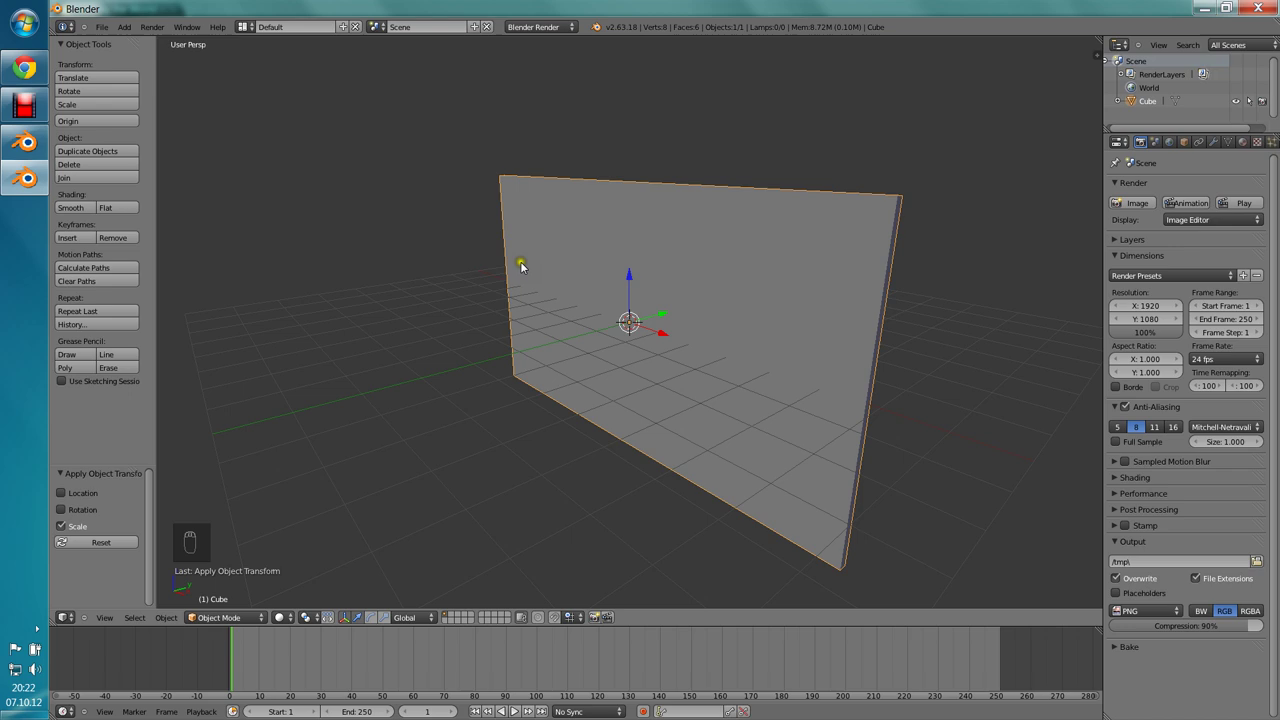
pyautogui.moveTo(473, 263); pyautogui.dragTo(536, 280)
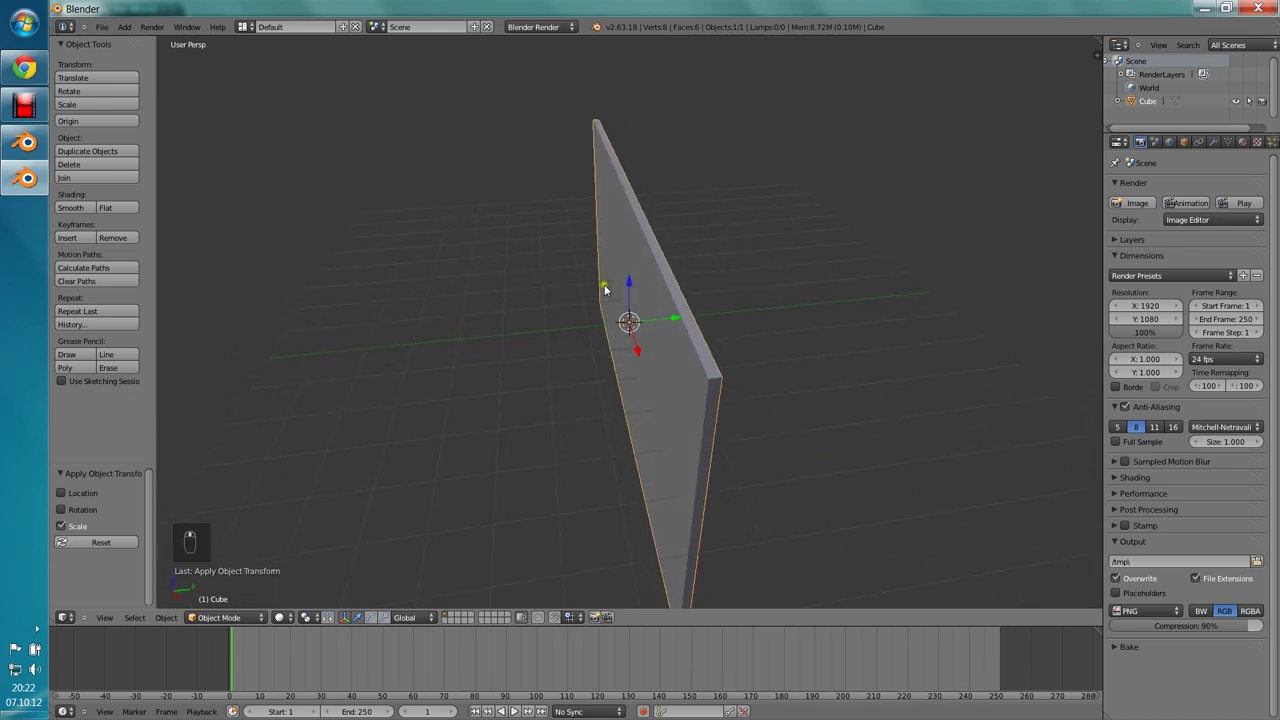
pyautogui.middleClick(722, 298)
pyautogui.press('s')
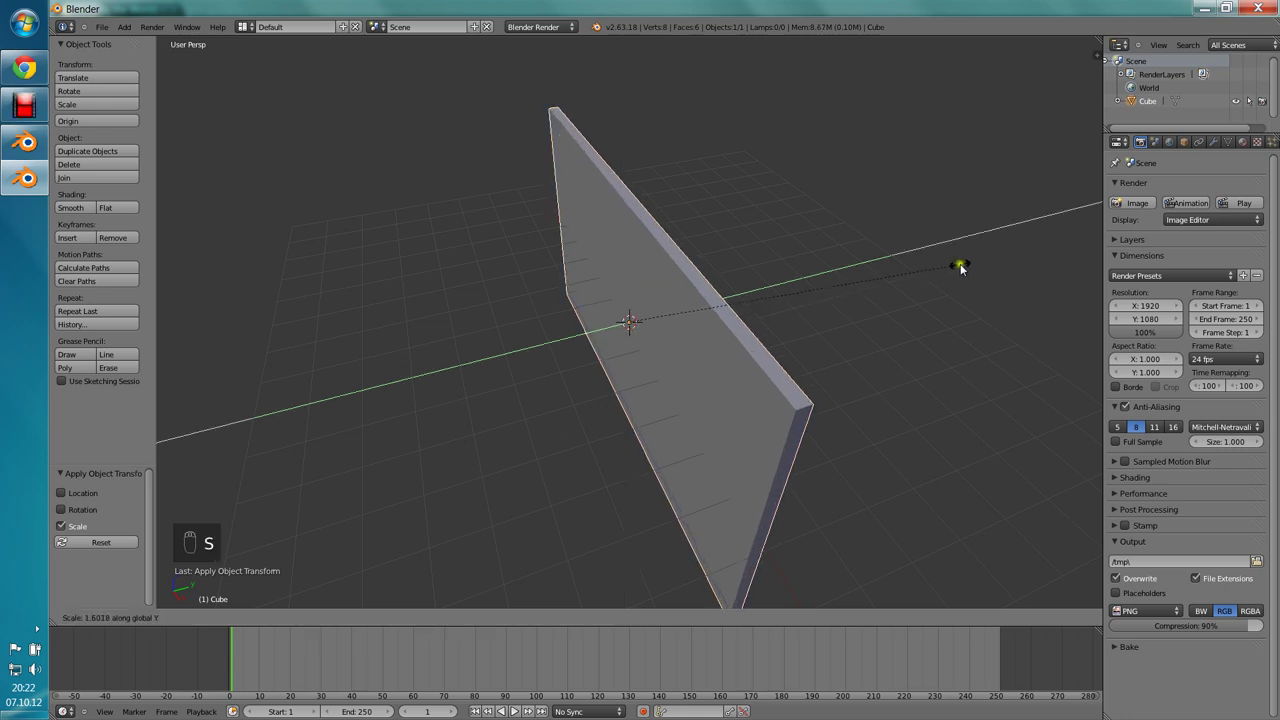
pyautogui.press('ctrl+a')
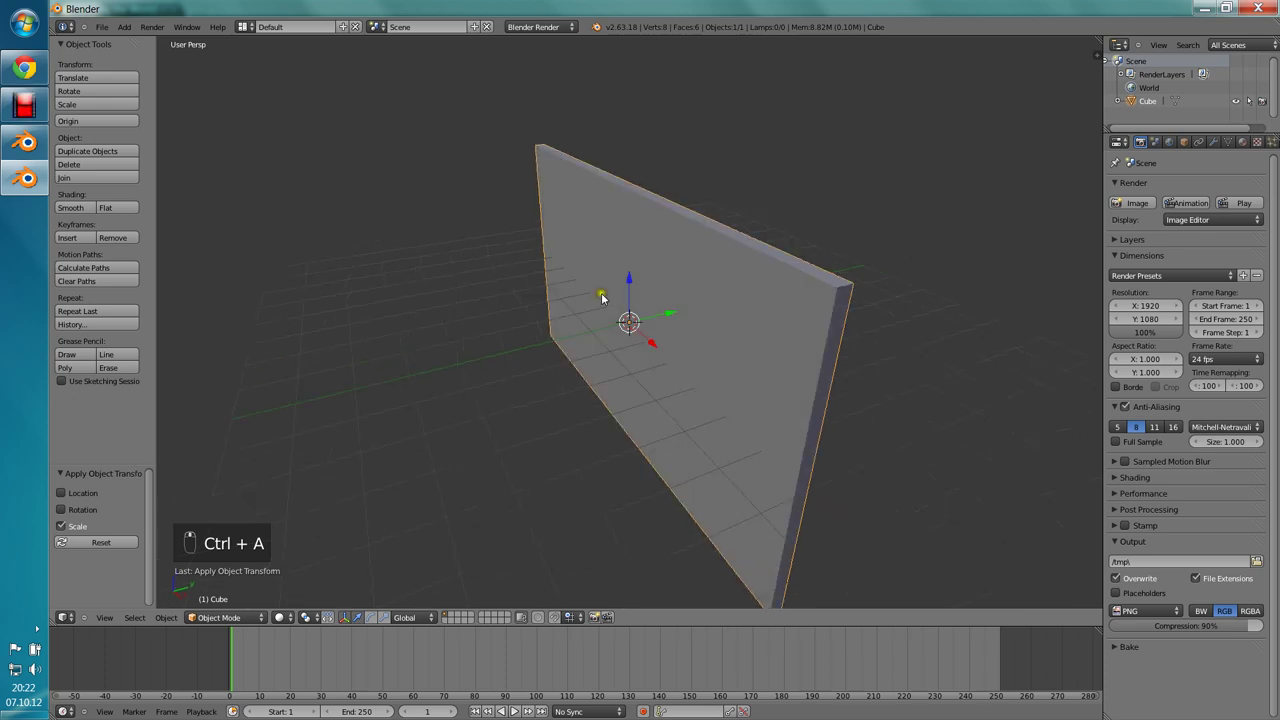
# Step: In wireframe, add a plane and rotate it 90° to stand upright facing the front
pyautogui.press('a')
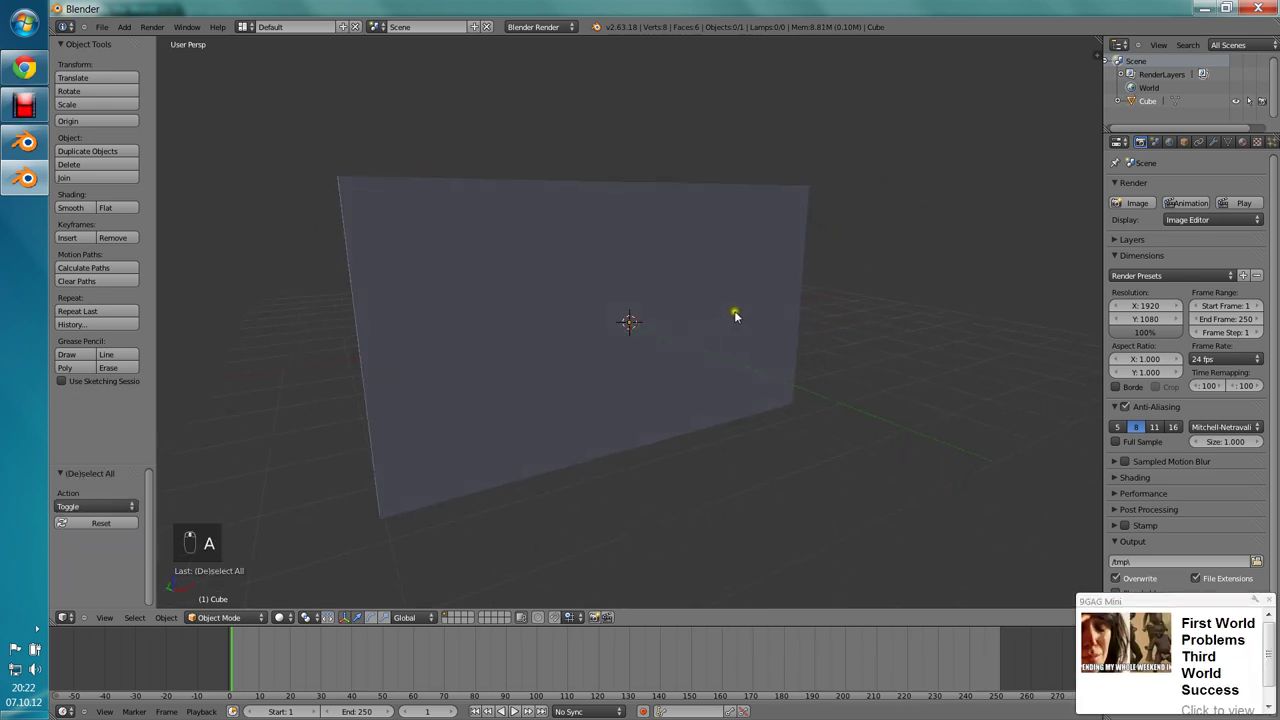
pyautogui.press('z')
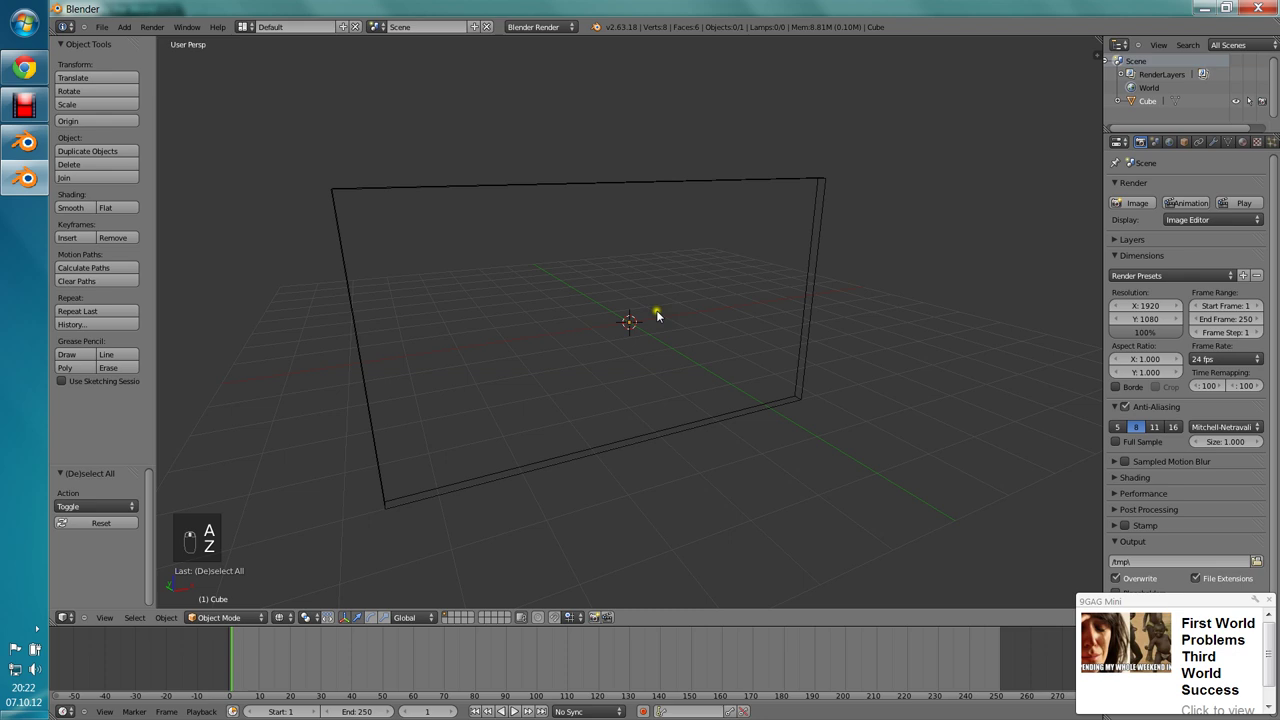
pyautogui.press('shift+a')
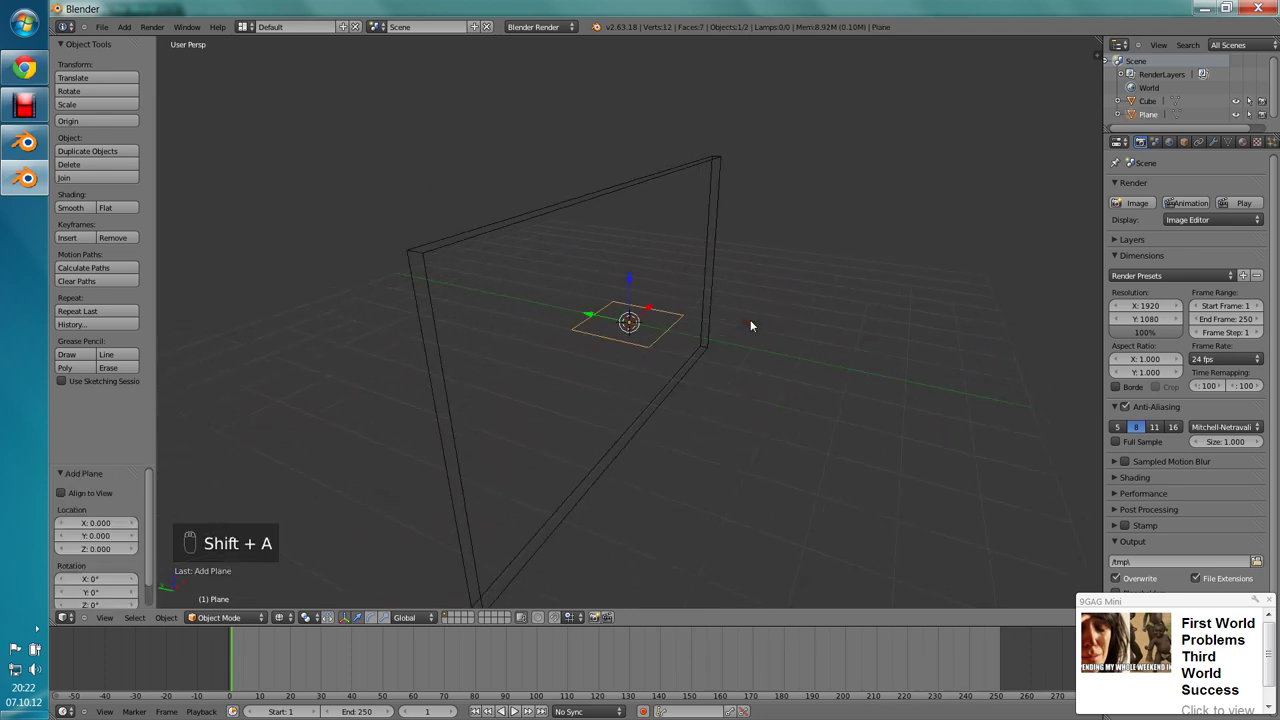
pyautogui.press('r')
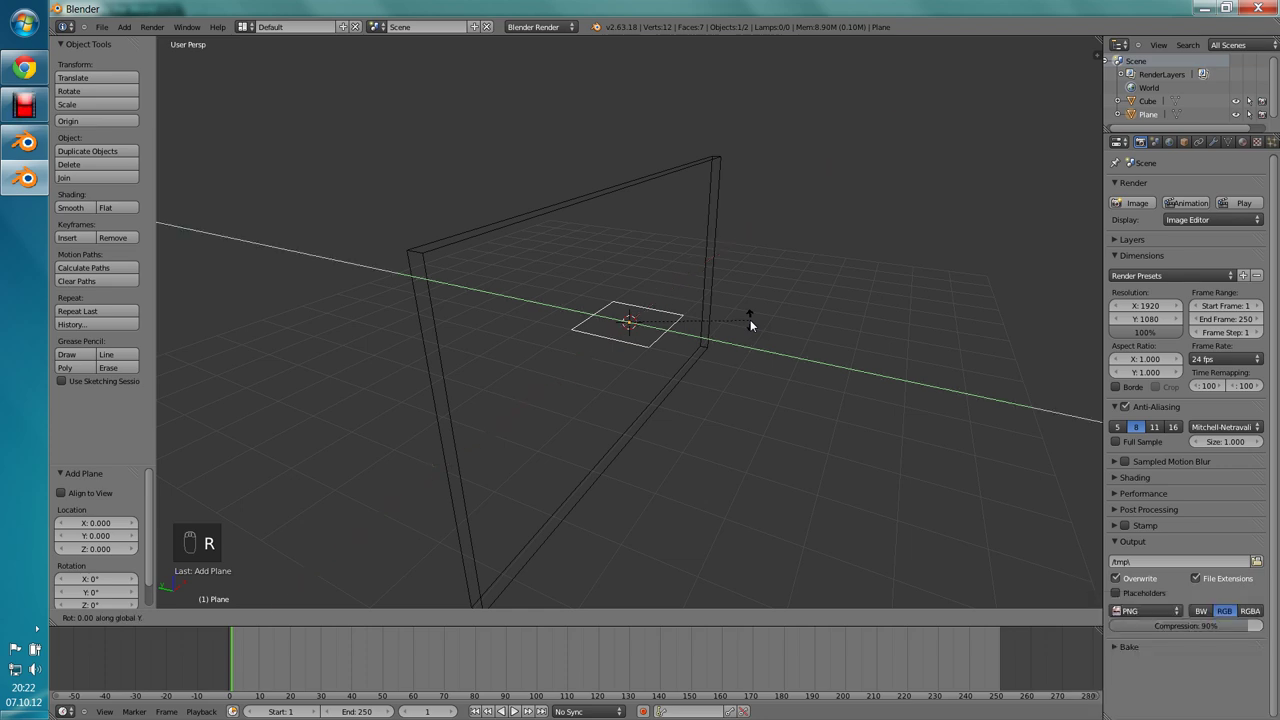
pyautogui.press('KP_1')
pyautogui.press('KP_5')
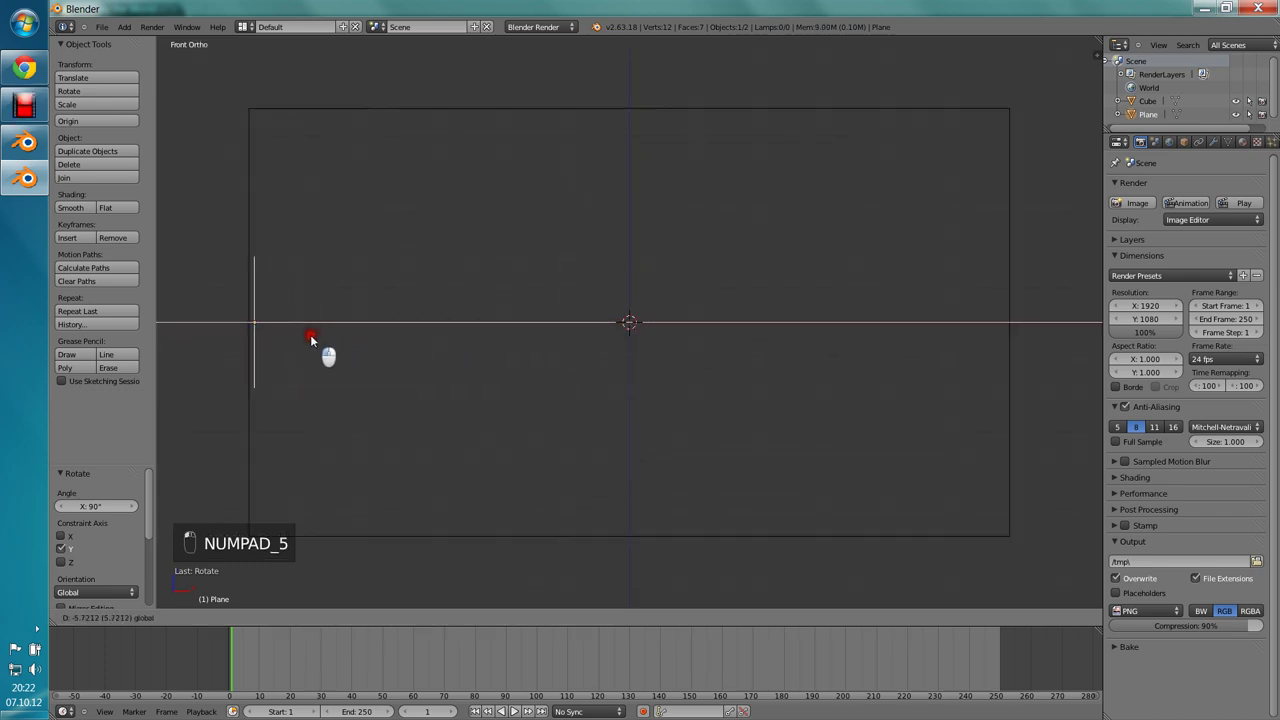
# Step: Place the plane at the wall's left end and scale it to the tunnel's cross-section height
pyautogui.press('s')
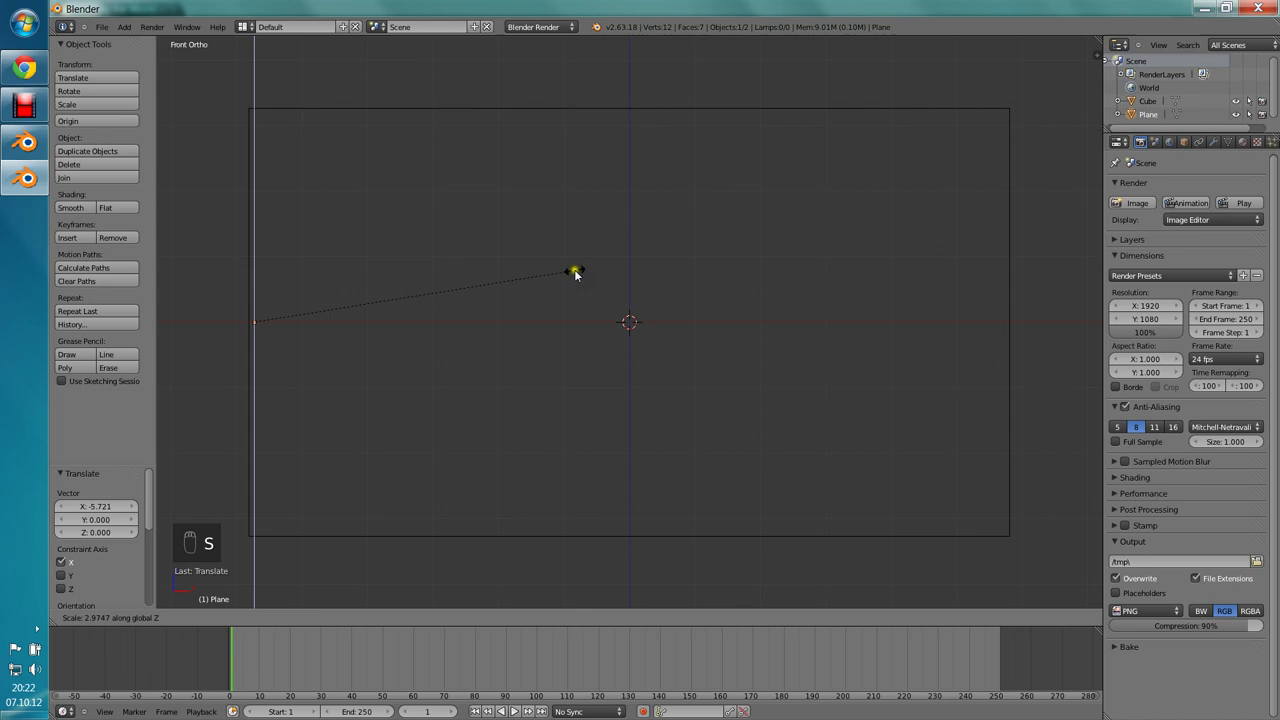
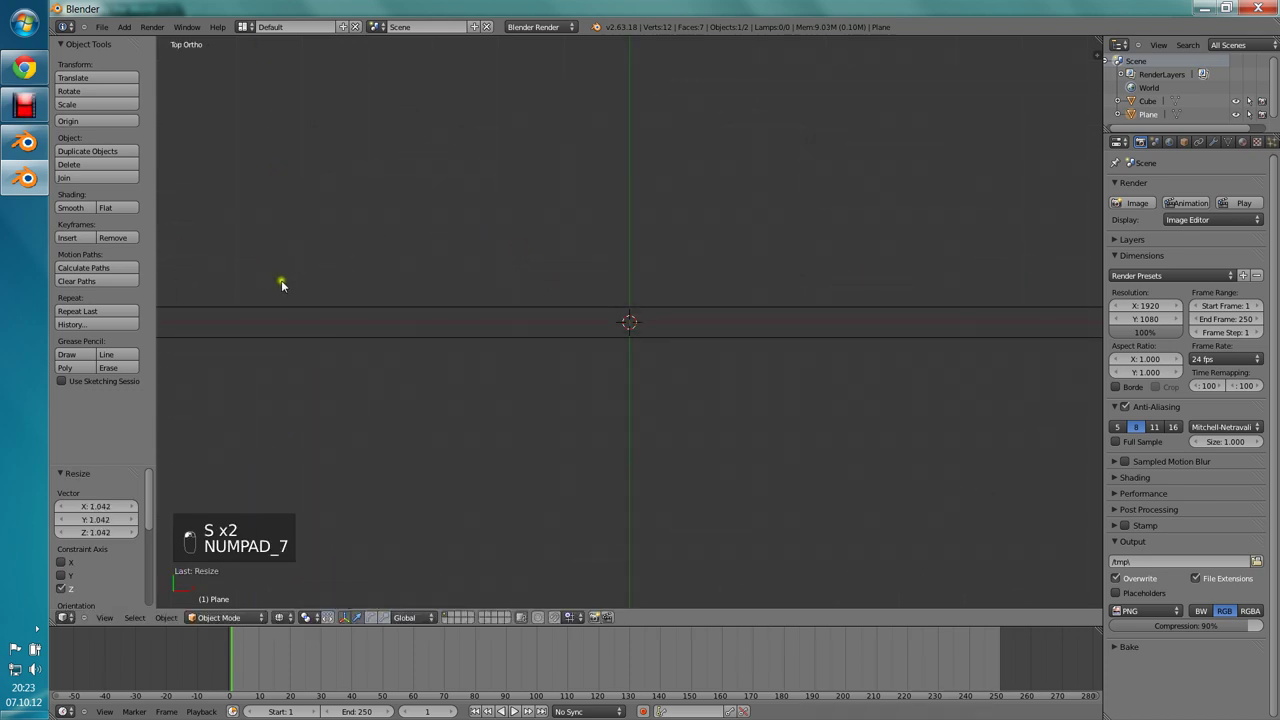
pyautogui.press('s')
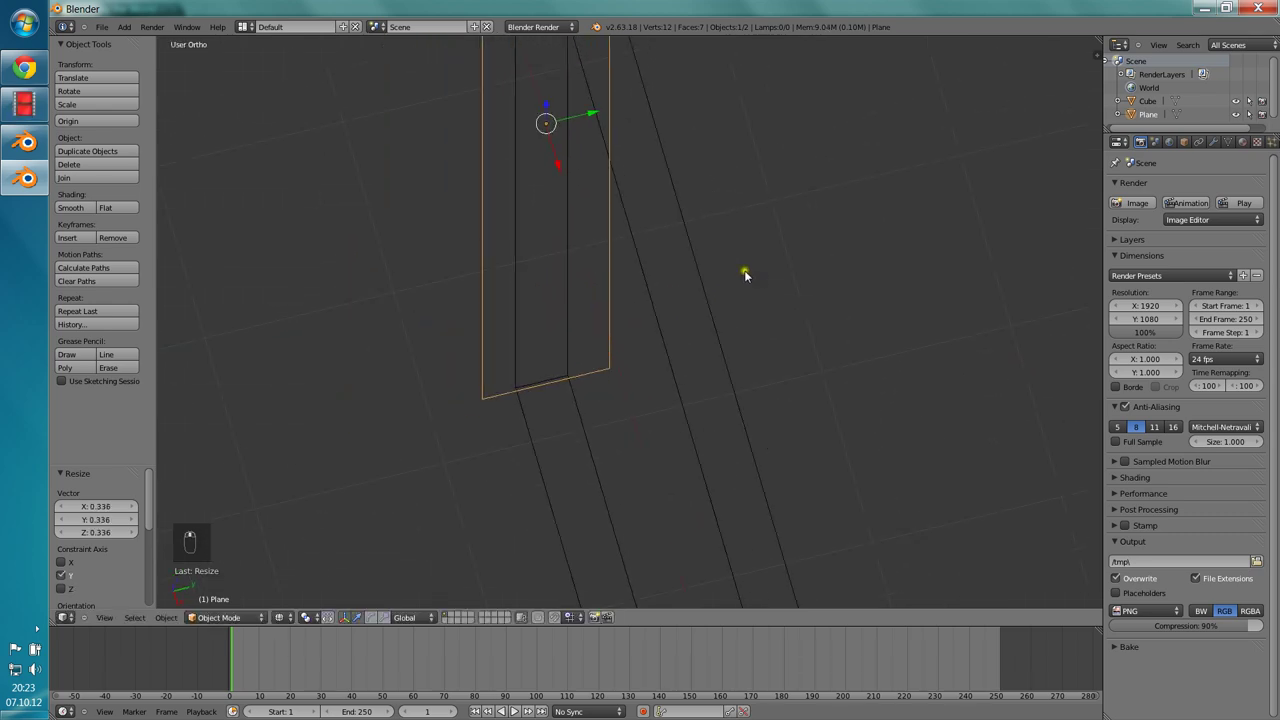
pyautogui.press('s')
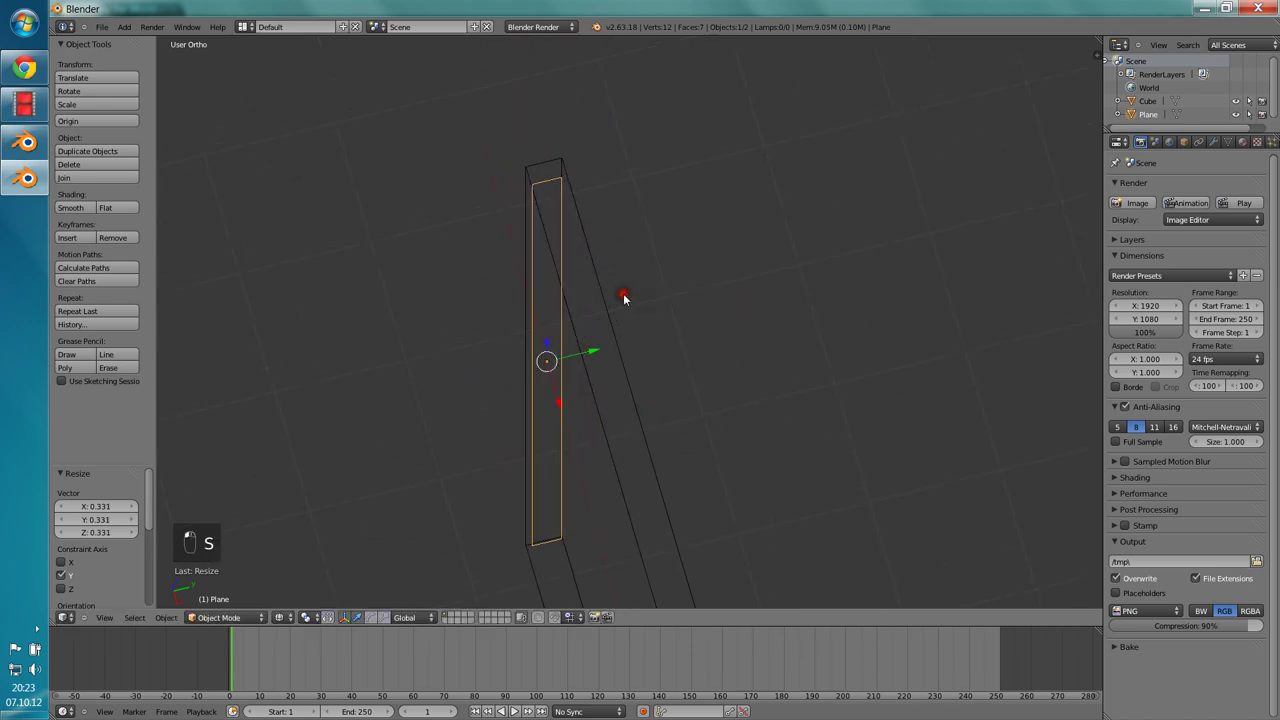
pyautogui.press('KP_7')
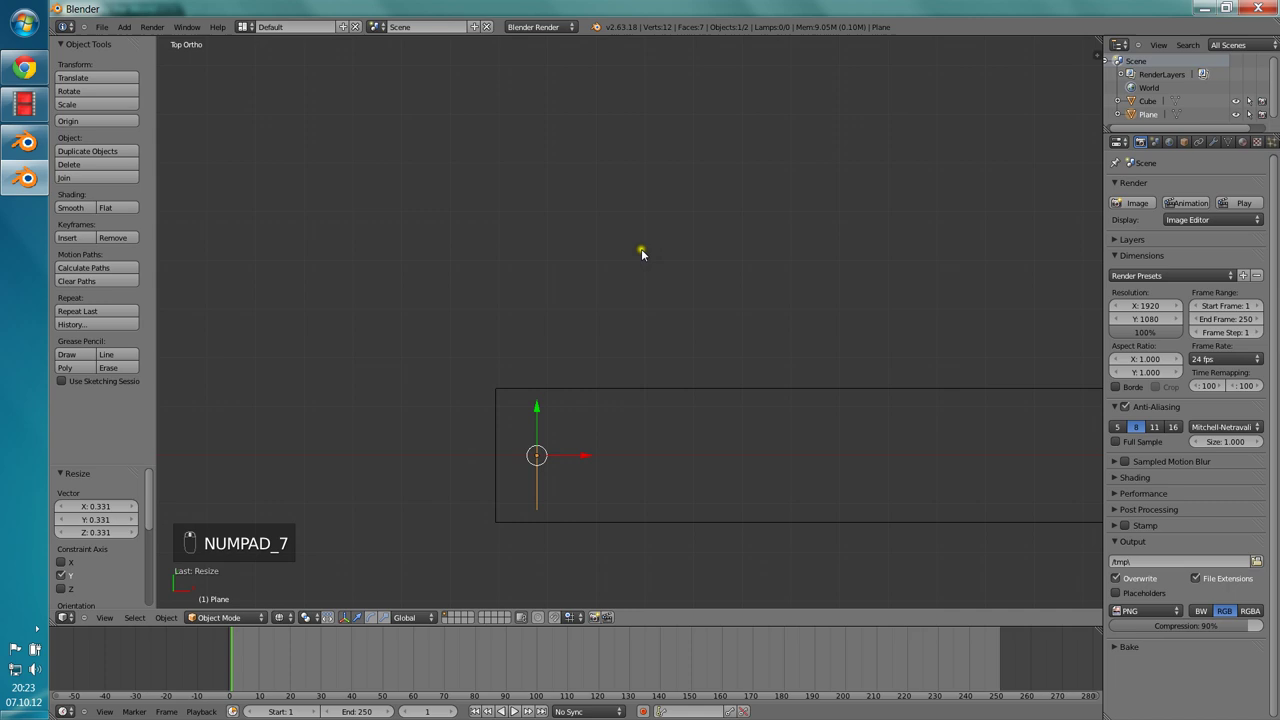
pyautogui.press('KP_1')
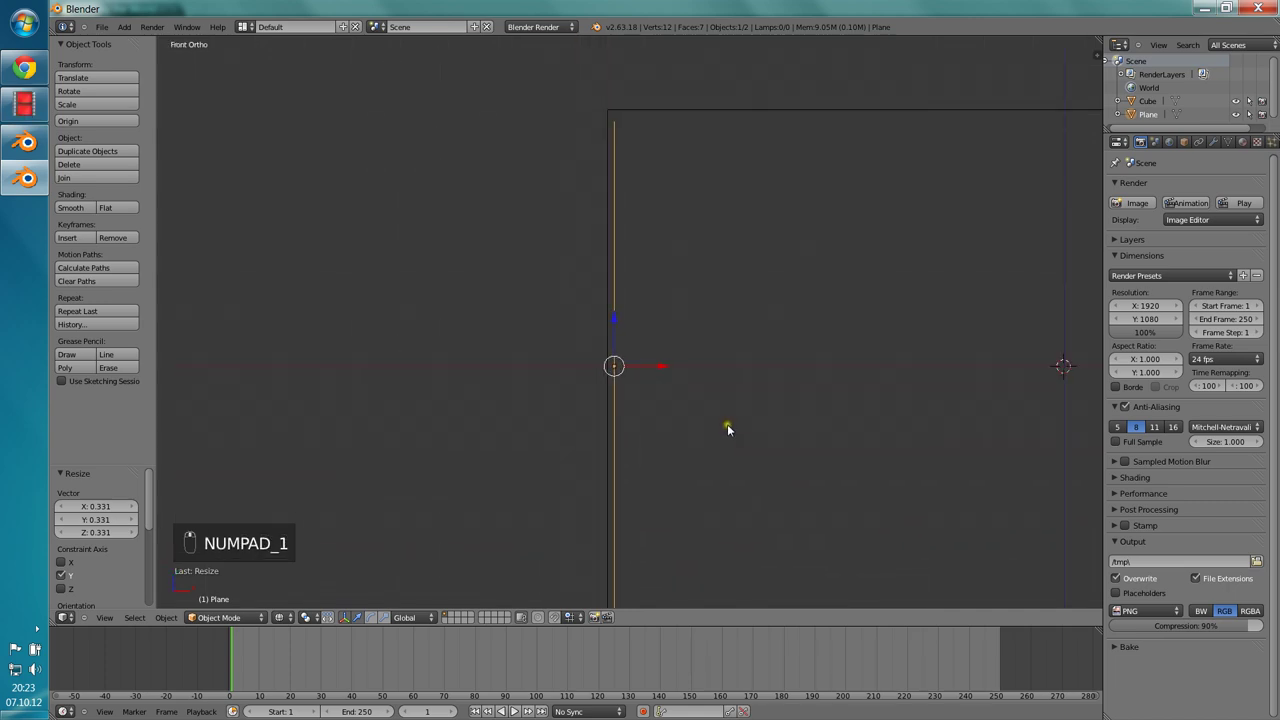
pyautogui.press('s')
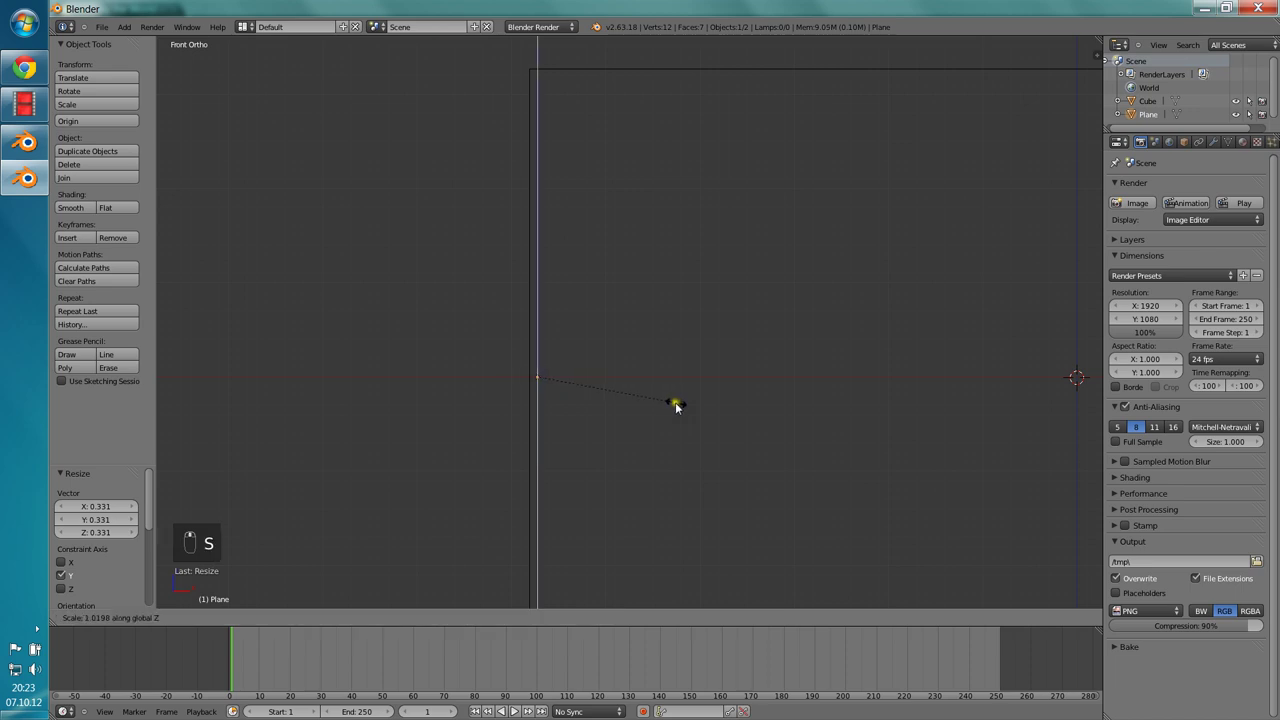
pyautogui.press('s')
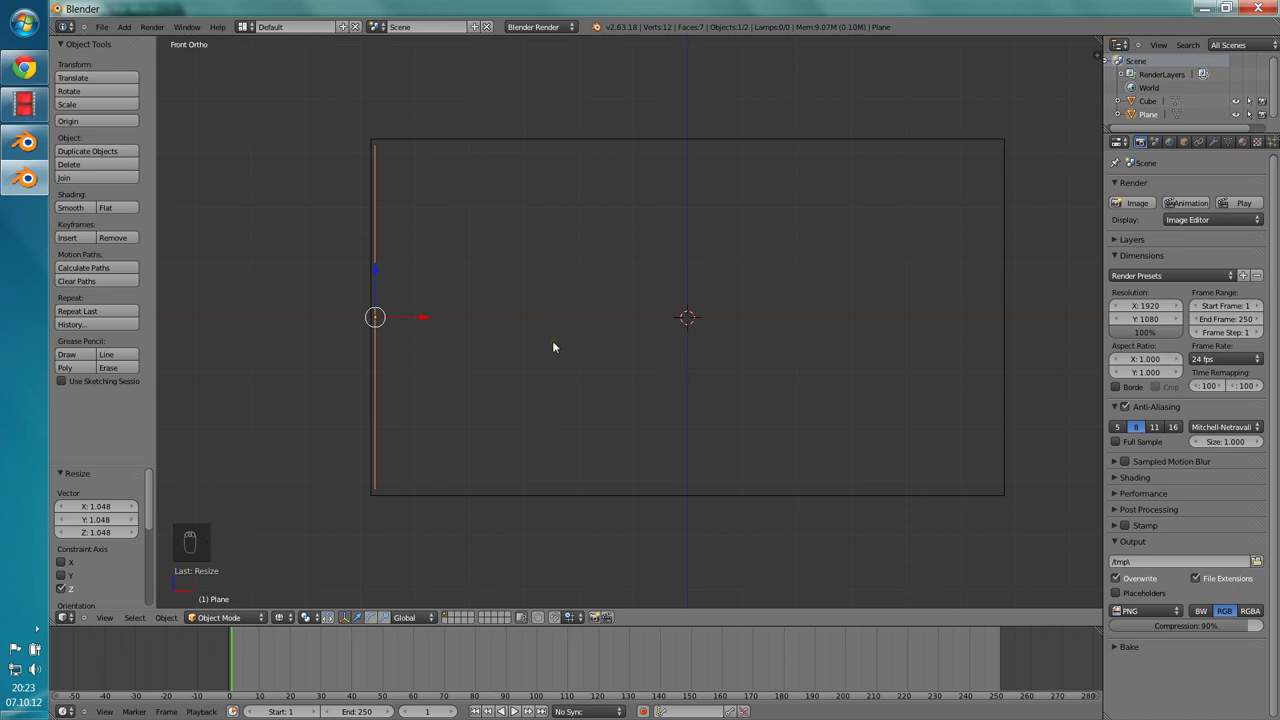
# Step: Duplicate the end plane, move the copy to the box's far end and rescale it
pyautogui.press('shift+d')
pyautogui.moveTo(419, 341); pyautogui.dragTo(1050, 333)
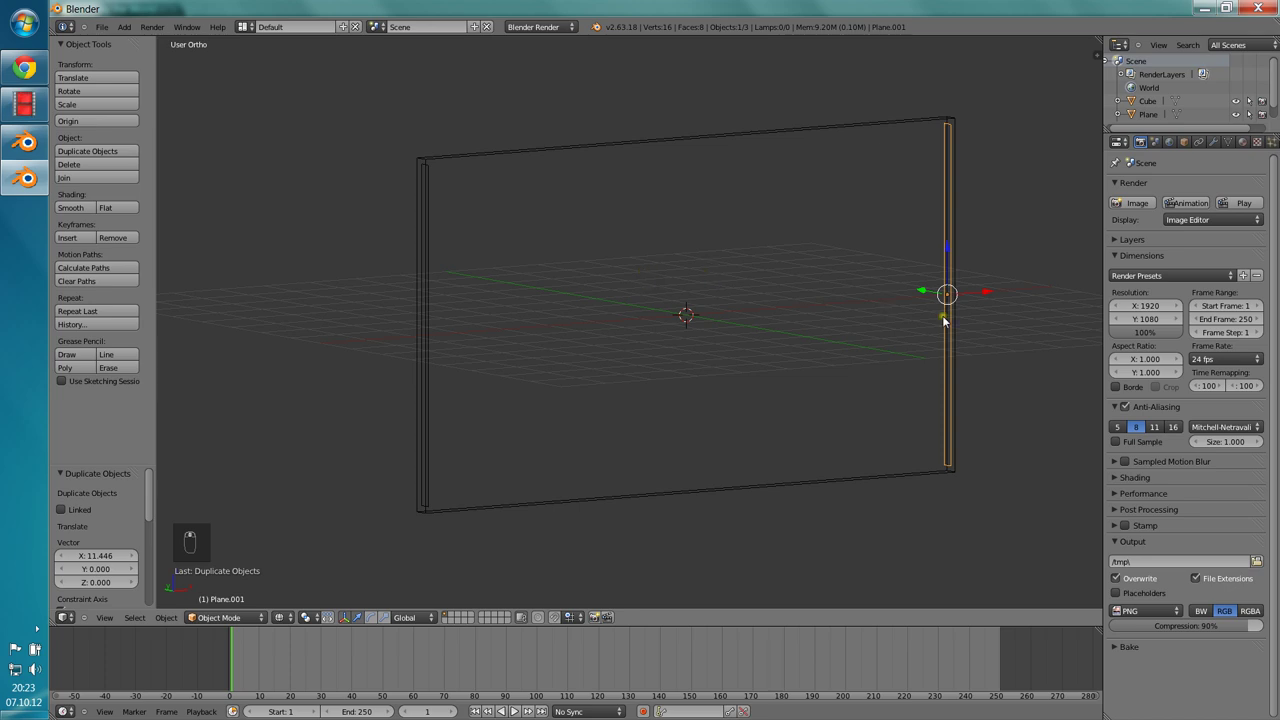
pyautogui.press('s')
pyautogui.click(909, 344)
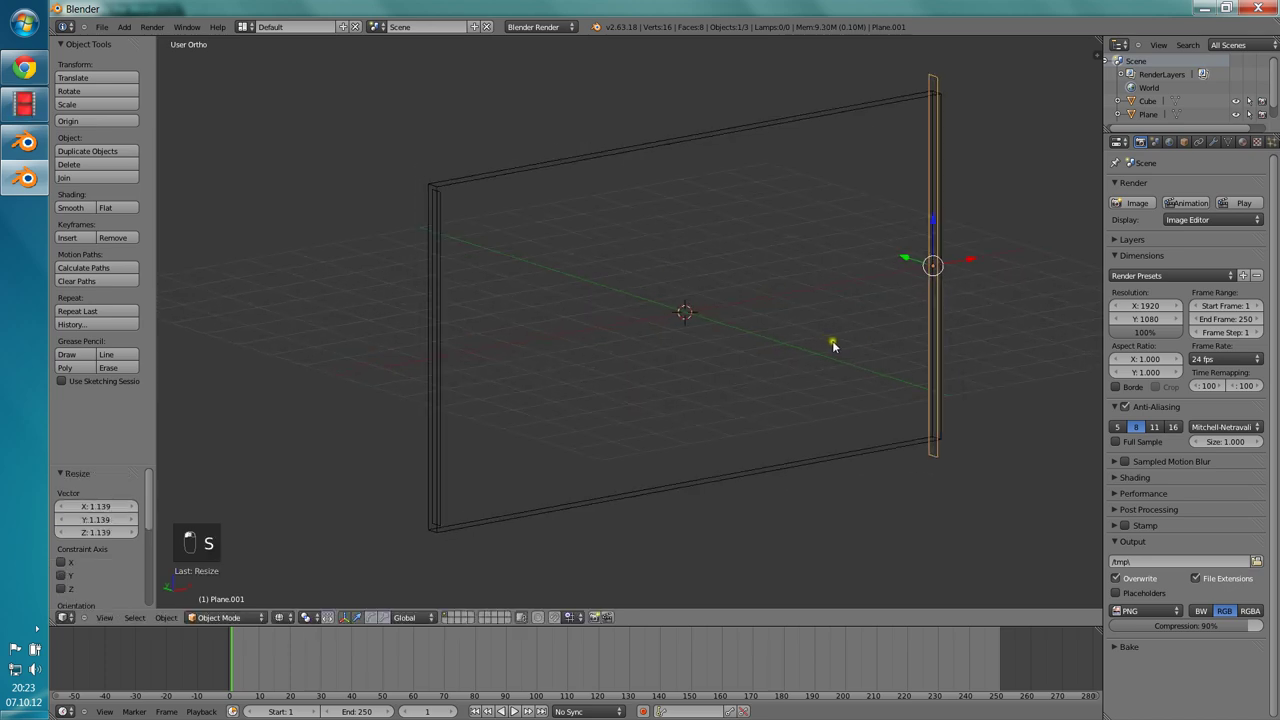
pyautogui.press('KP_7')
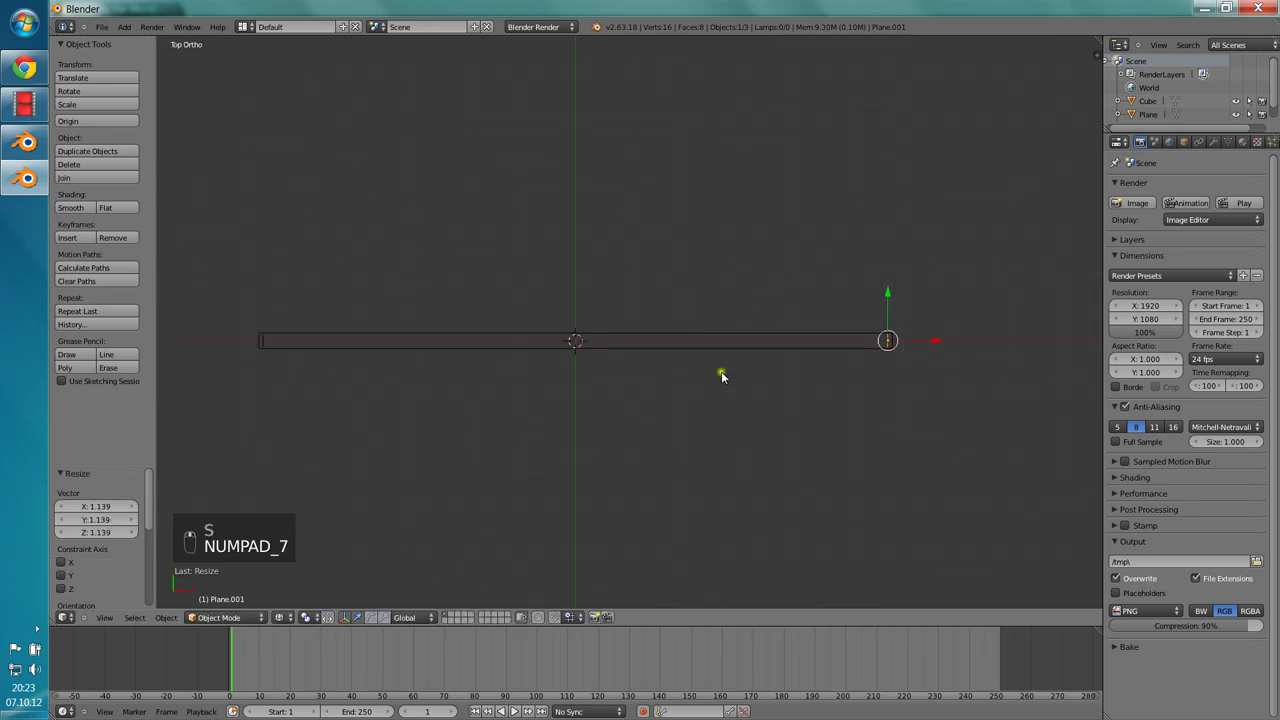
pyautogui.press('s')
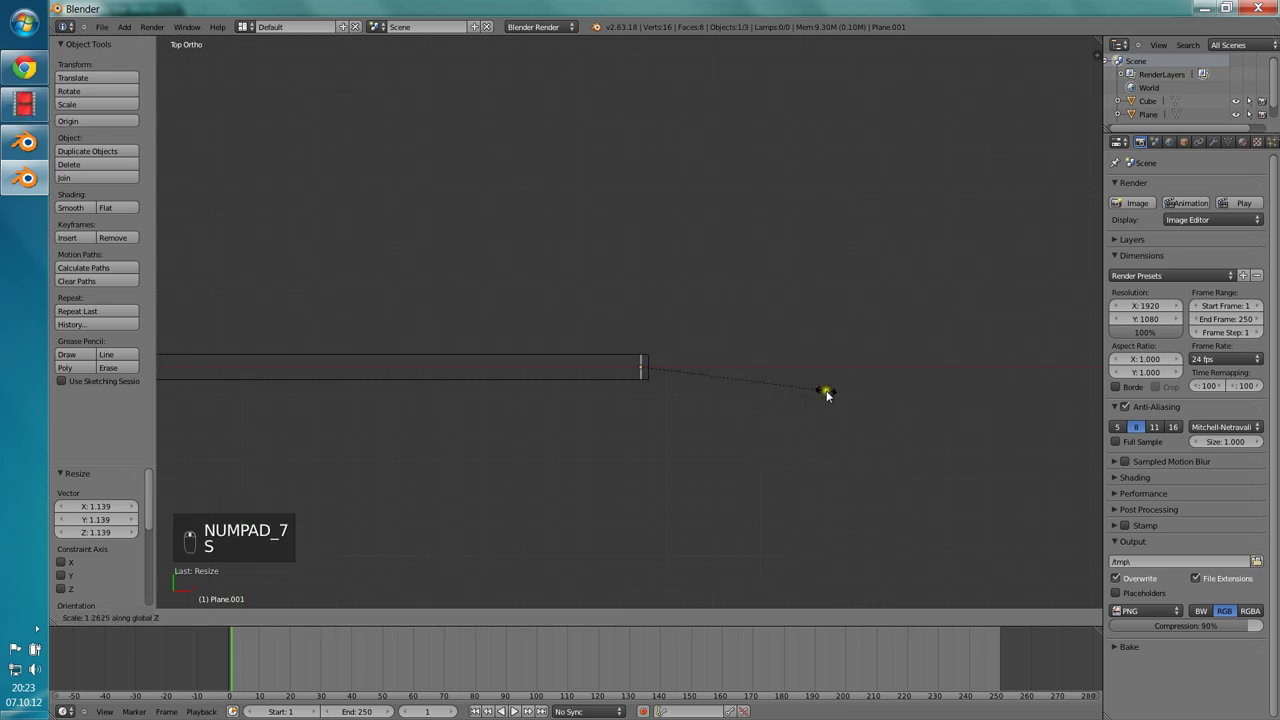
pyautogui.moveTo(681, 386); pyautogui.dragTo(758, 287)
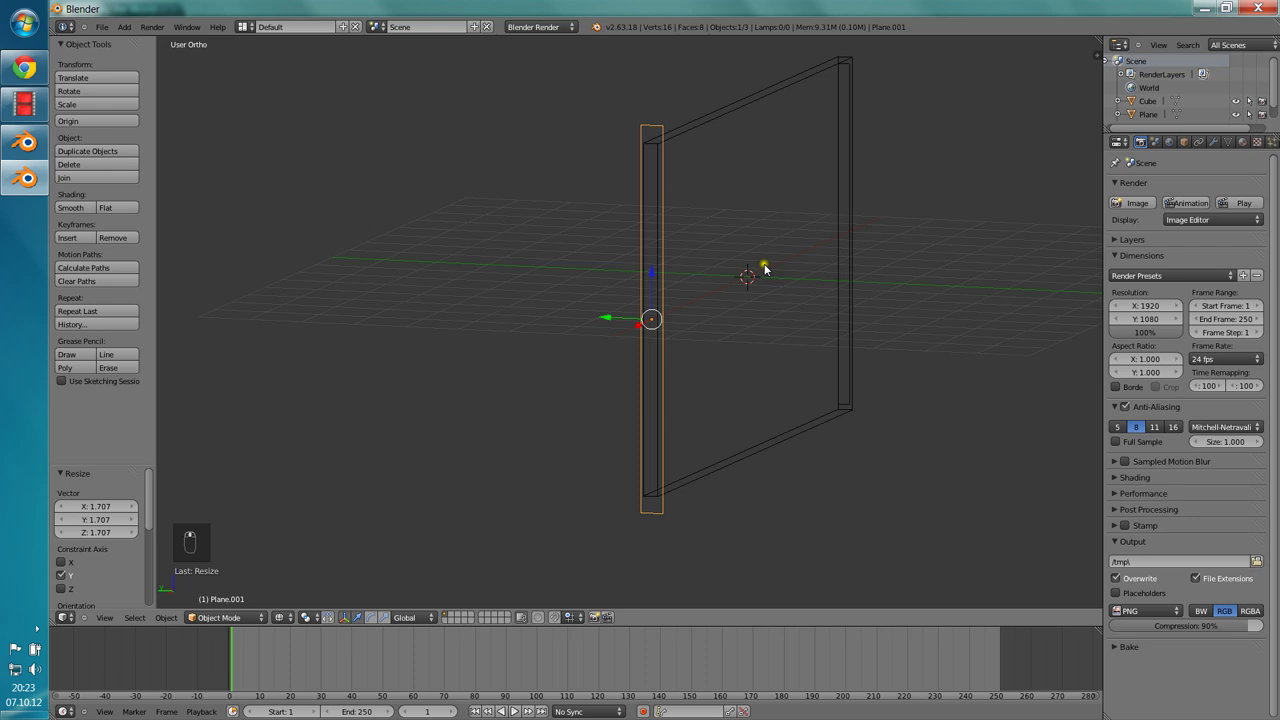
# Step: Back in solid shading, finalise the copied plane's size and deselect everything
pyautogui.press('z')
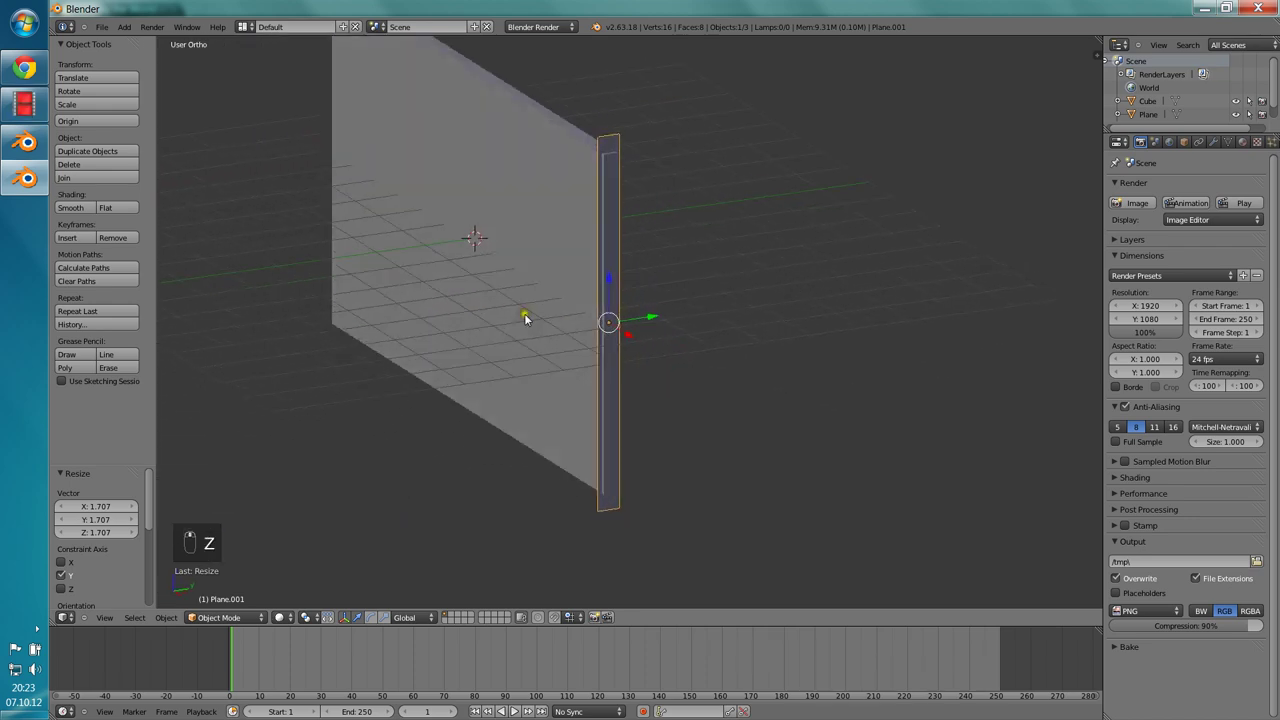
pyautogui.middleClick(569, 292)
pyautogui.middleClick(705, 318)
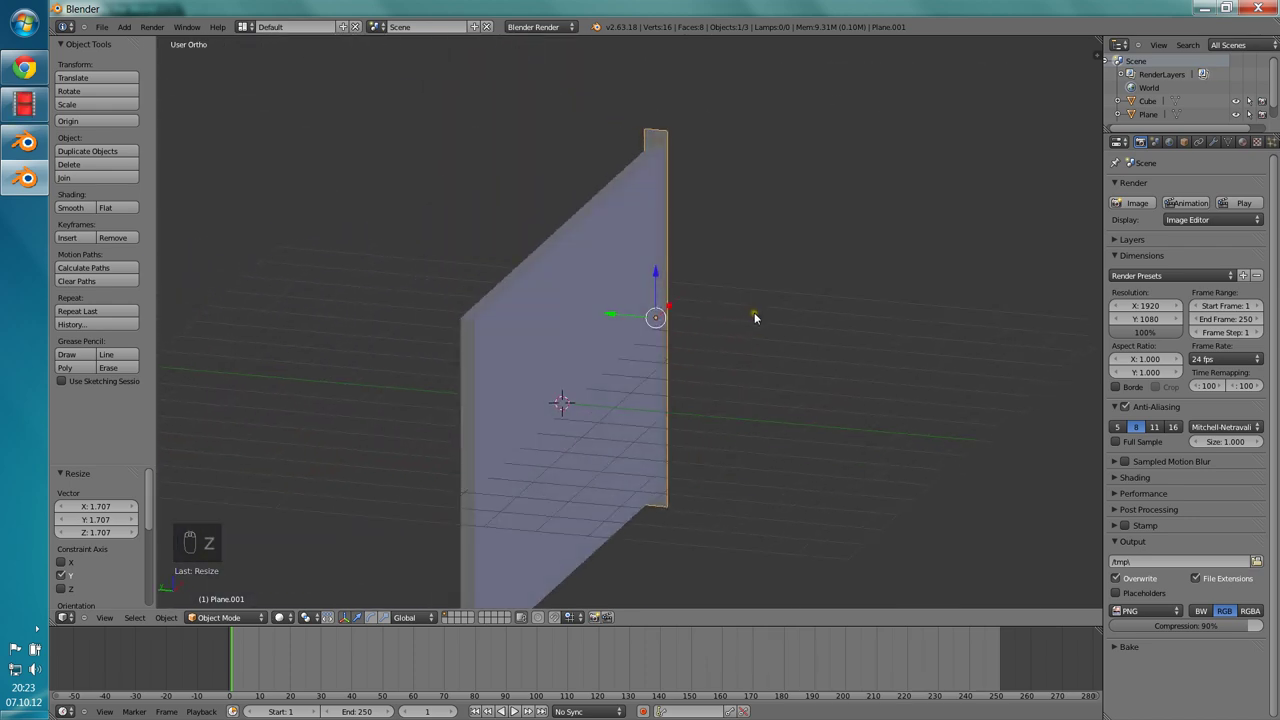
pyautogui.press('s')
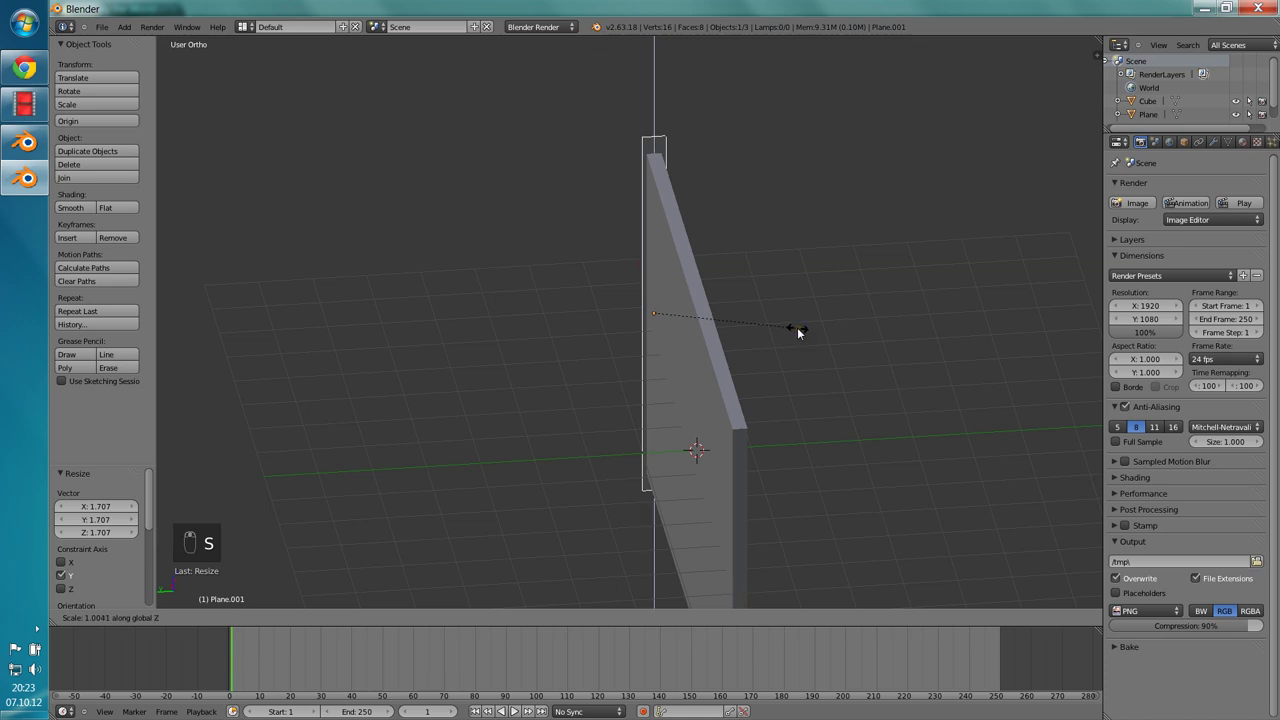
pyautogui.click(768, 350)
pyautogui.press('a')
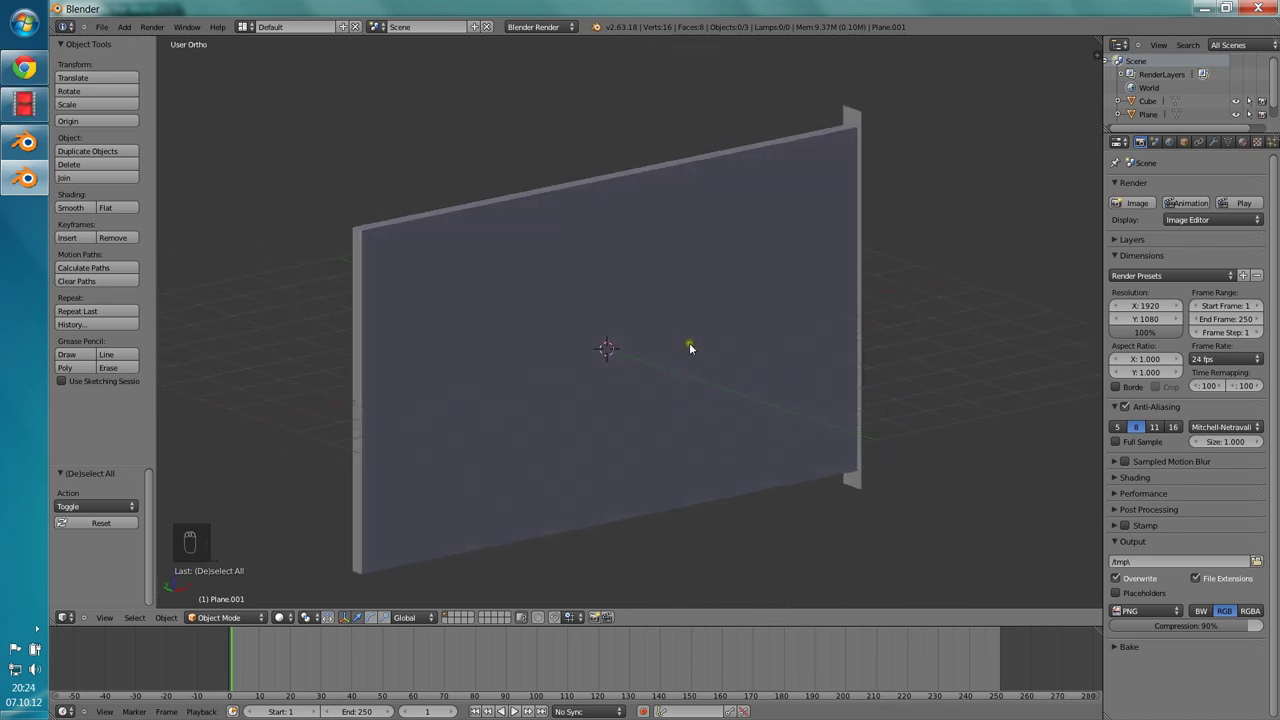
# Step: View the tunnel from the front, toggle shading and orbit while the plane's particles and gravity are set up
pyautogui.press('KP_1')
pyautogui.press('z')
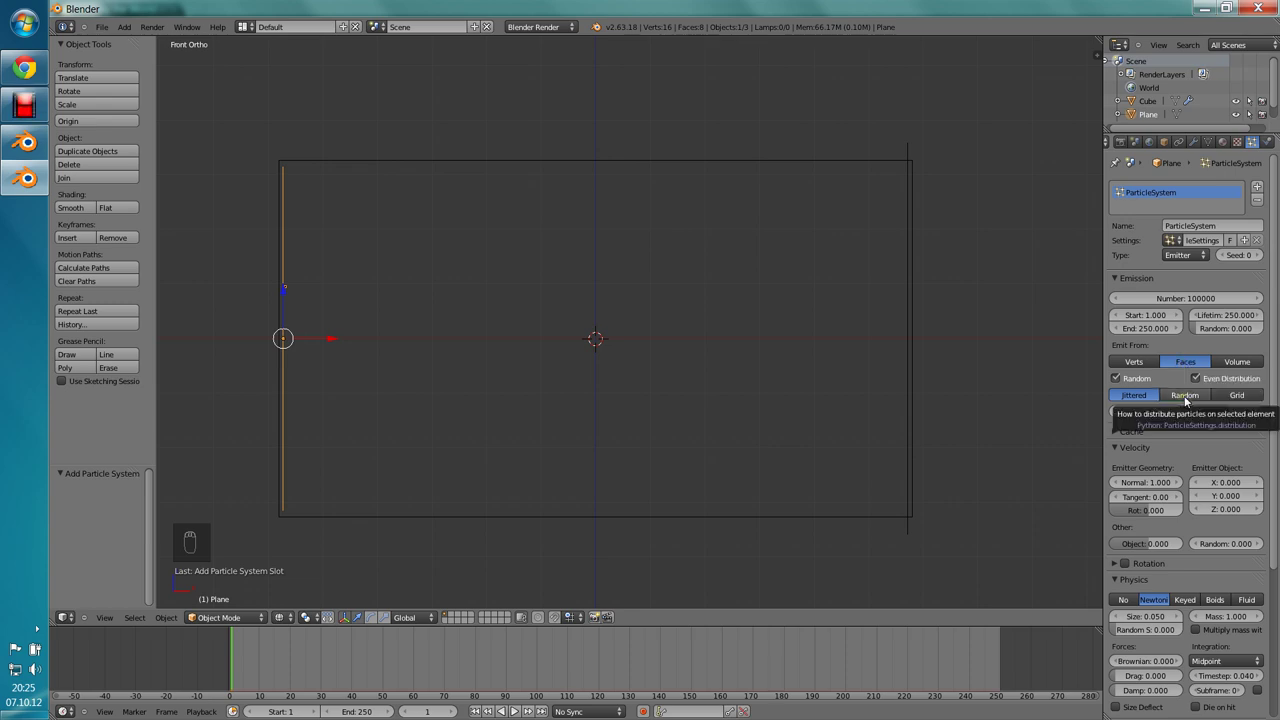
pyautogui.middleClick(1146, 475)
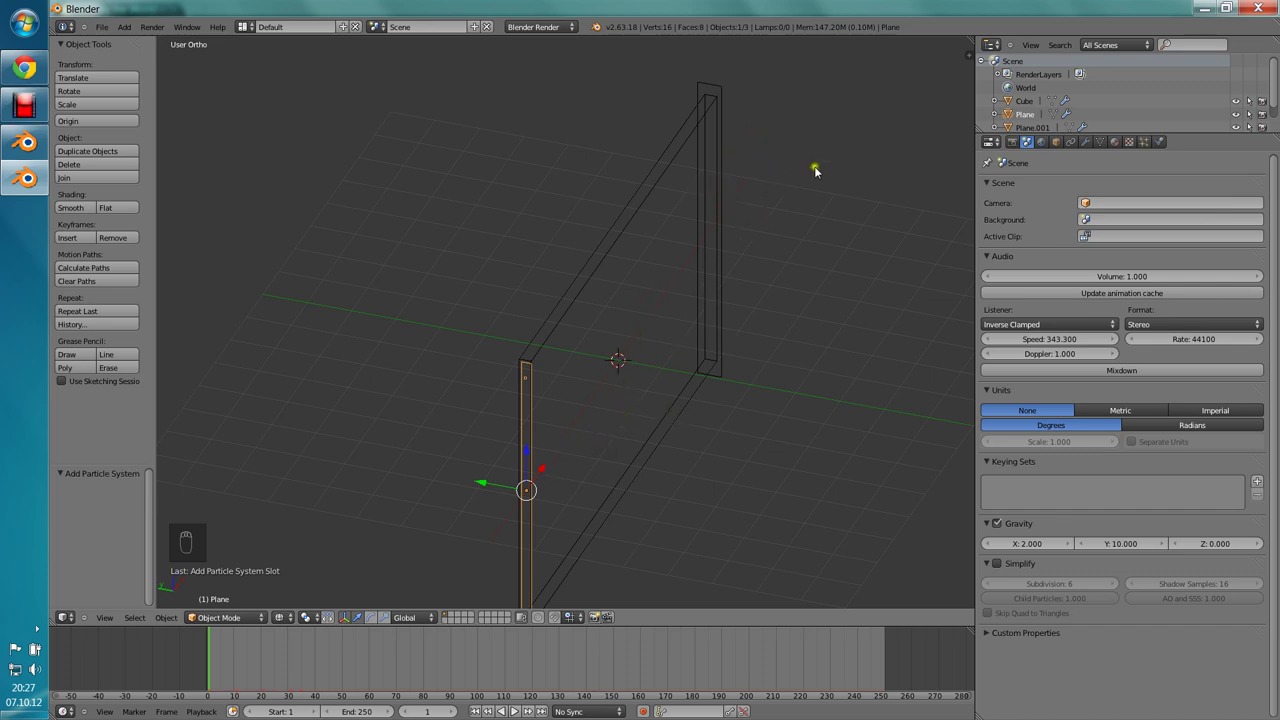
# Step: From the front view, play the particle simulation with Alt+A so particles stream across the tunnel
pyautogui.press('KP_3')
pyautogui.press('KP_1')
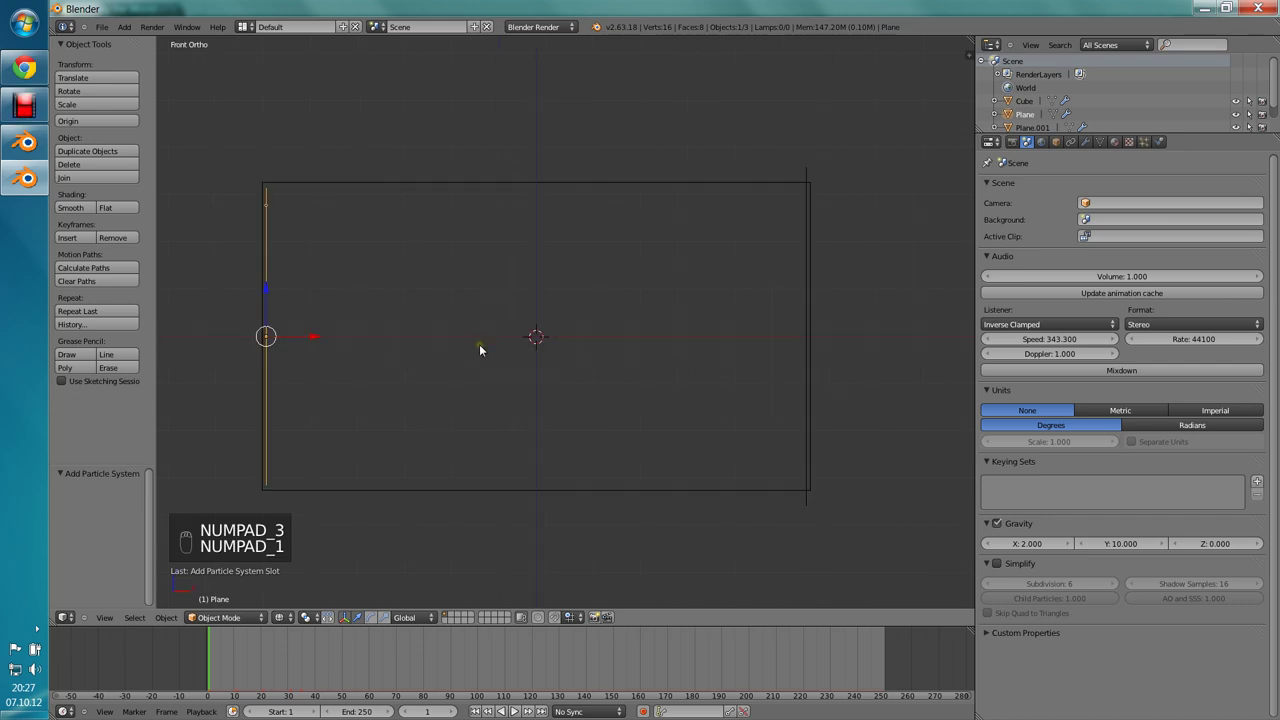
pyautogui.press('alt+a')
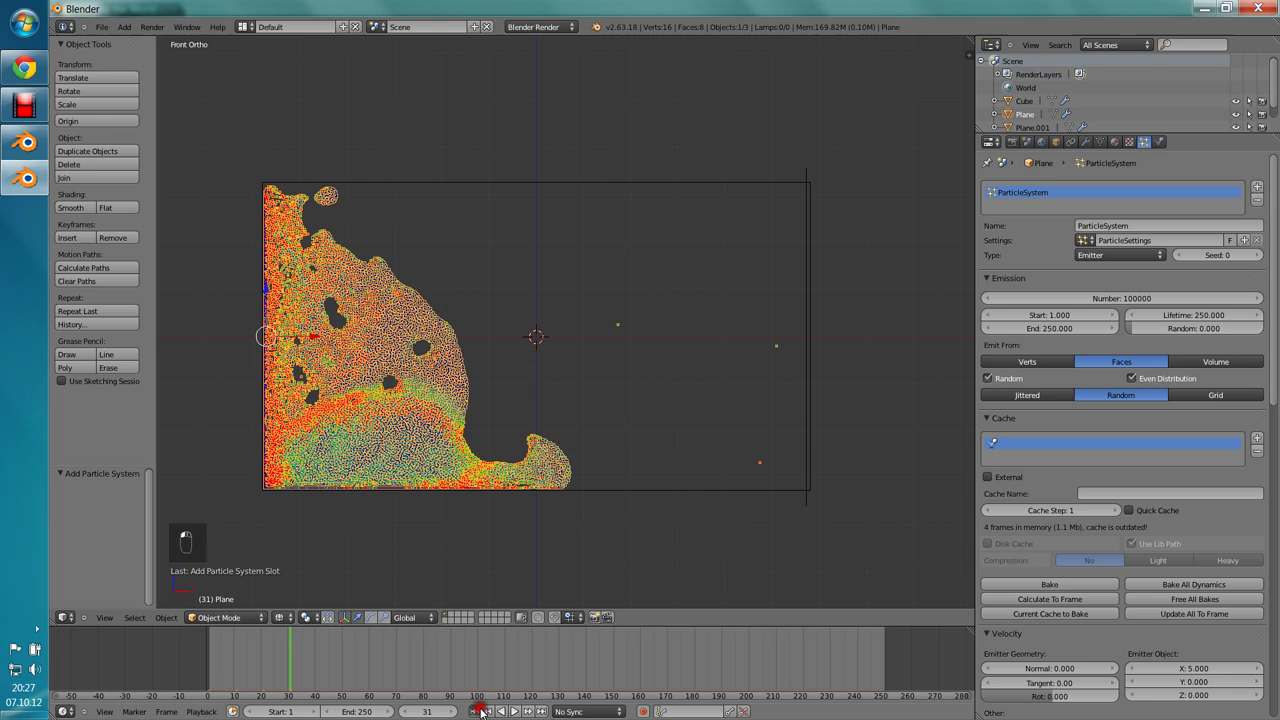
pyautogui.press('alt+a')
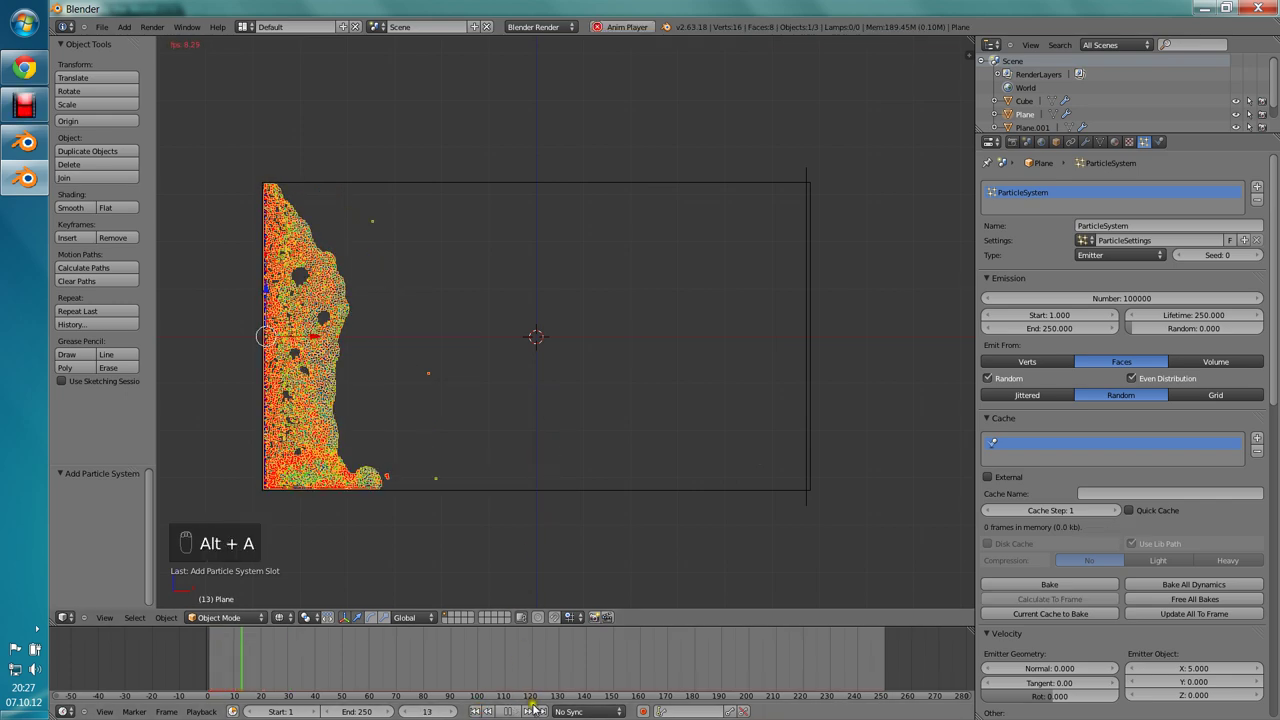
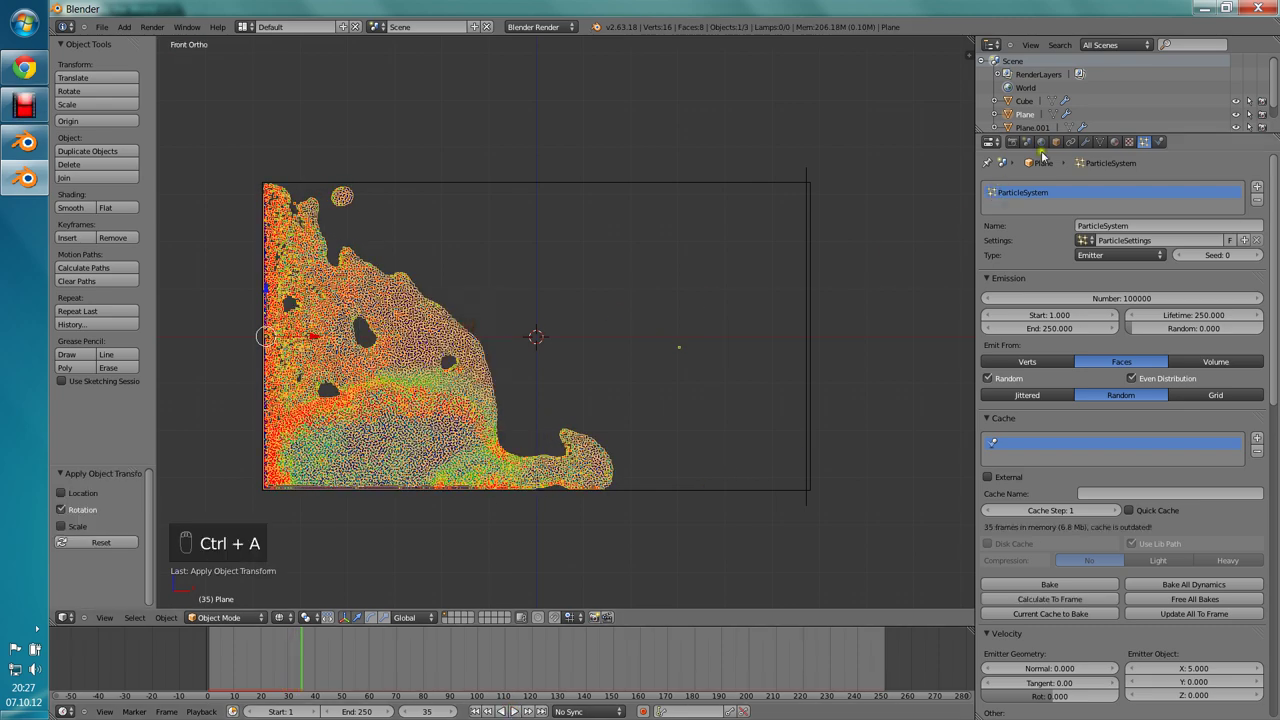
pyautogui.middleClick(1026, 143)
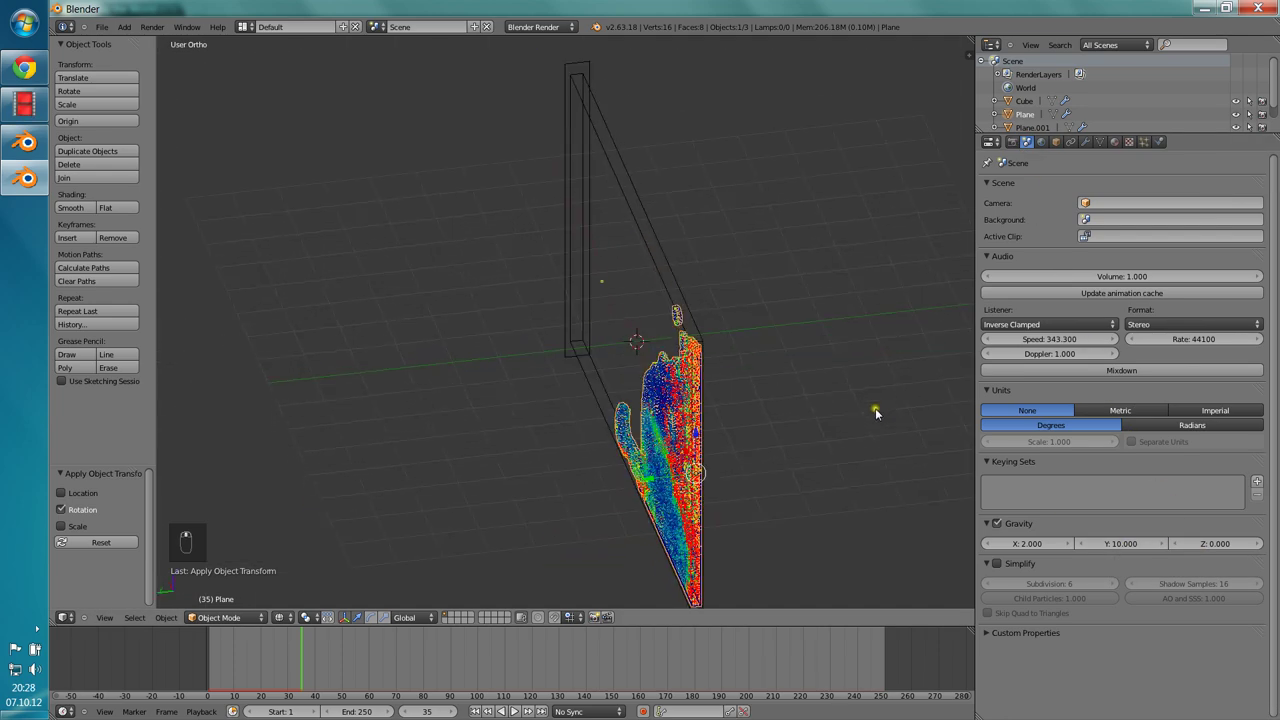
# Step: Replay the simulation, rewind to frame 1 and view the tunnel straight from the front
pyautogui.press('alt+a')
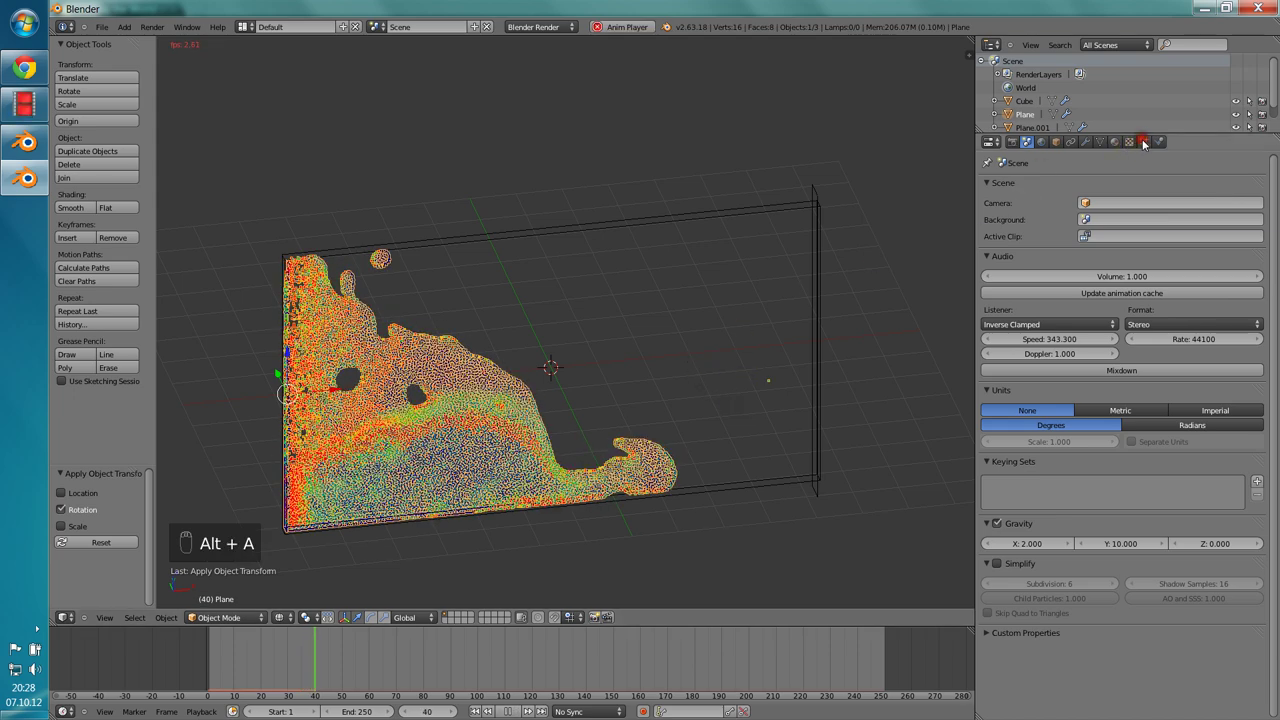
pyautogui.moveTo(1144, 144); pyautogui.dragTo(621, 621)
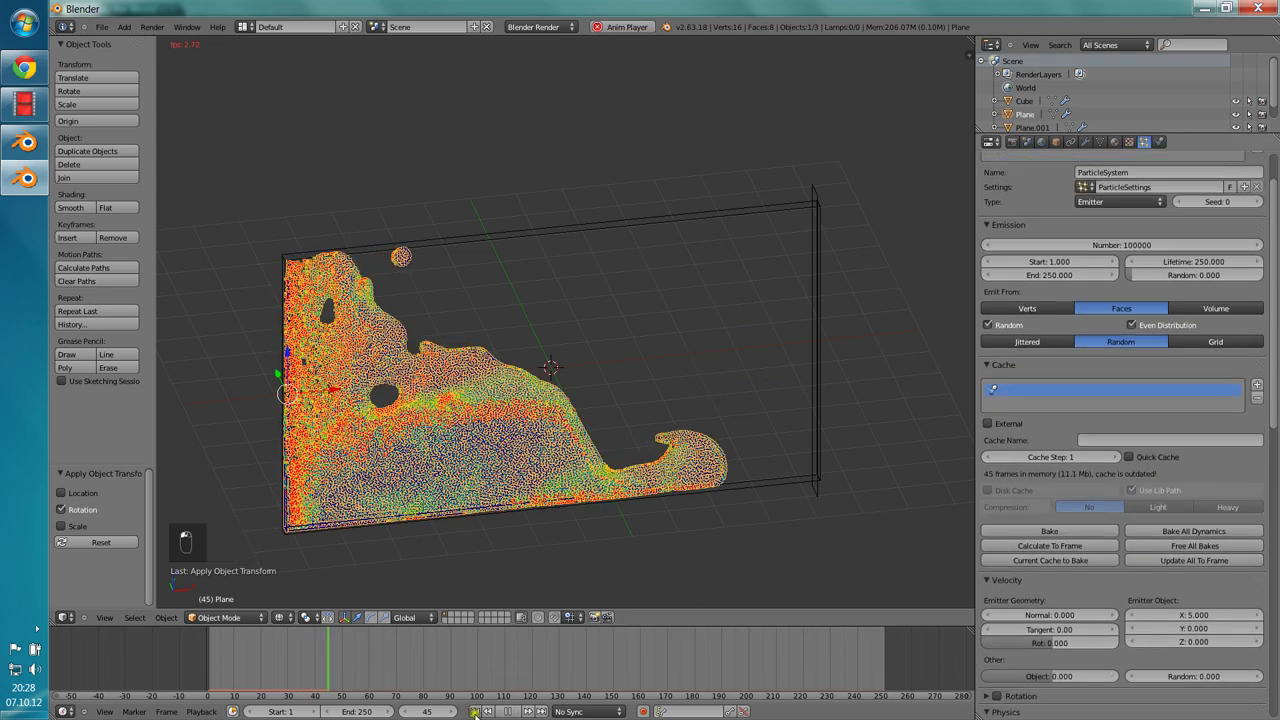
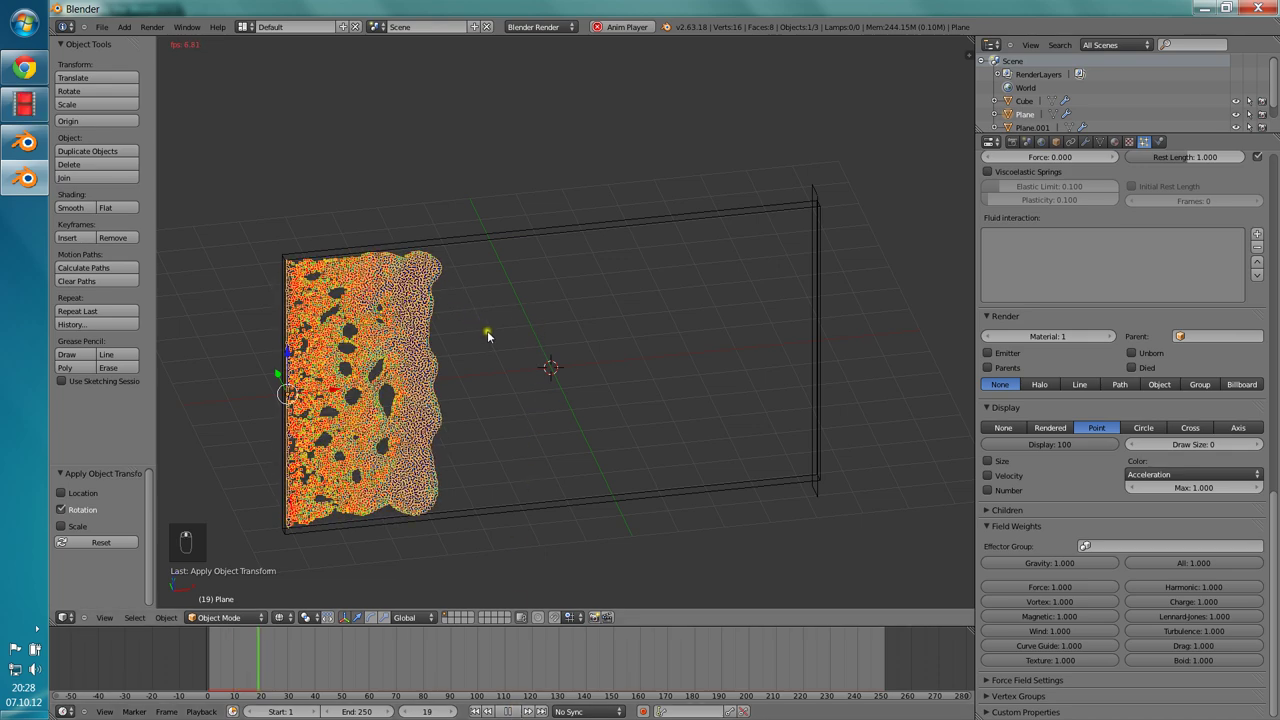
pyautogui.middleClick(601, 348)
pyautogui.press('KP_1')
pyautogui.middleClick(599, 310)
pyautogui.press('a')
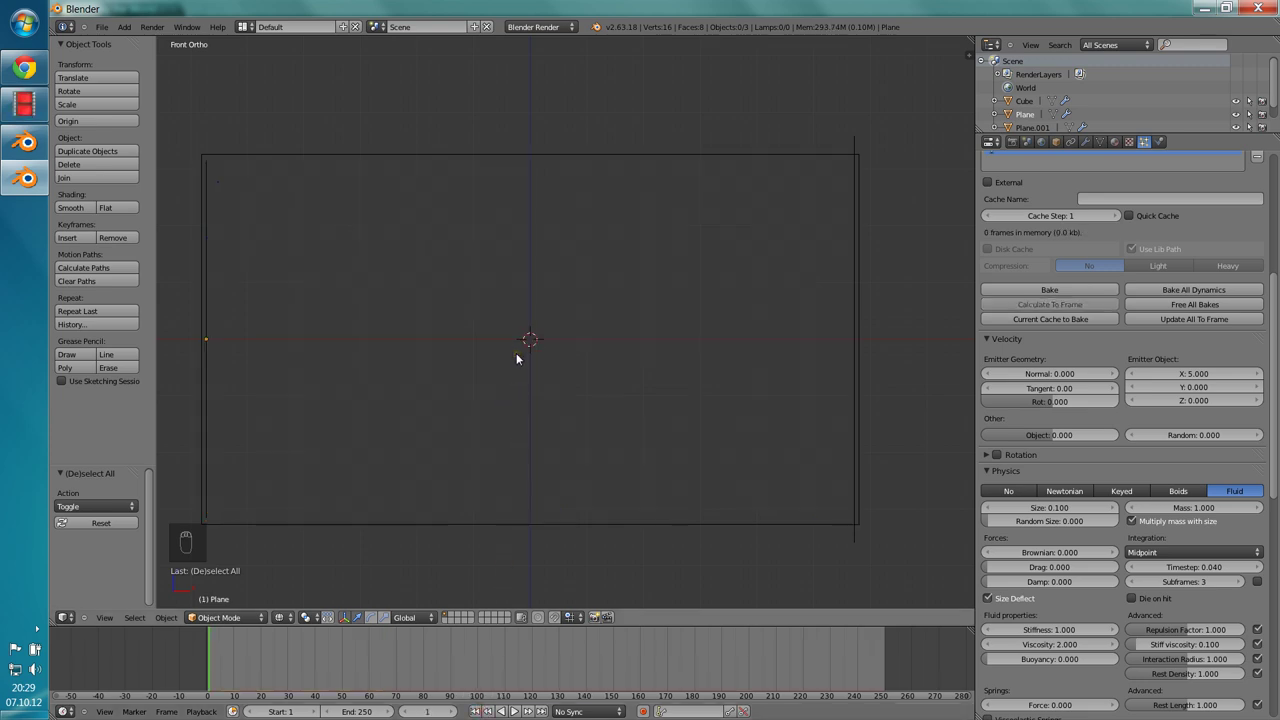
# Step: Add a Bezier curve upright, arch its handles and duplicate-flip a copy to form the lower side
pyautogui.press('shift+a')
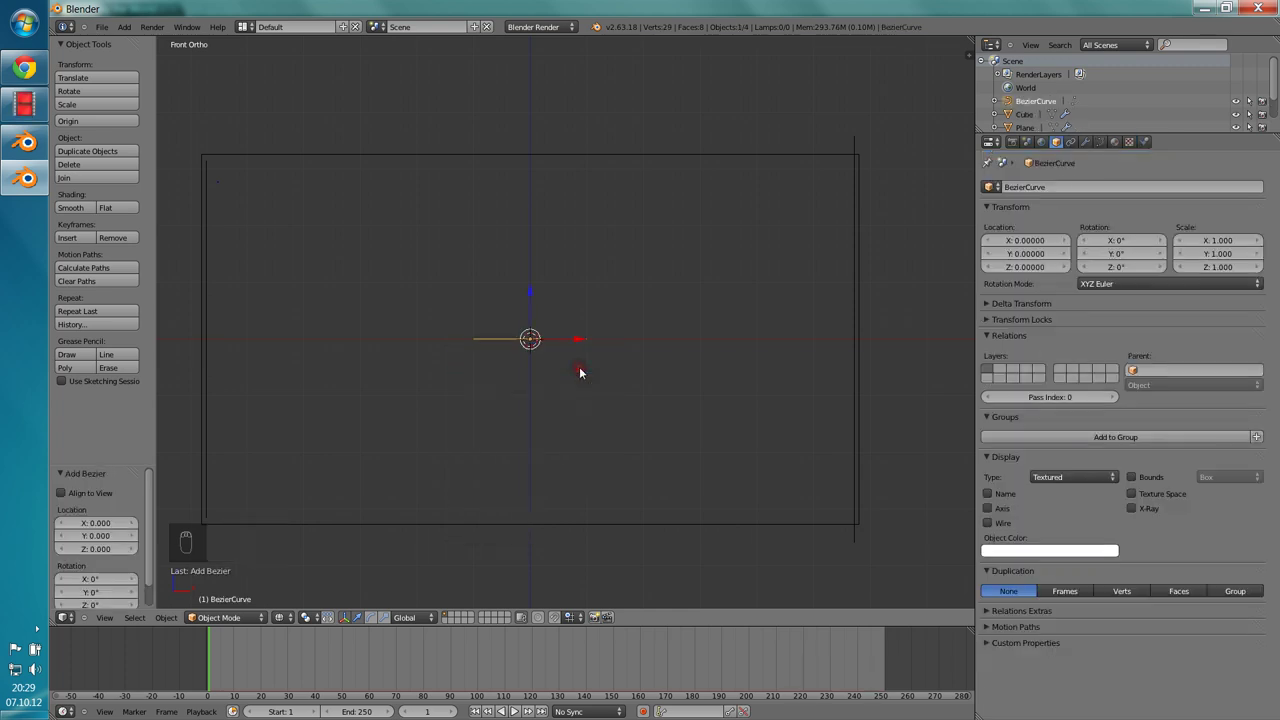
pyautogui.press('r')
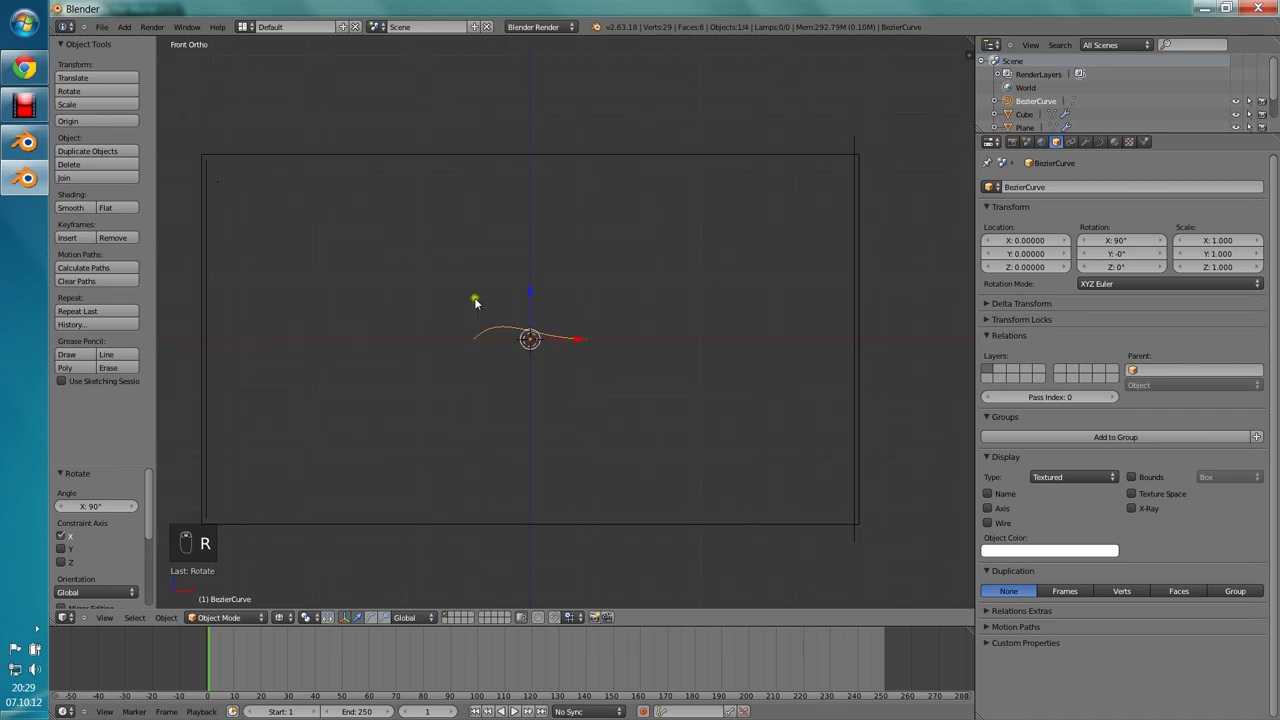
pyautogui.click(473, 304)
pyautogui.press('Tab')
pyautogui.press('r')
pyautogui.press('r')
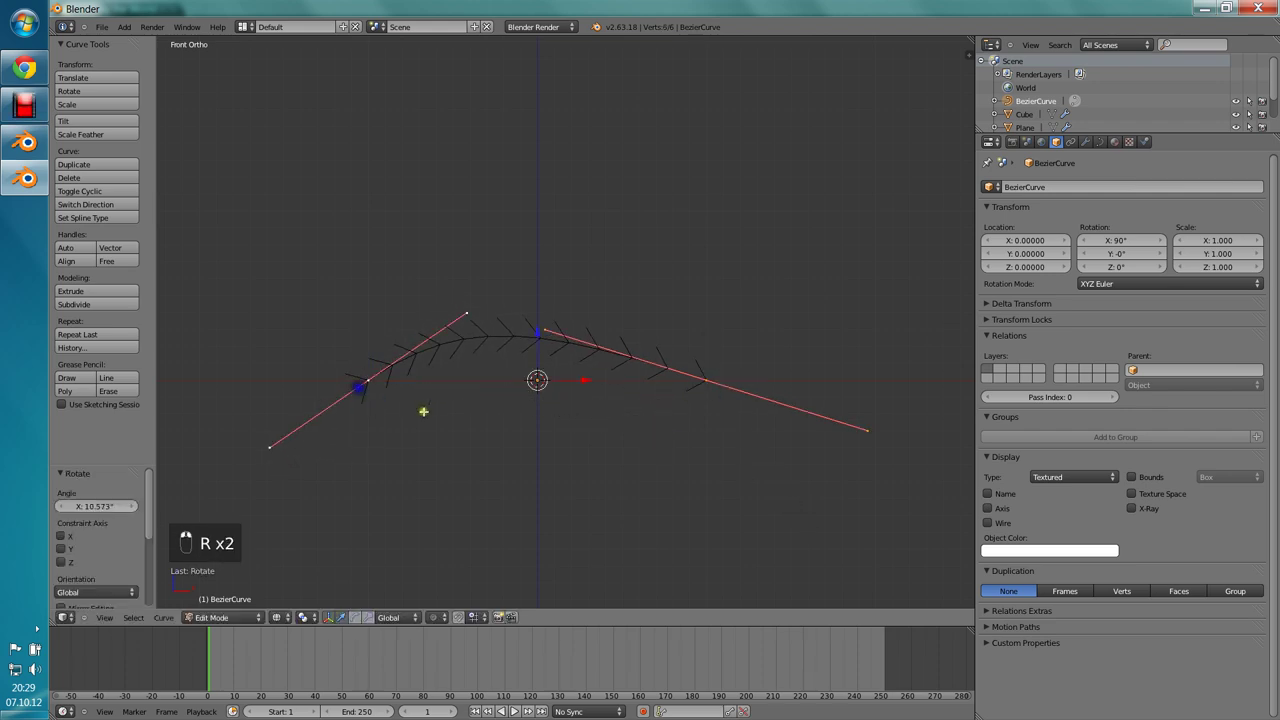
pyautogui.press('shift+d')
pyautogui.press('r')
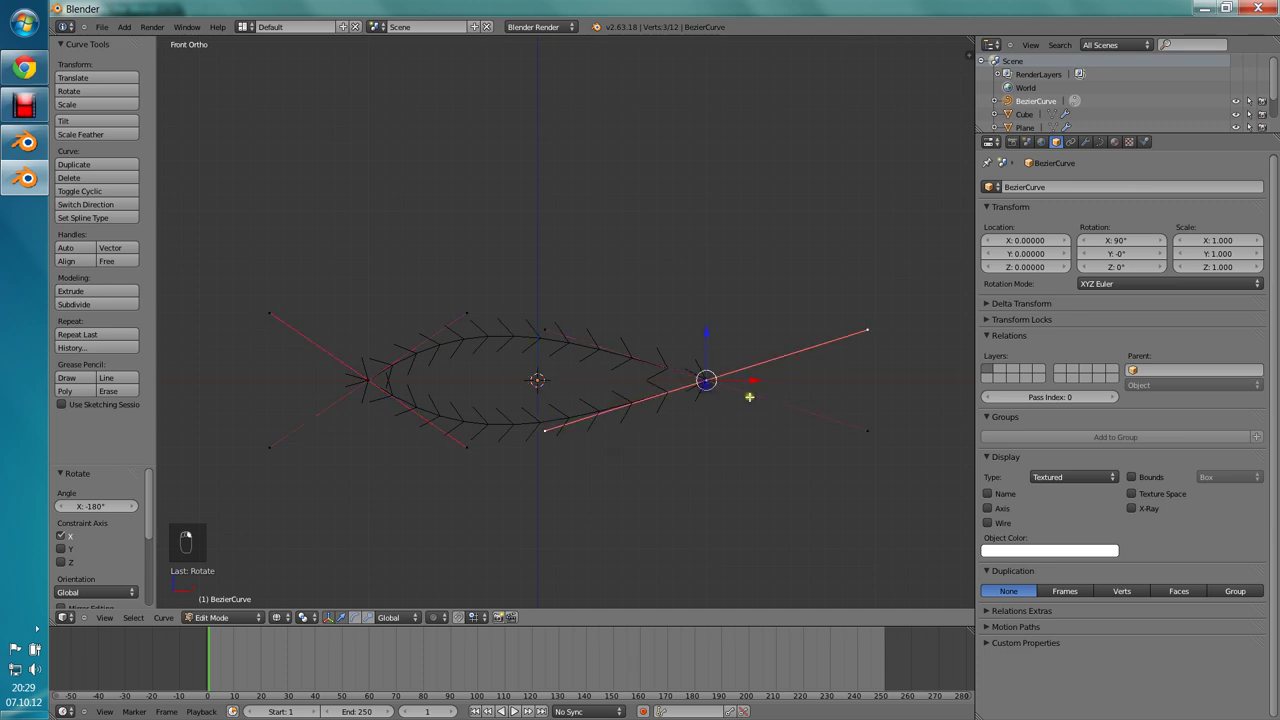
pyautogui.press('r')
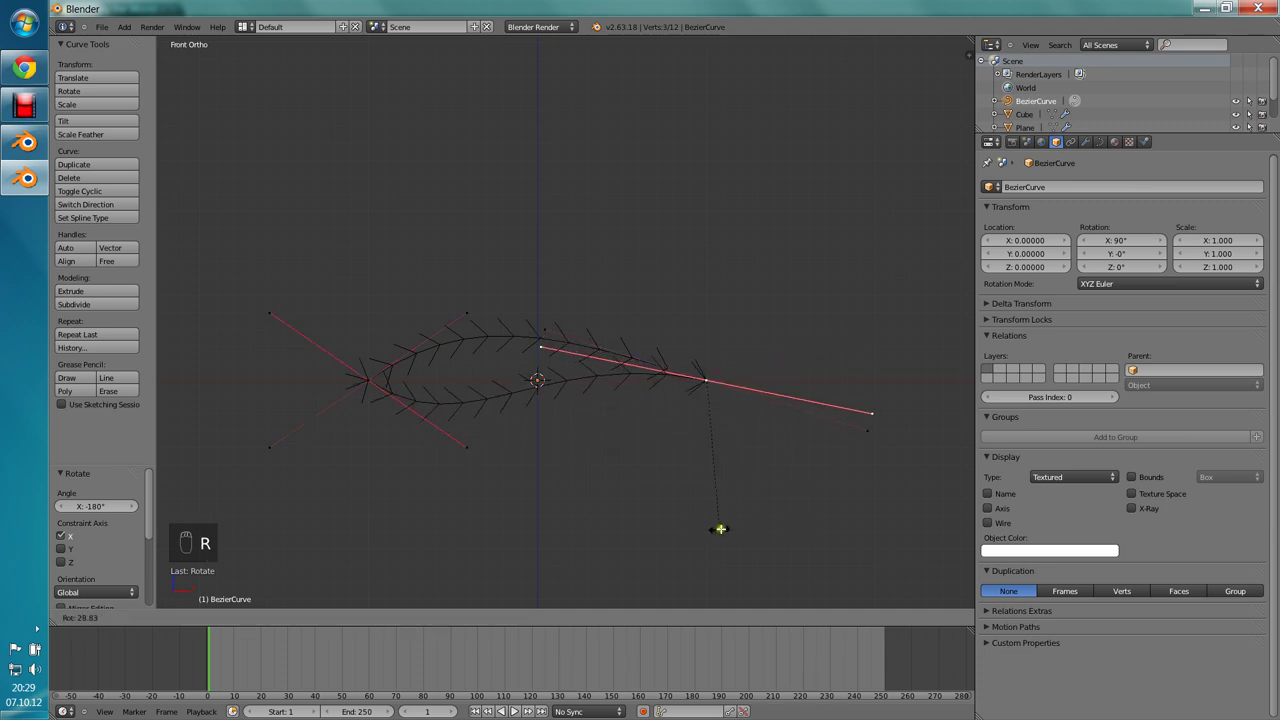
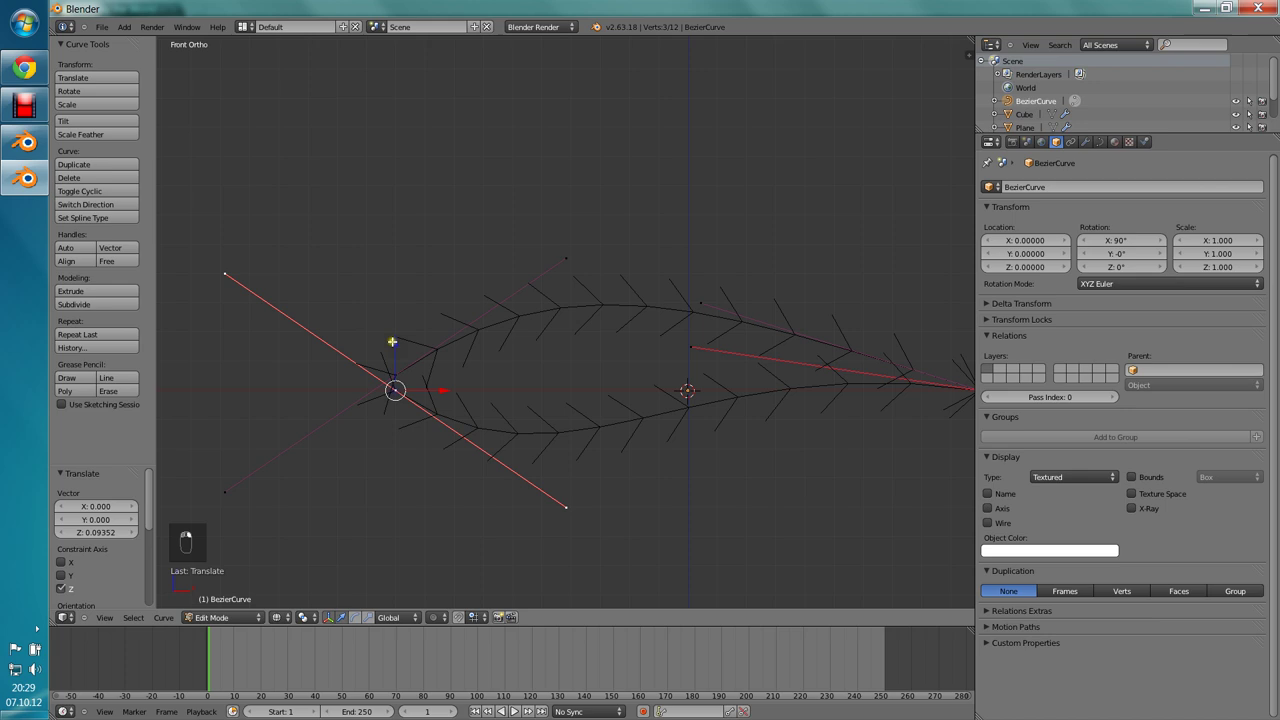
# Step: Close the airfoil outline by joining the two open curve ends with F
pyautogui.press('a')
pyautogui.press('a')
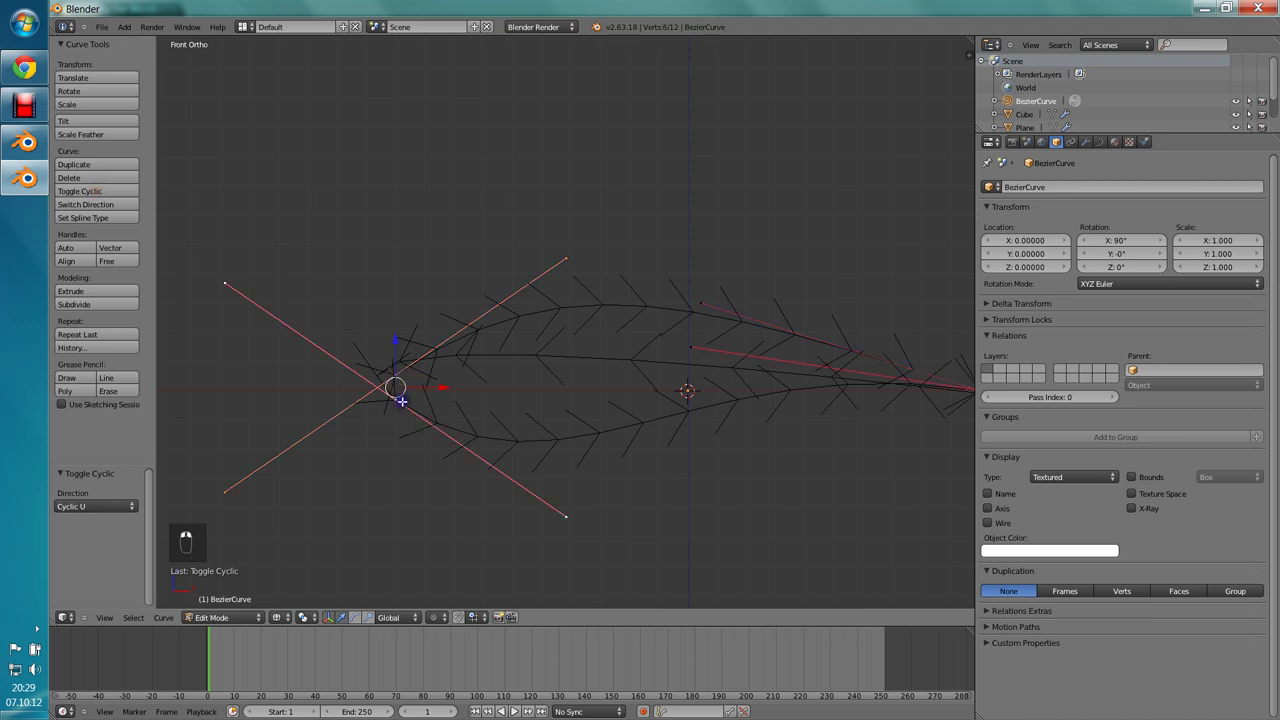
pyautogui.press('f')
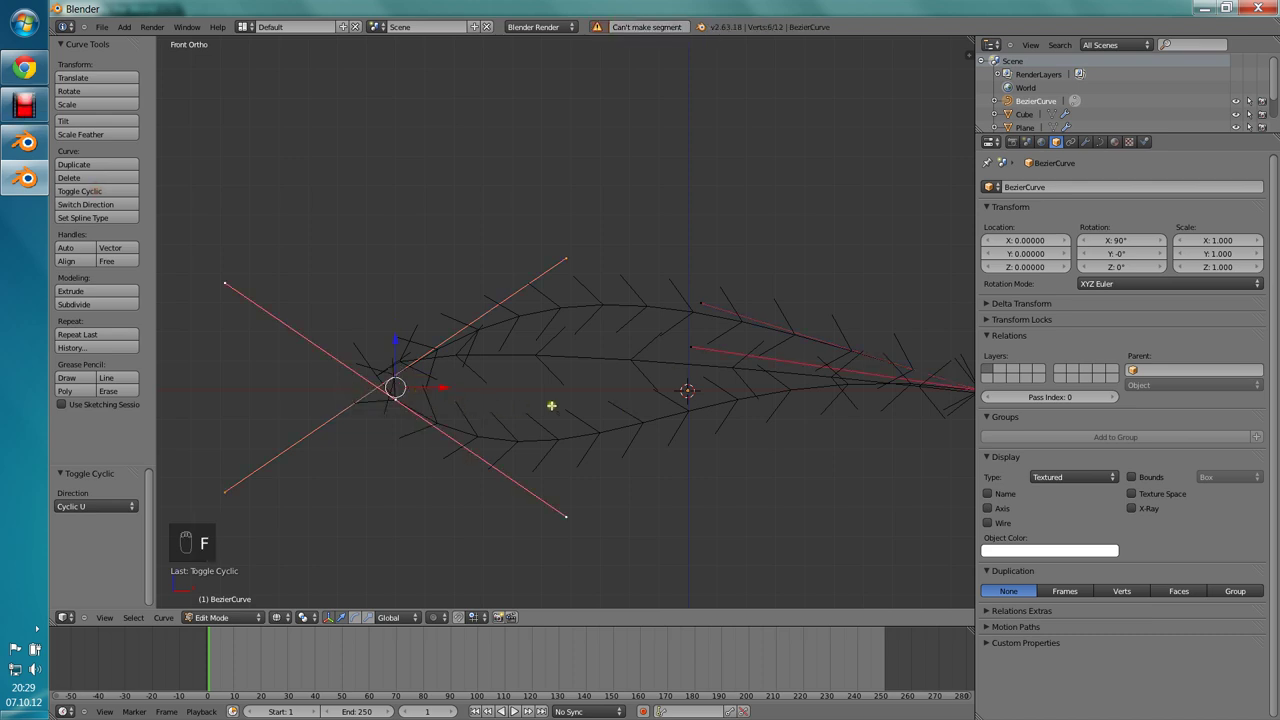
pyautogui.press('ctrl+z')
pyautogui.press('ctrl+z')
pyautogui.press('ctrl+z')
pyautogui.press('ctrl+z')
pyautogui.press('f')
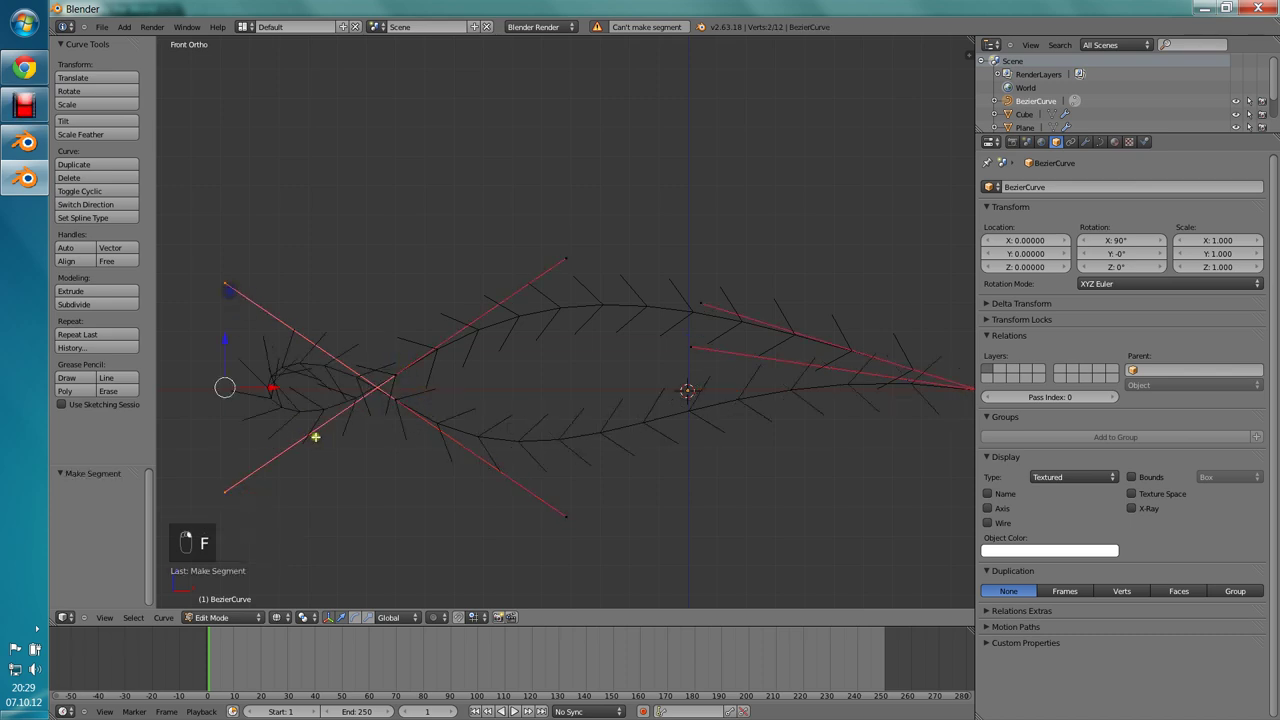
# Step: Reshape the leading-edge point and handles into a rounded nose, checking the outline out of edit mode
pyautogui.press('s')
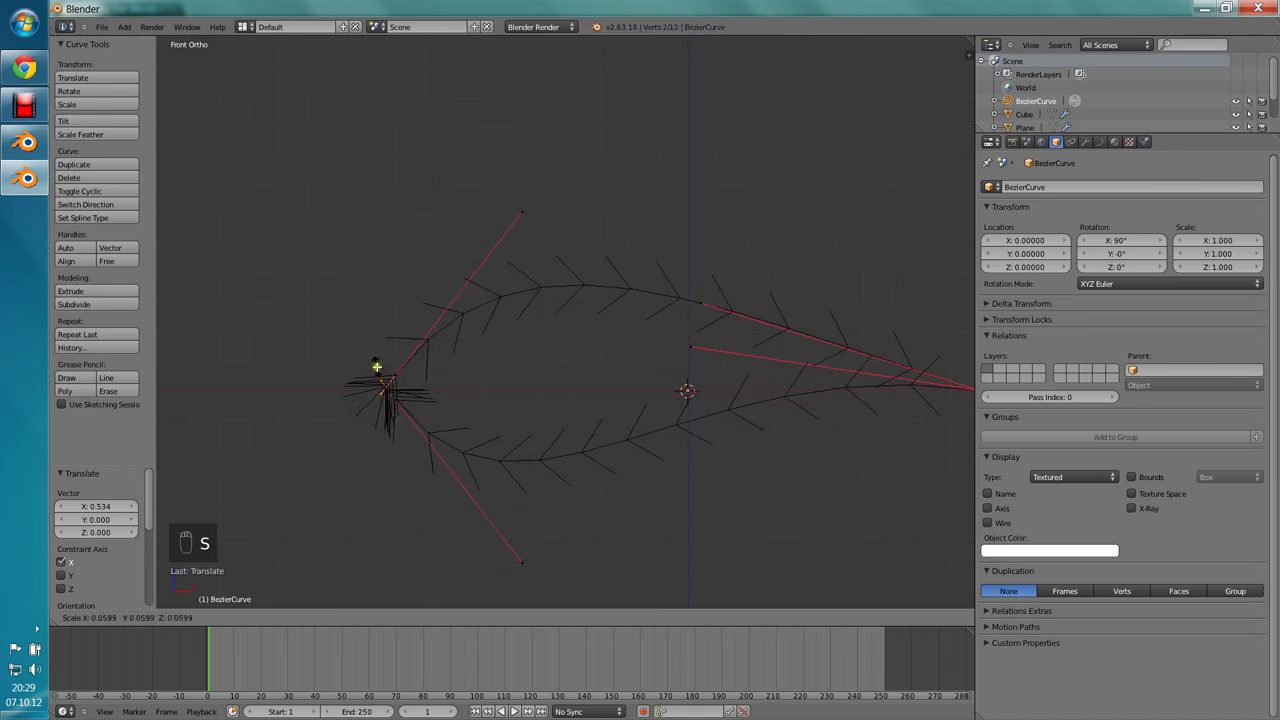
pyautogui.press('s')
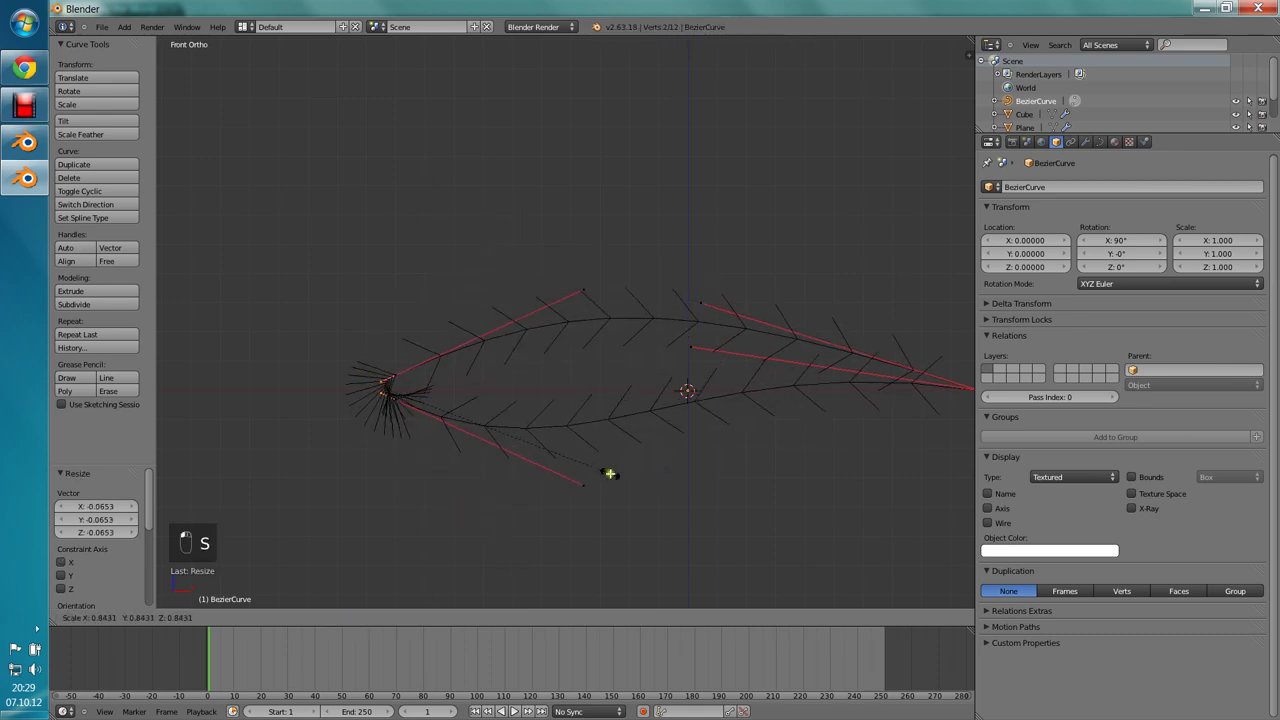
pyautogui.press('Tab')
pyautogui.press('Tab')
pyautogui.press('Tab')
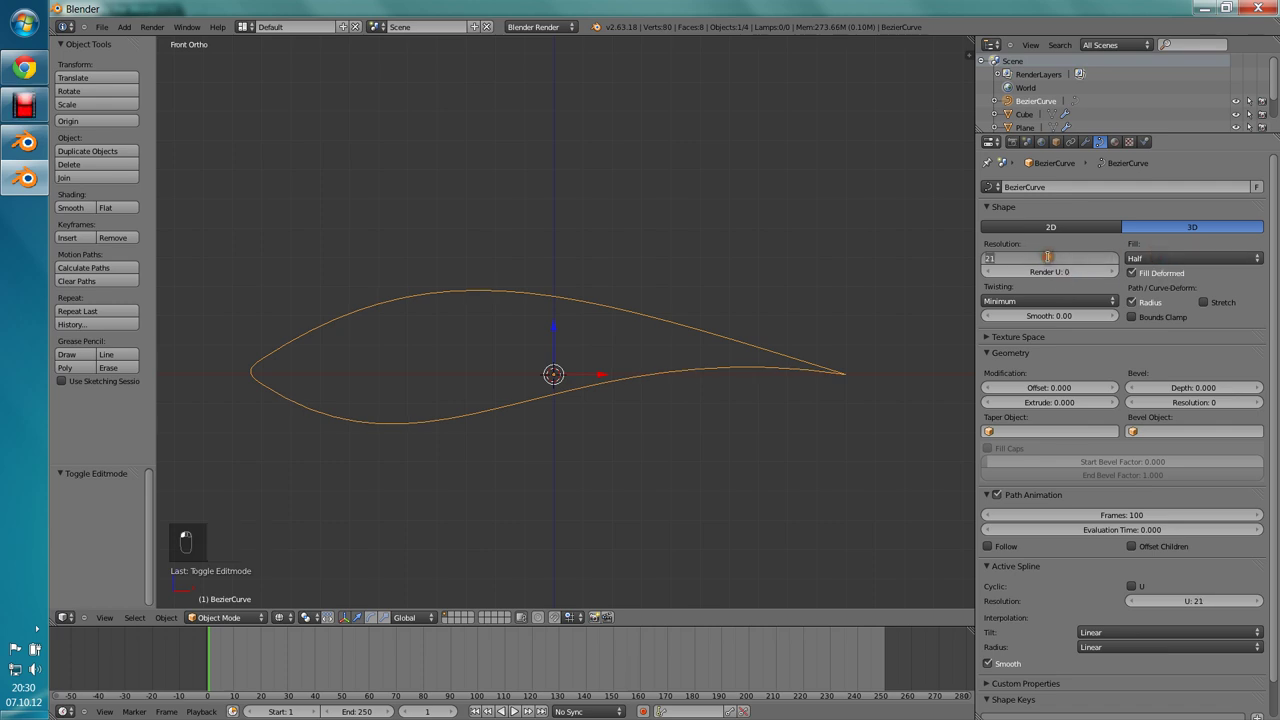
pyautogui.press('Tab')
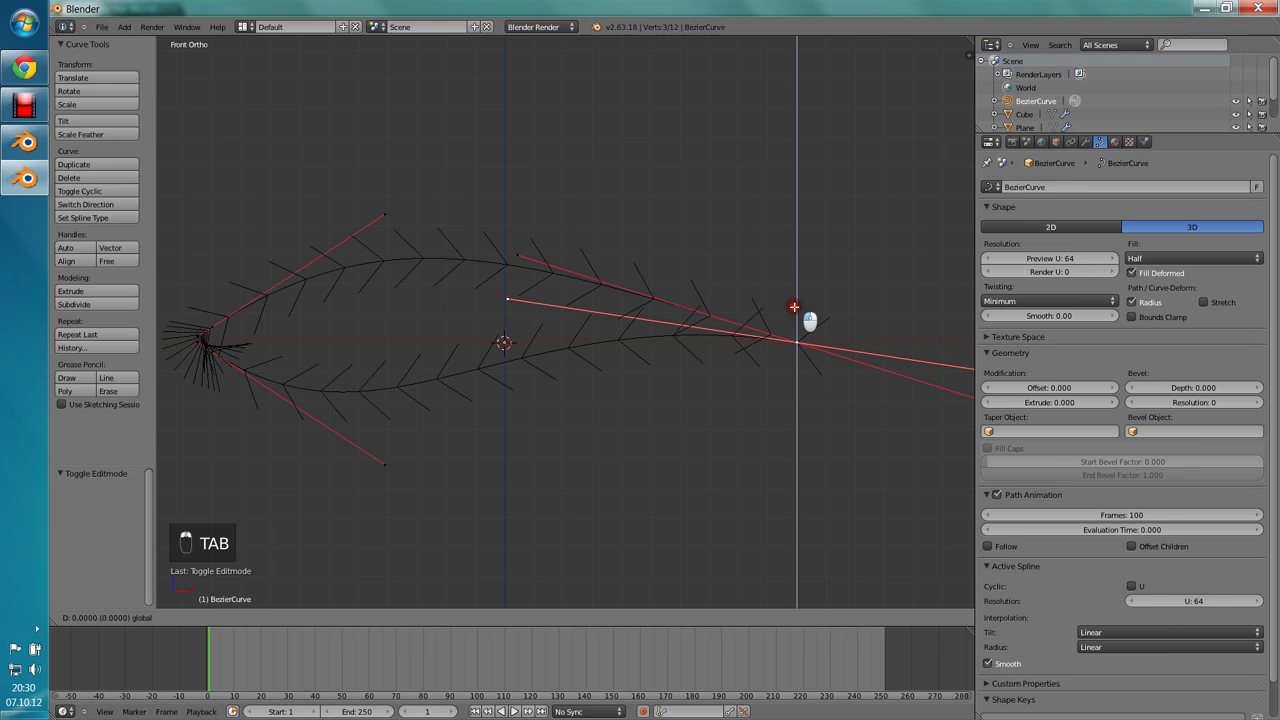
pyautogui.press('Tab')
pyautogui.press('Tab')
pyautogui.press('Tab')
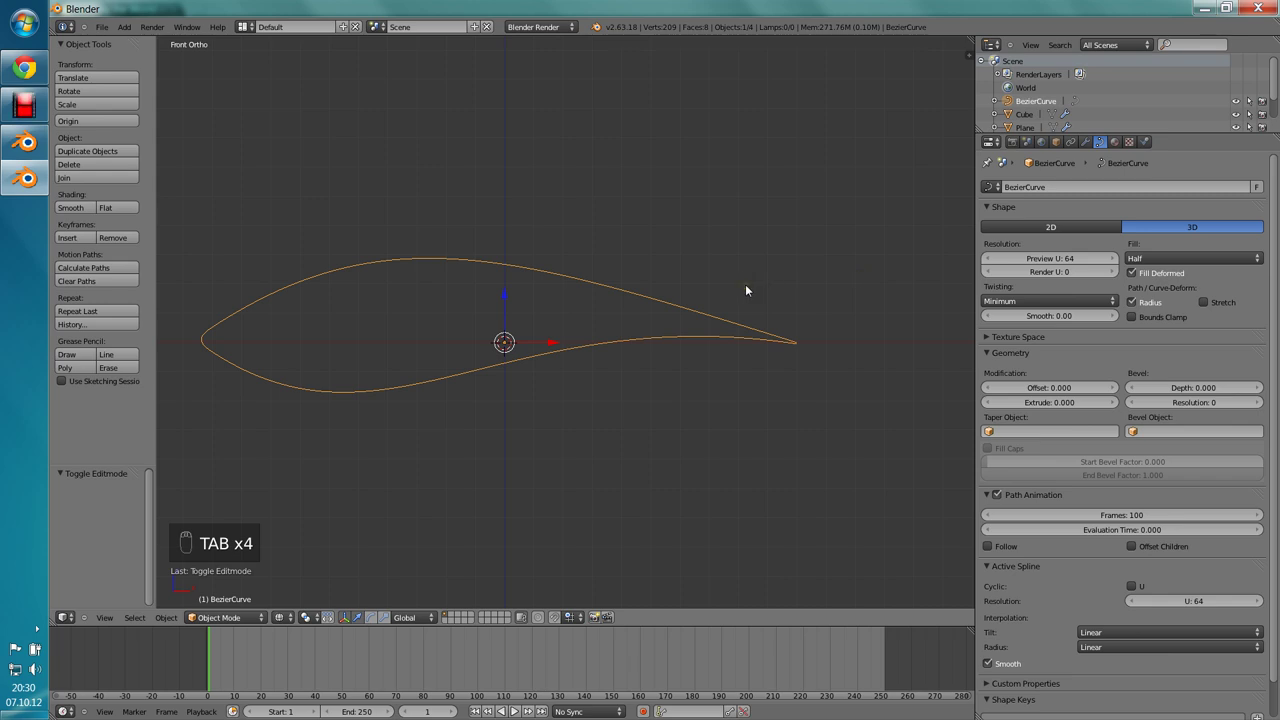
# Step: Convert the airfoil curve to a mesh and merge its trailing-edge vertices into one point
pyautogui.press('alt+c')
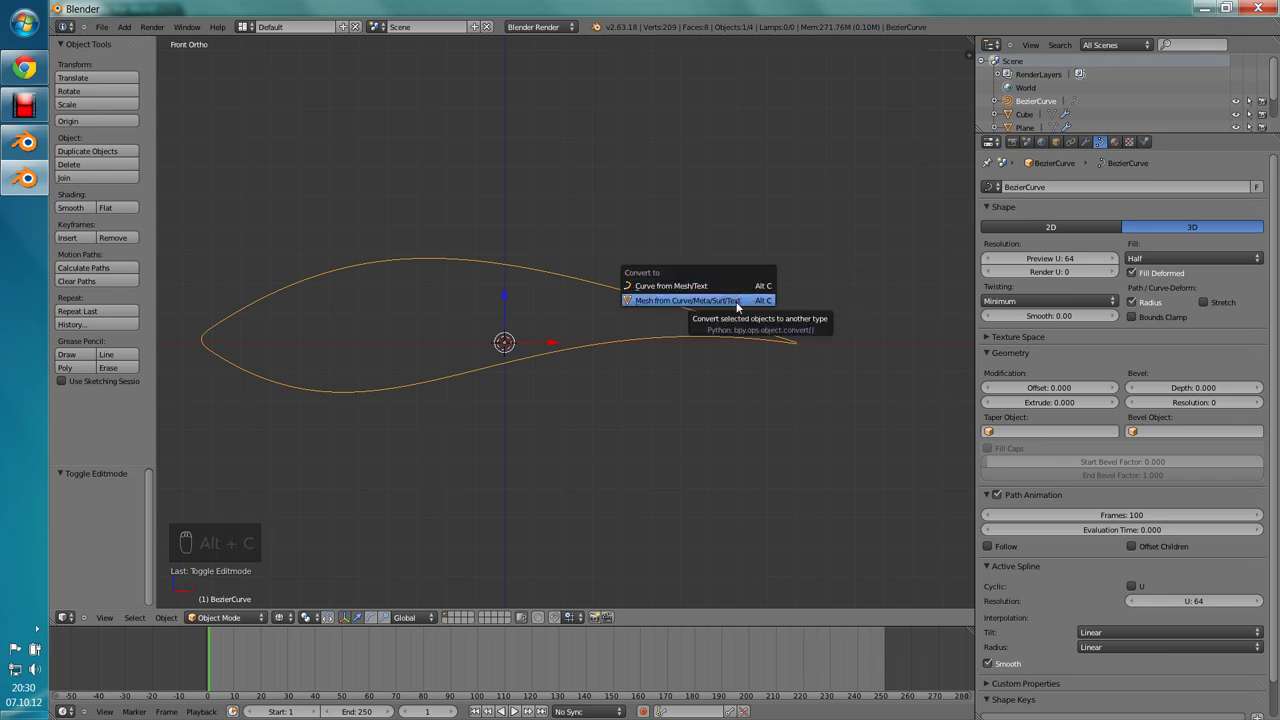
pyautogui.press('Tab')
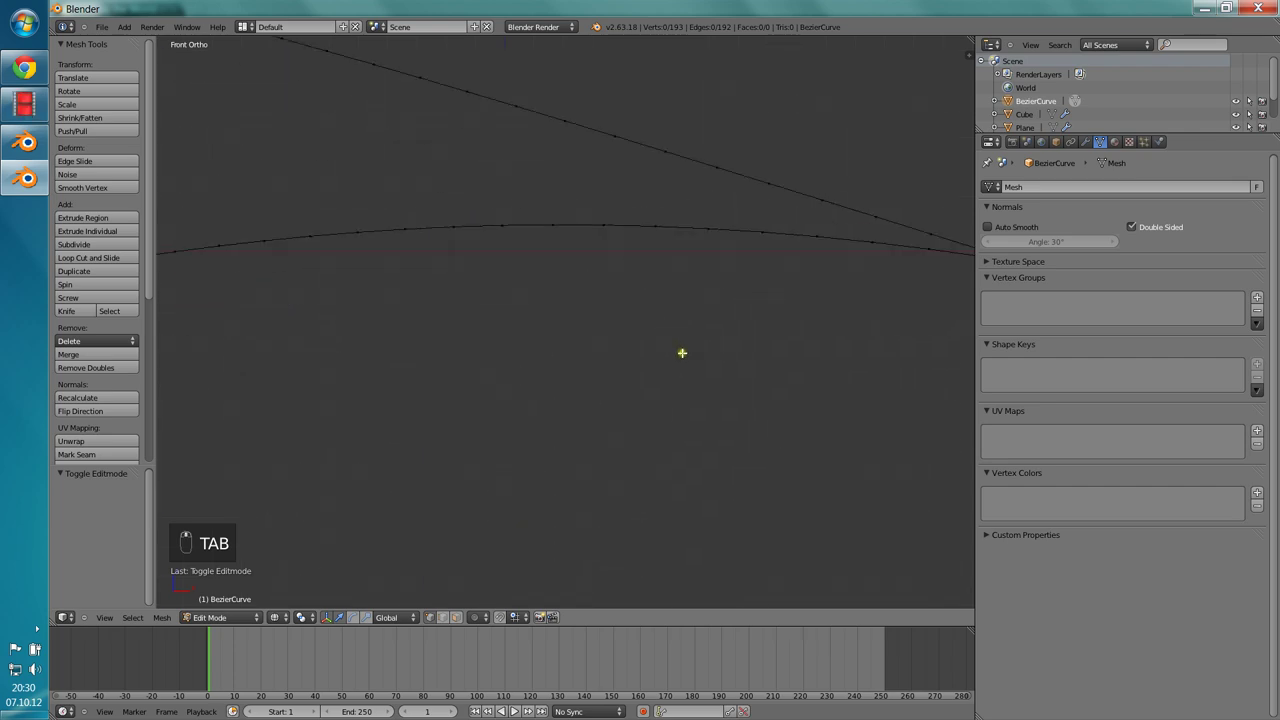
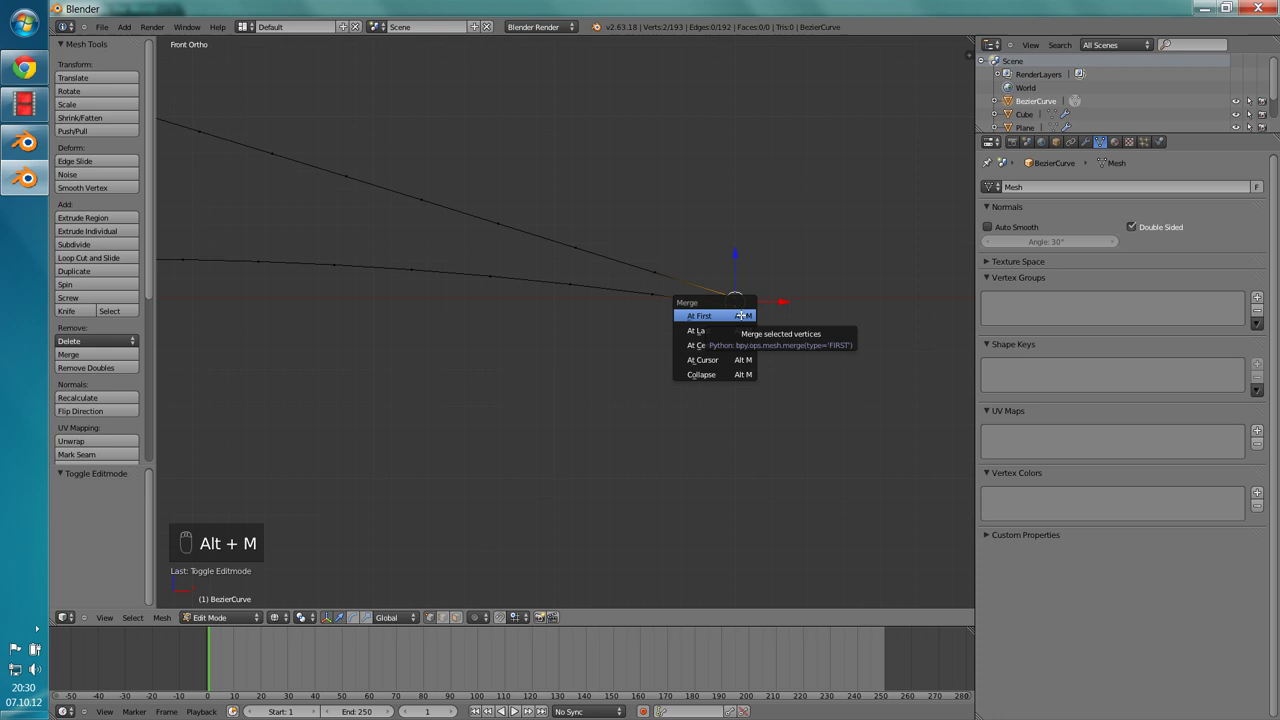
pyautogui.press('Tab')
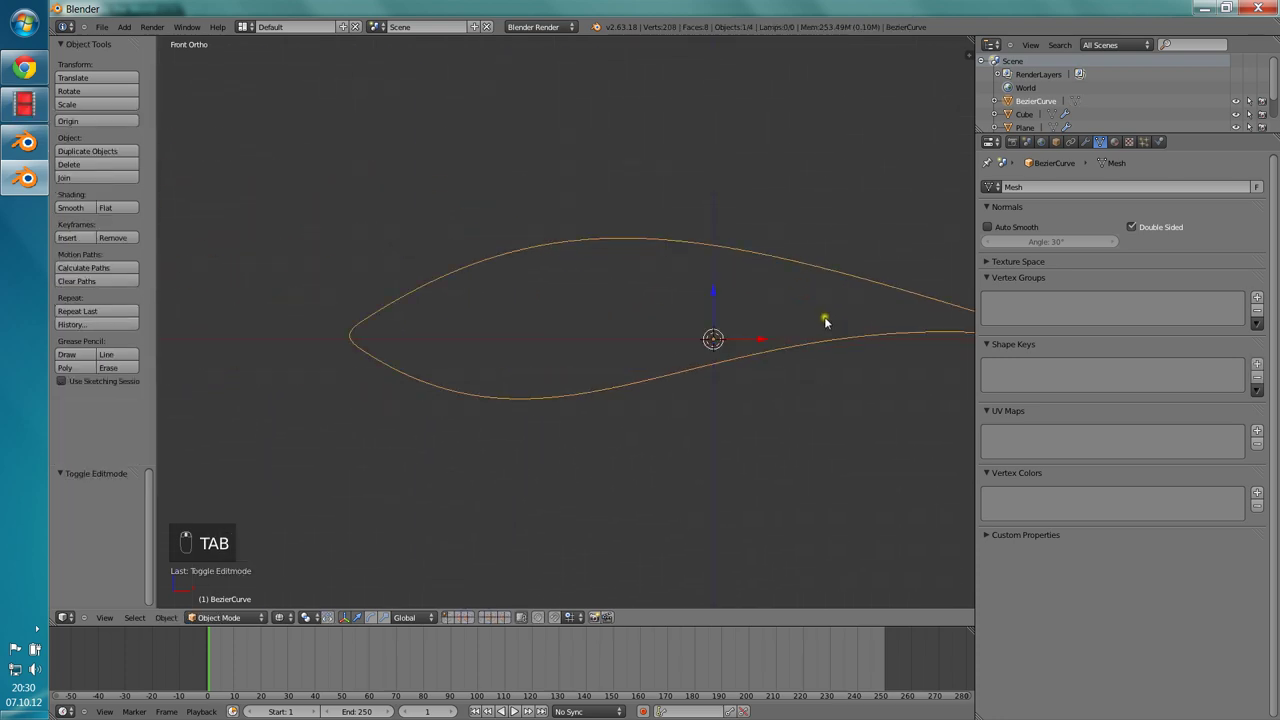
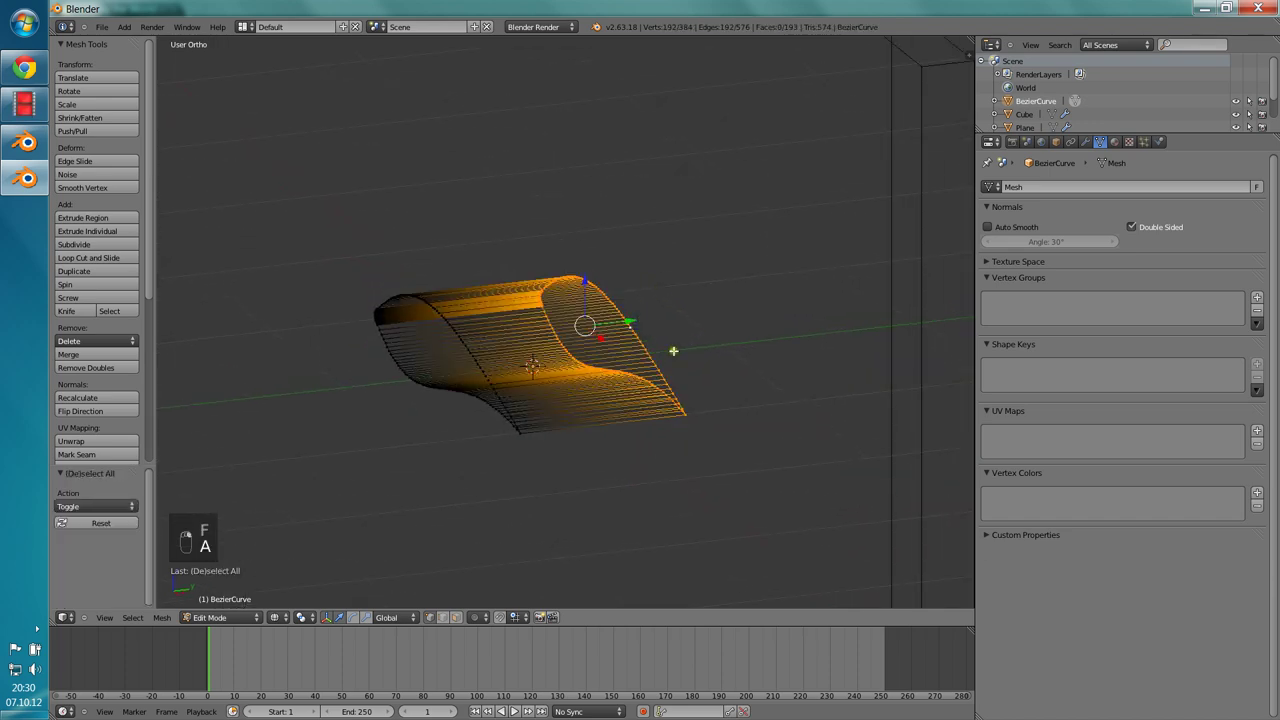
# Step: Fill the wing's faces, recalculate normals with Ctrl+N and return to object mode
pyautogui.press('f')
pyautogui.press('Tab')
pyautogui.press('z')
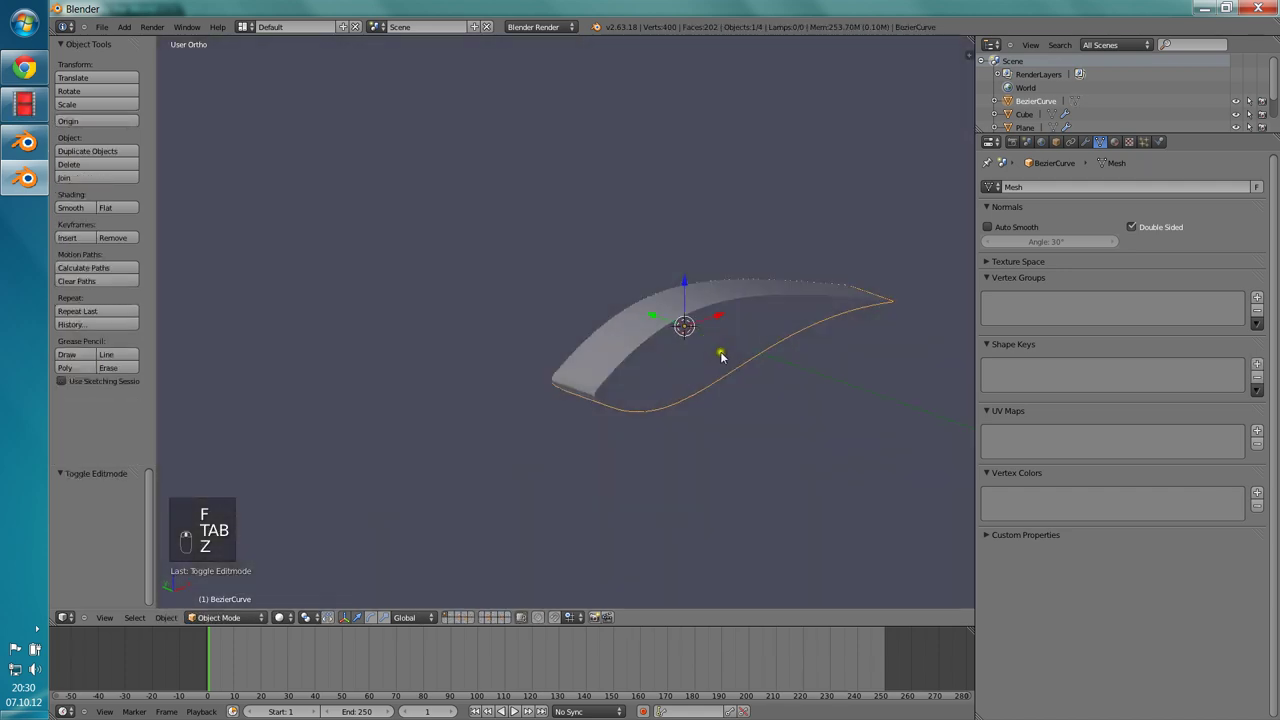
pyautogui.press('z')
pyautogui.press('Tab')
pyautogui.press('a')
pyautogui.press('a')
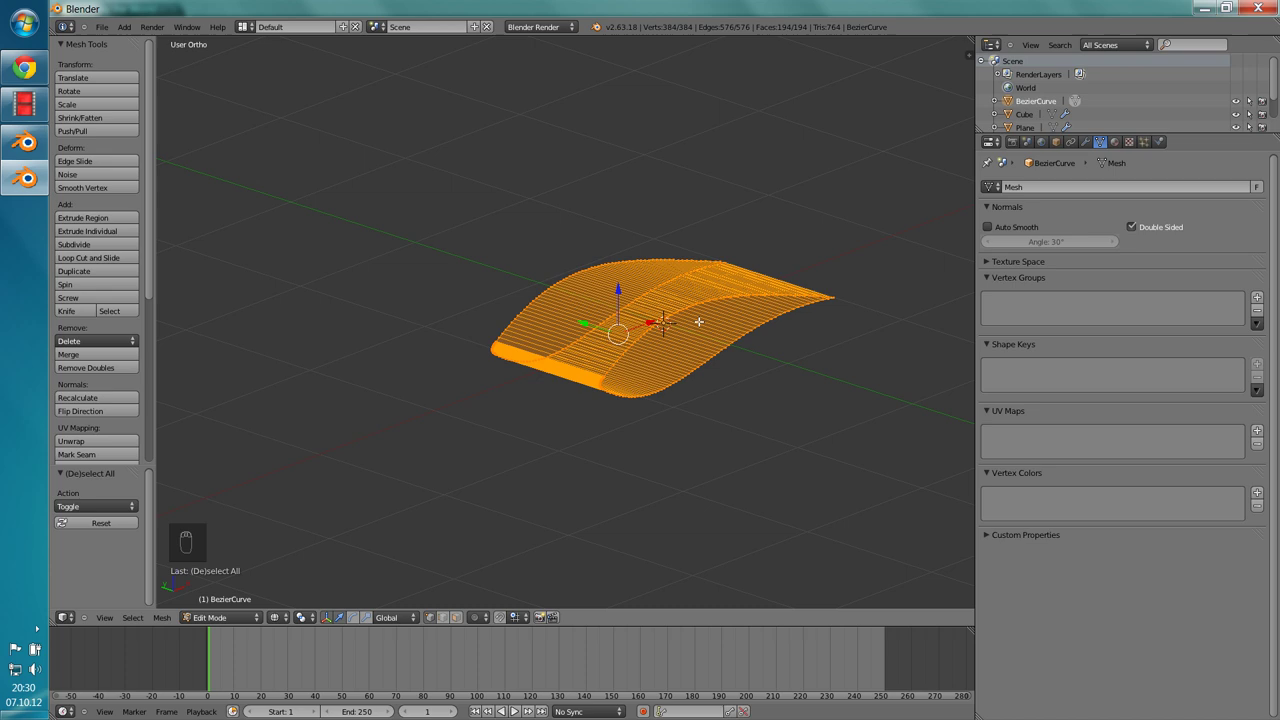
pyautogui.press('ctrl+n')
pyautogui.press('Tab')
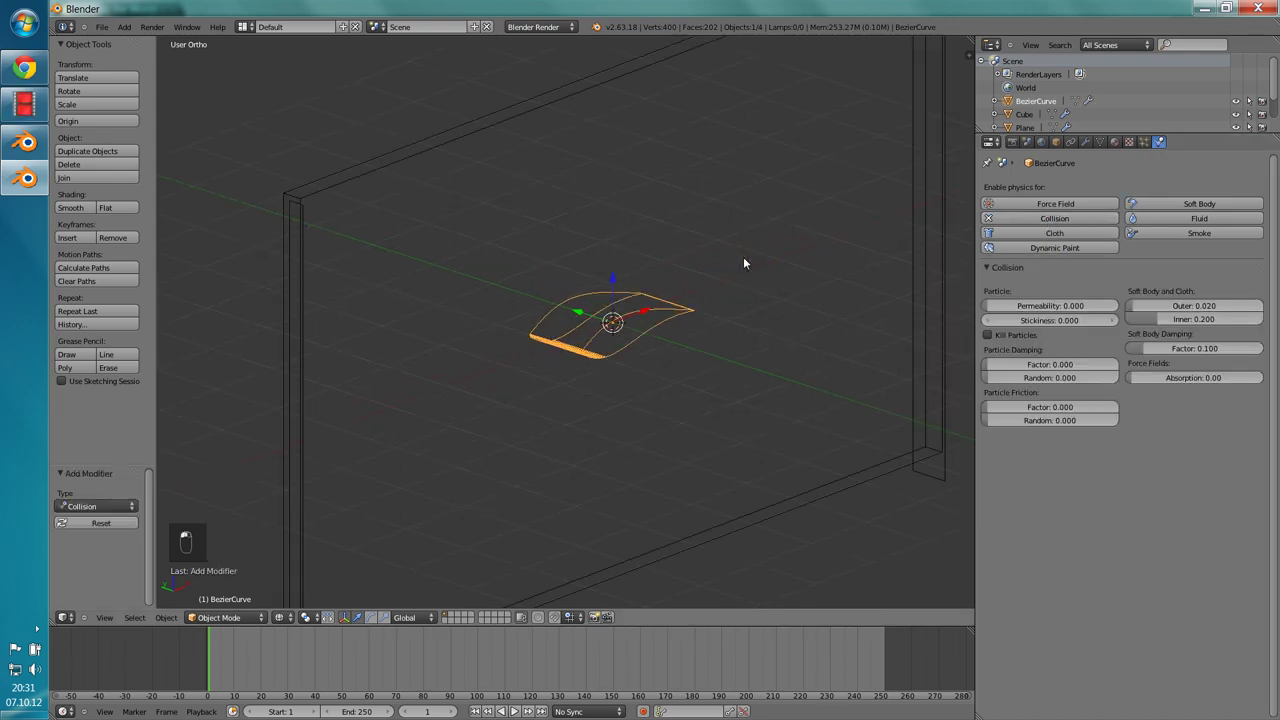
# Step: Shrink the wing to about two-thirds size, play the simulation and view the tunnel in 3D
pyautogui.press('KP_1')
pyautogui.press('s')
pyautogui.click(758, 307)
pyautogui.press('alt+a')
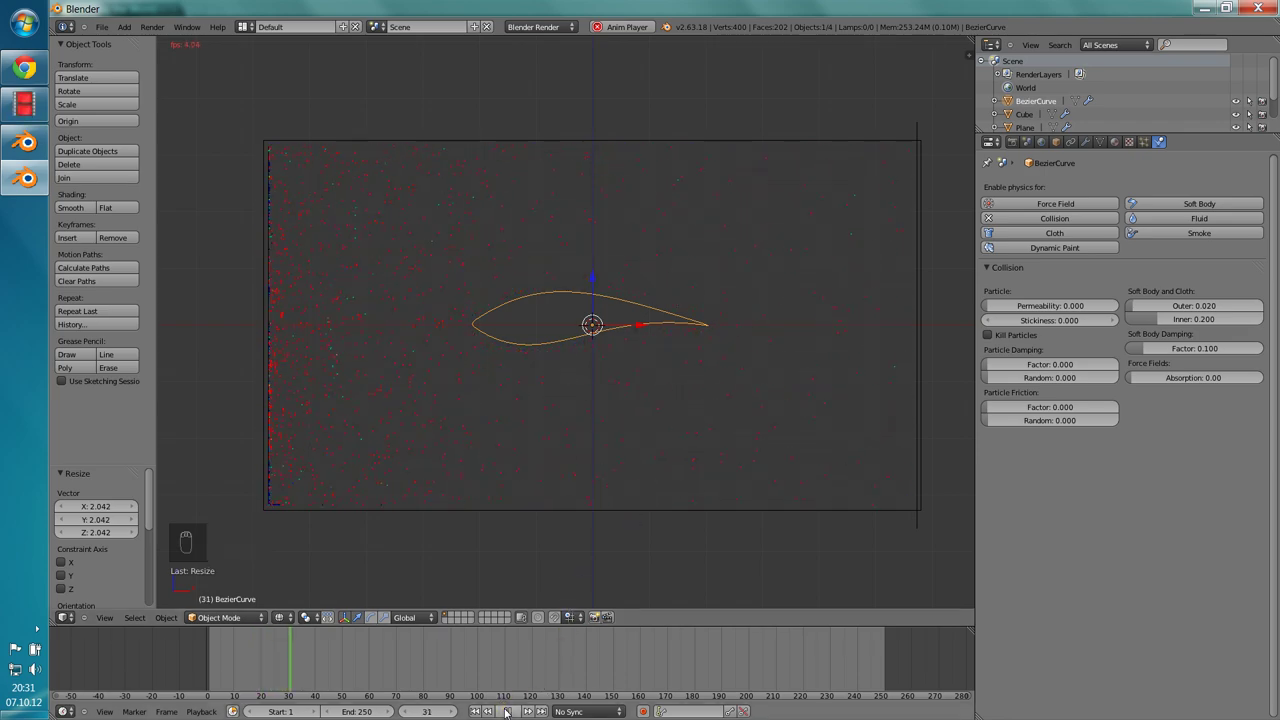
pyautogui.middleClick(648, 351)
pyautogui.press('s')
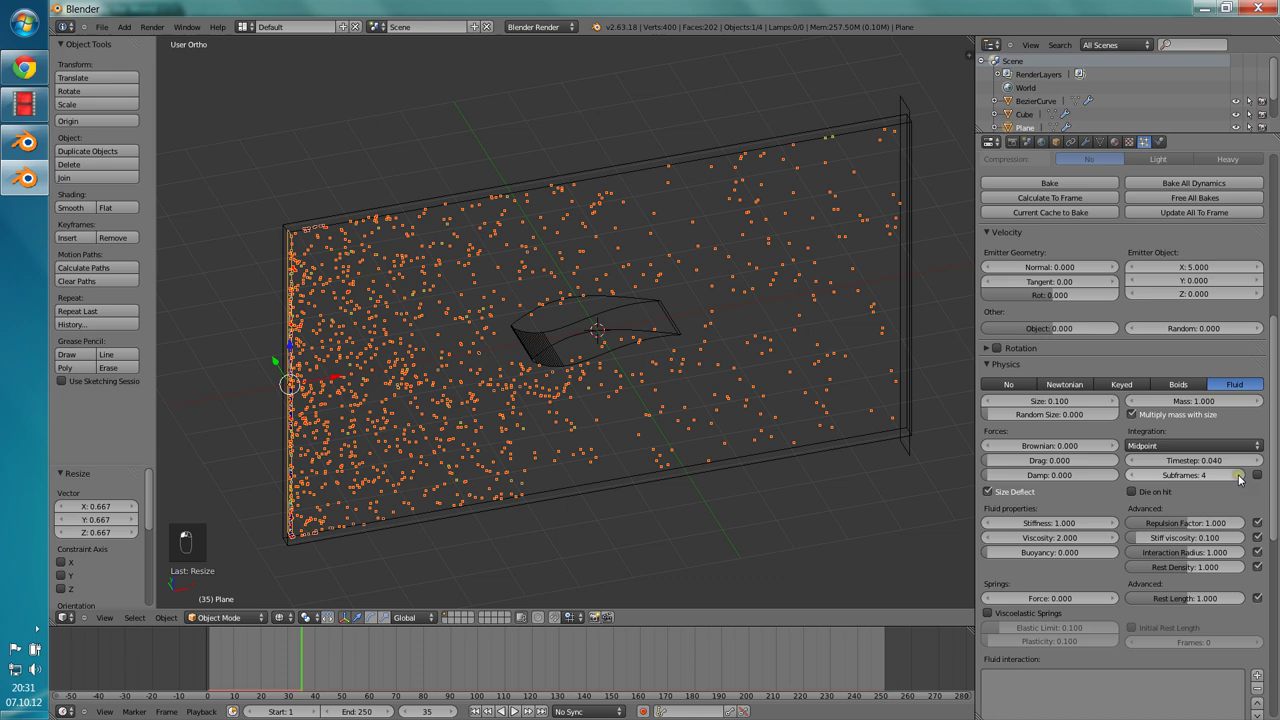
# Step: Apply the airfoil's scale, set particle velocity X 2 and size 0.05, and play the simulation
pyautogui.press('ctrl+a')
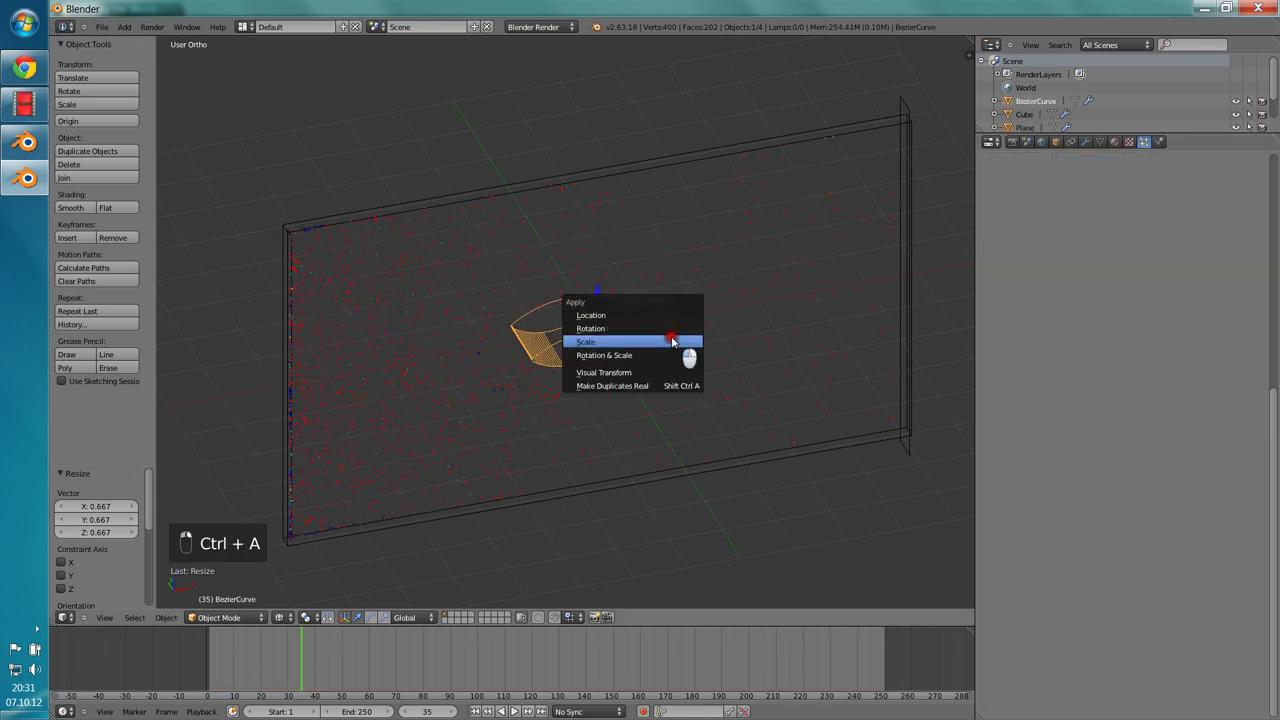
pyautogui.press('ctrl+a')
pyautogui.press('a')
pyautogui.press('a')
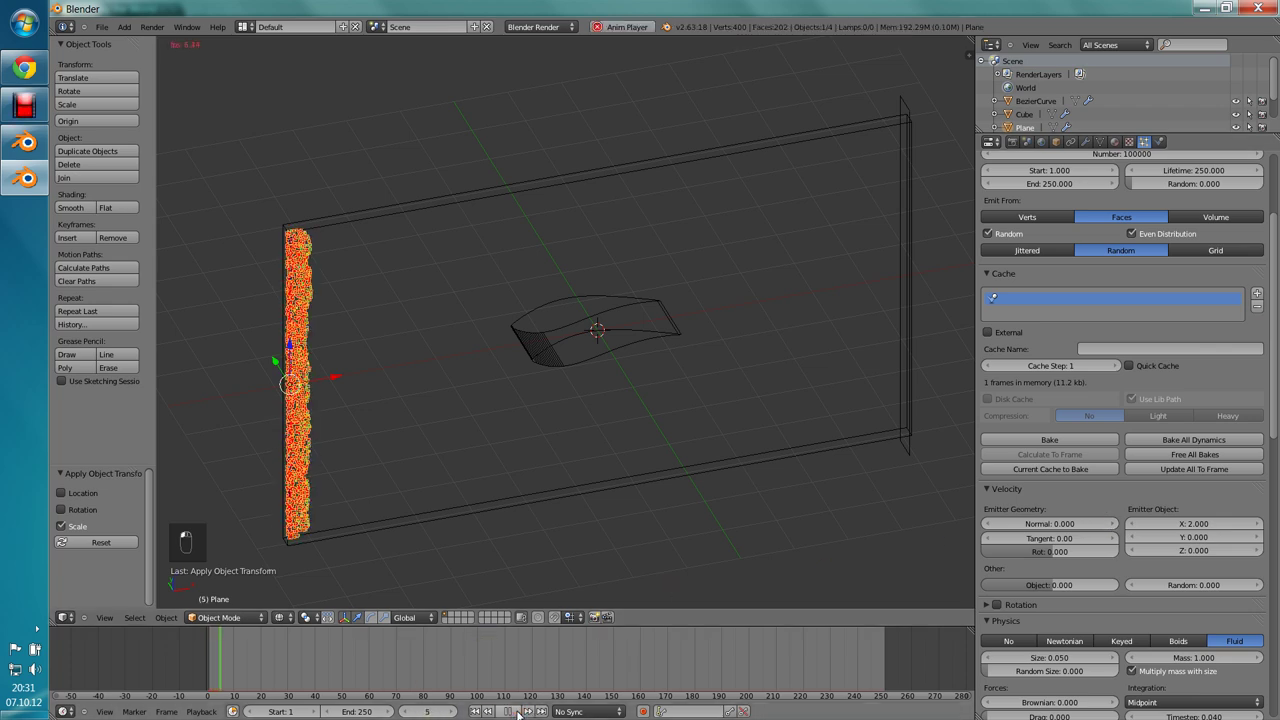
# Step: Stop playback, raise particle count to 300000, bake all 250 frames and reframe the whole tunnel
pyautogui.press('a')
pyautogui.press('KP_1')
pyautogui.moveTo(665, 353); pyautogui.dragTo(665, 353)
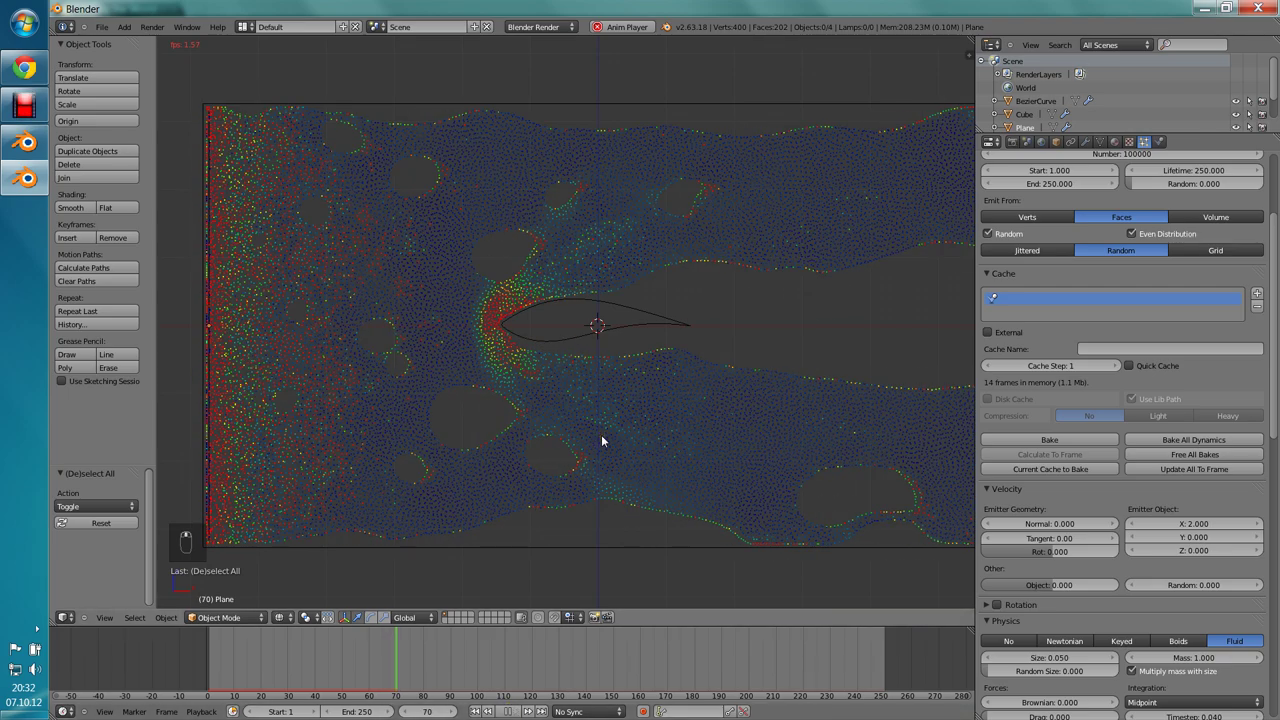
pyautogui.middleClick(603, 440)
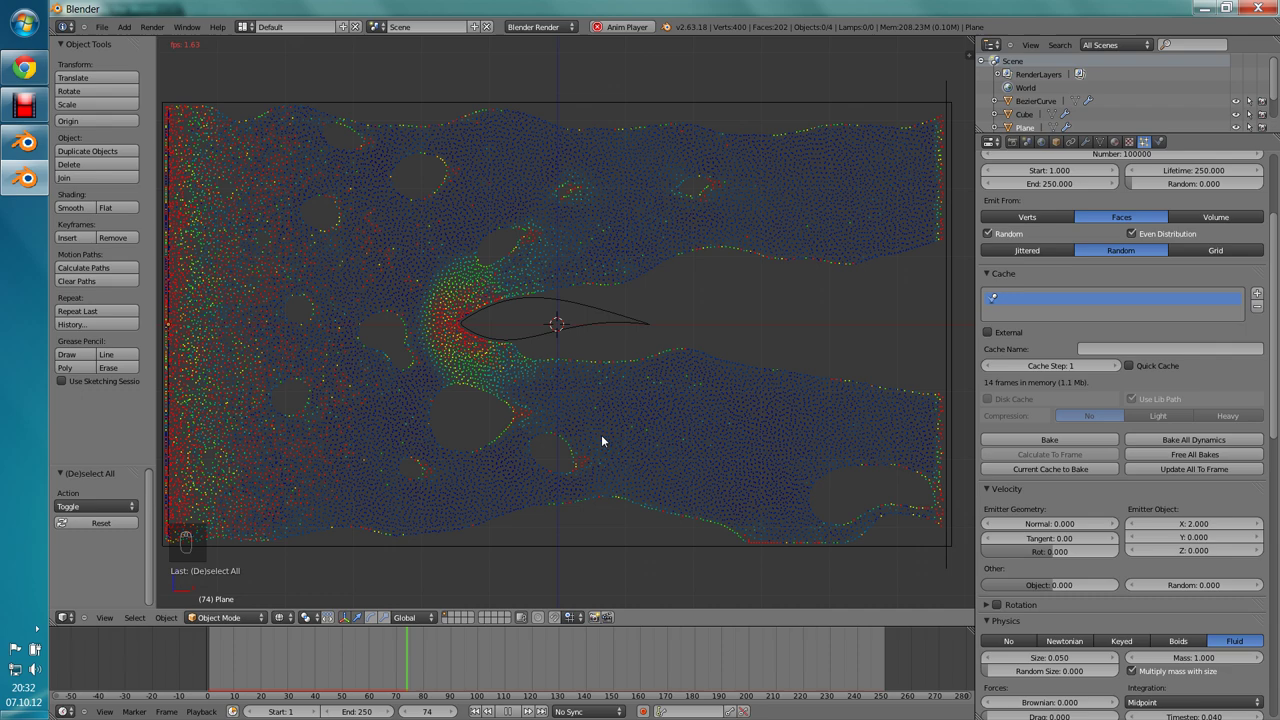
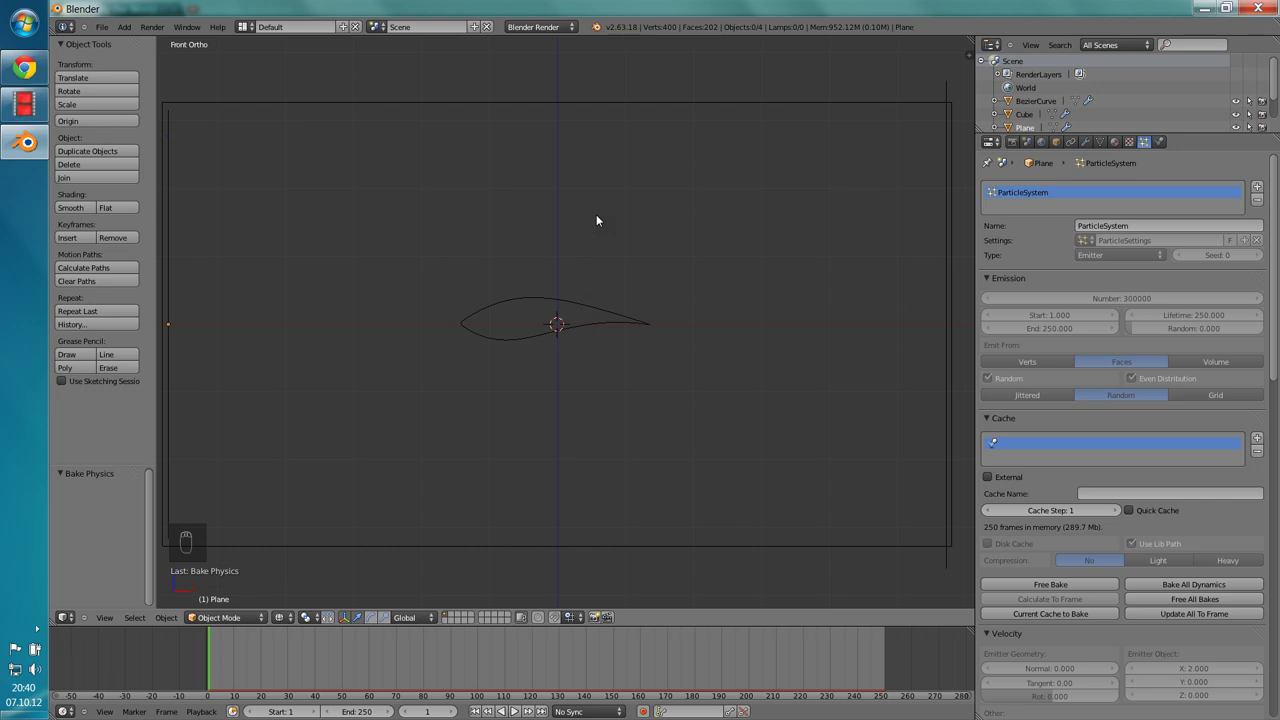
# Step: Play back the baked 250-frame flow with 5 subframes, reframing and orbiting to inspect the bow wave
pyautogui.press('alt+a')
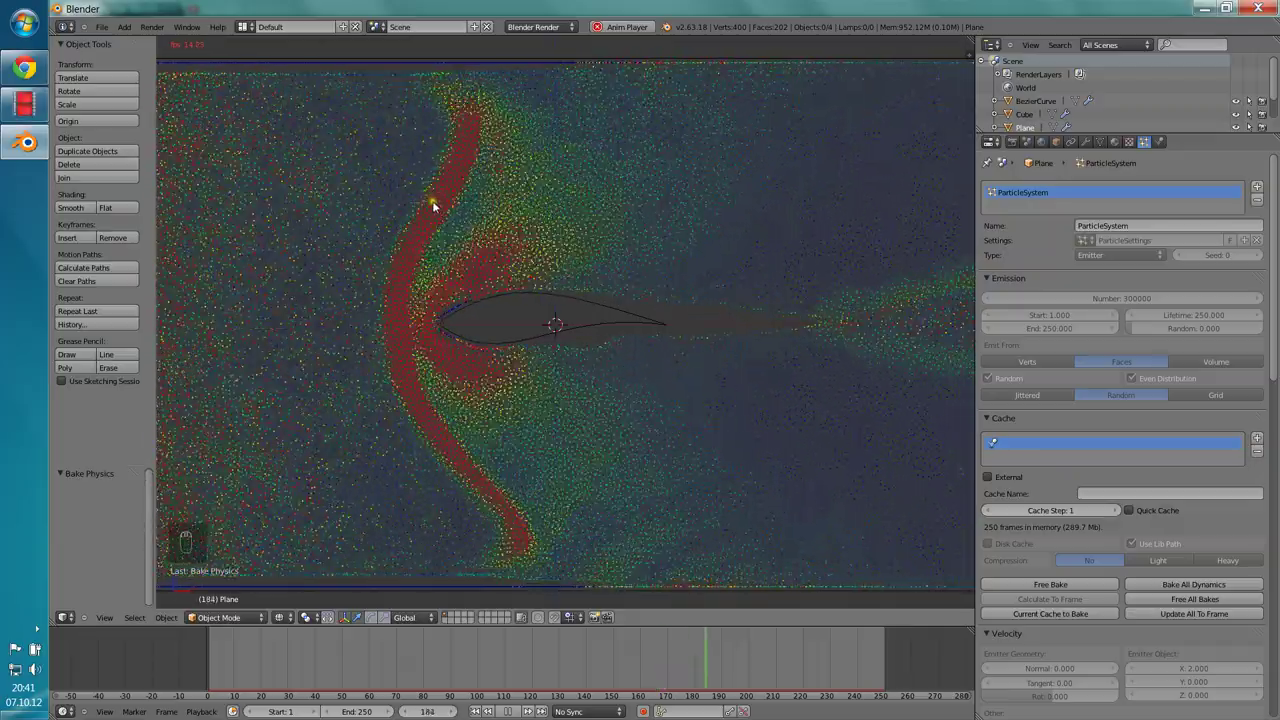
pyautogui.middleClick(519, 527)
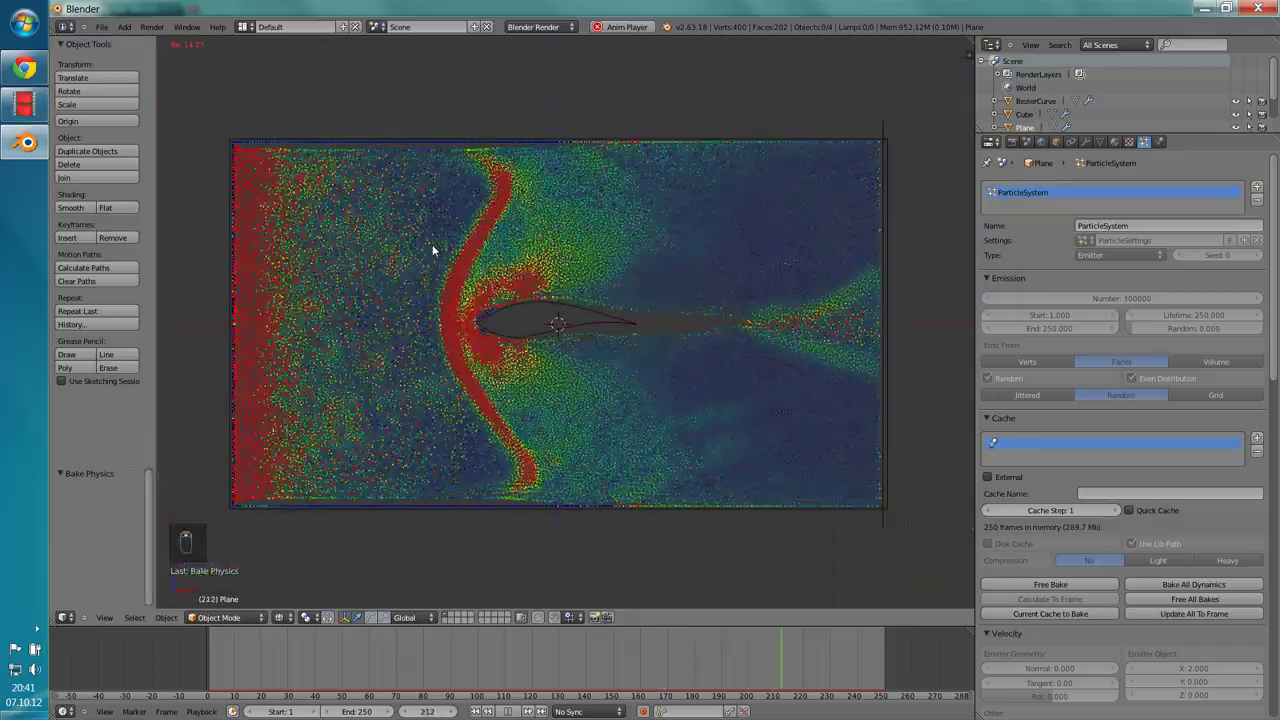
pyautogui.middleClick(434, 249)
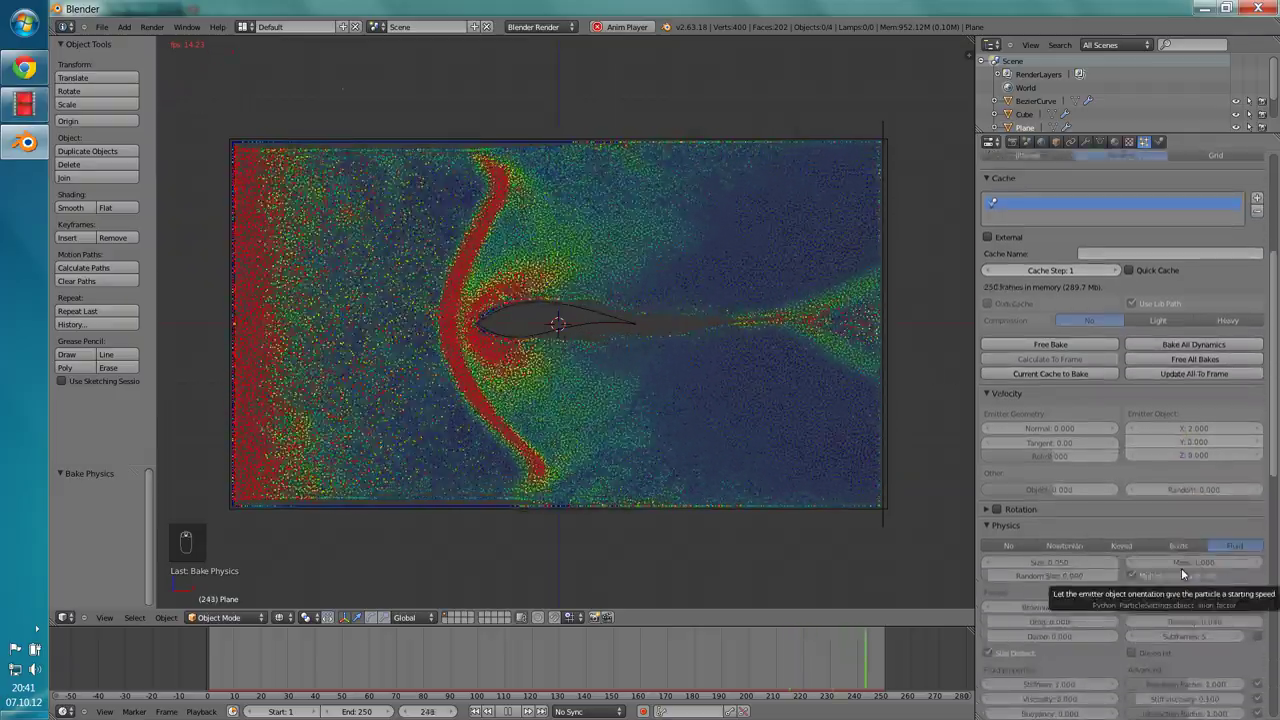
pyautogui.moveTo(1119, 360); pyautogui.dragTo(1119, 360)
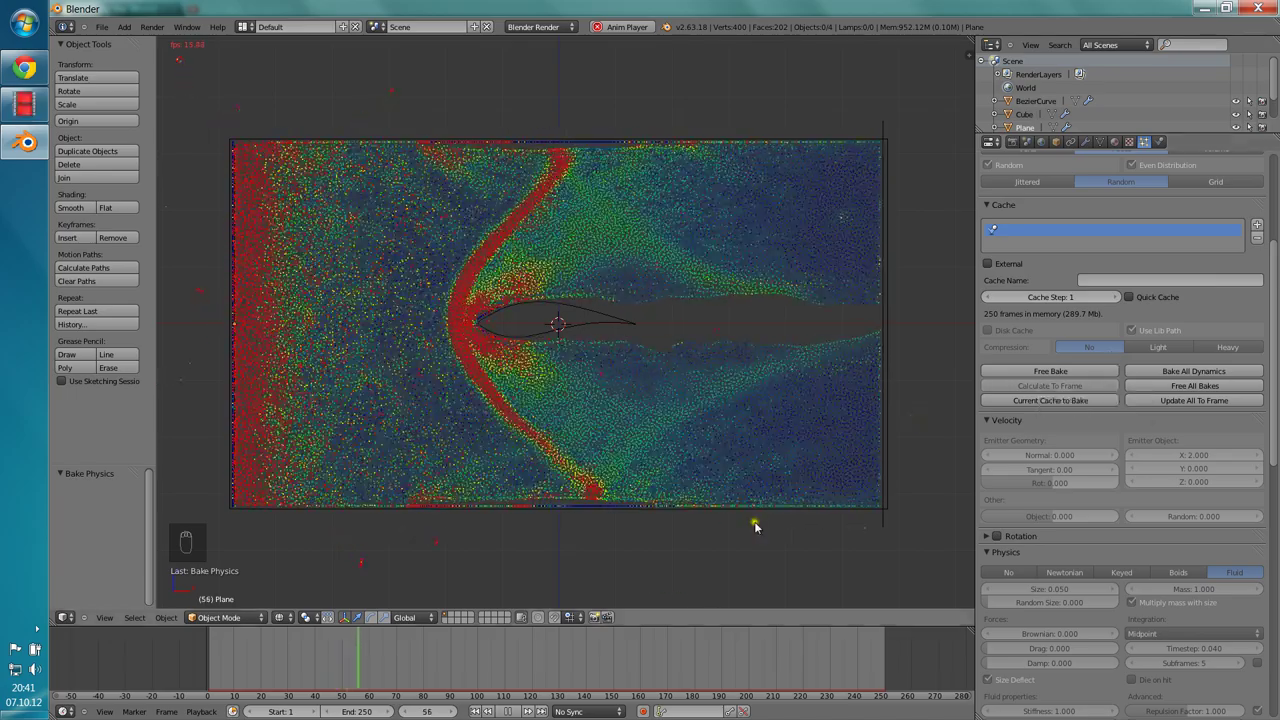
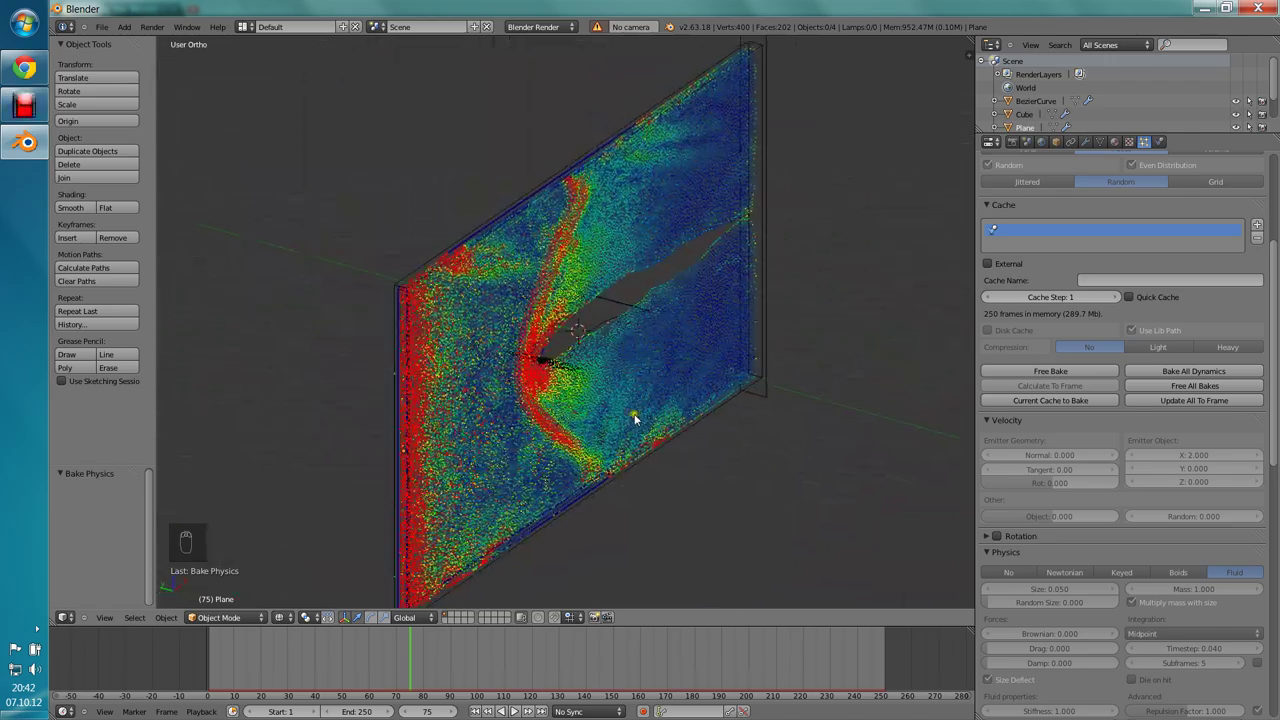
# Step: Add a camera, align it to the front view of the tunnel and show its transform values
pyautogui.press('shift+a')
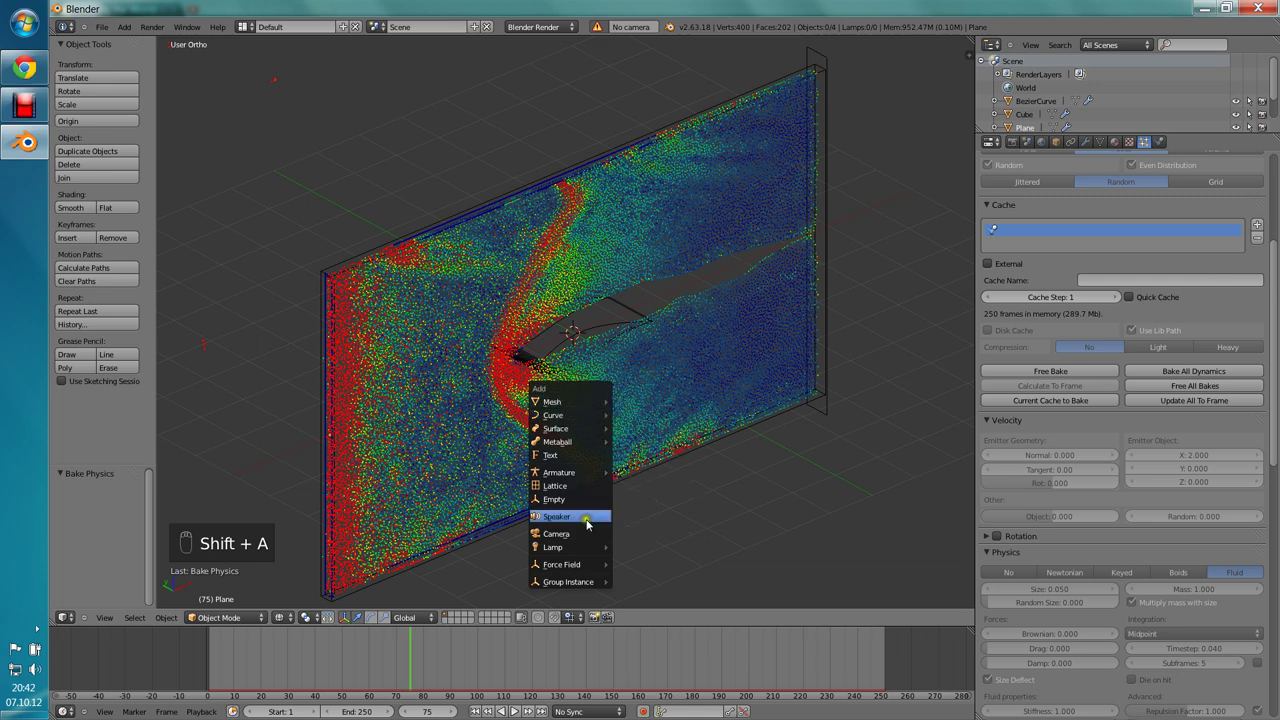
pyautogui.press('KP_1')
pyautogui.press('ctrl+alt+KP_0')
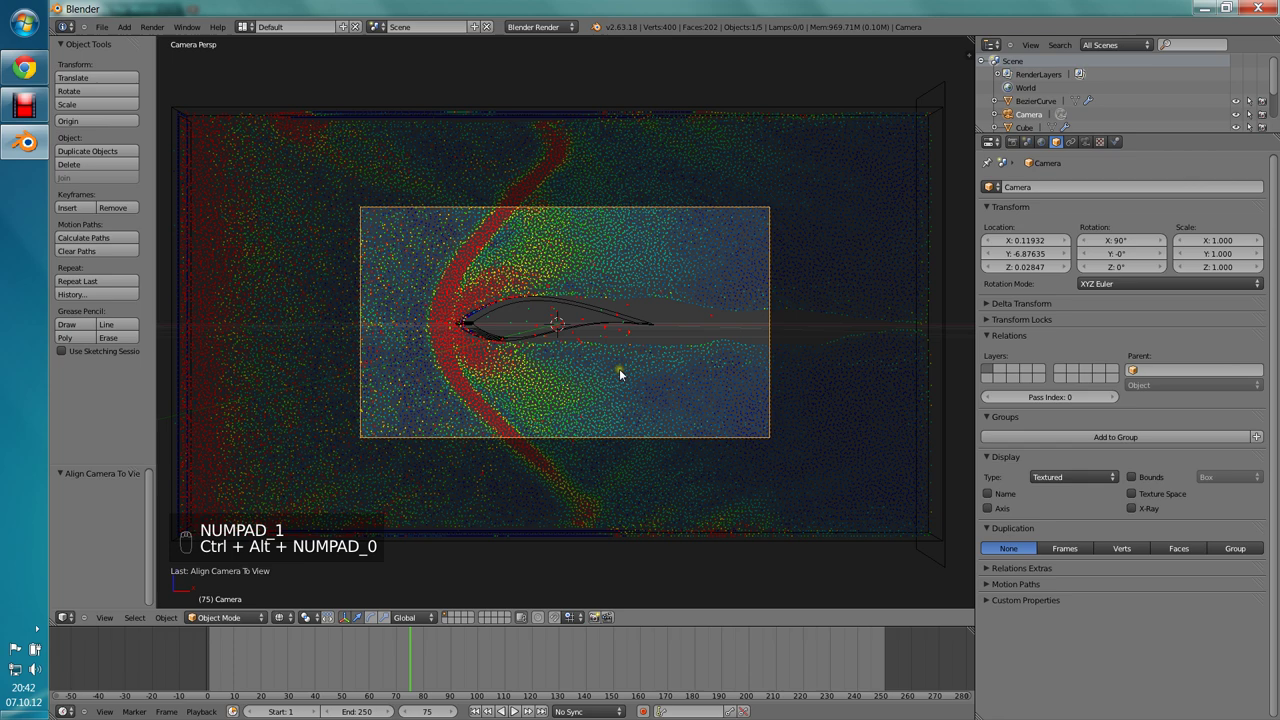
pyautogui.press('n')
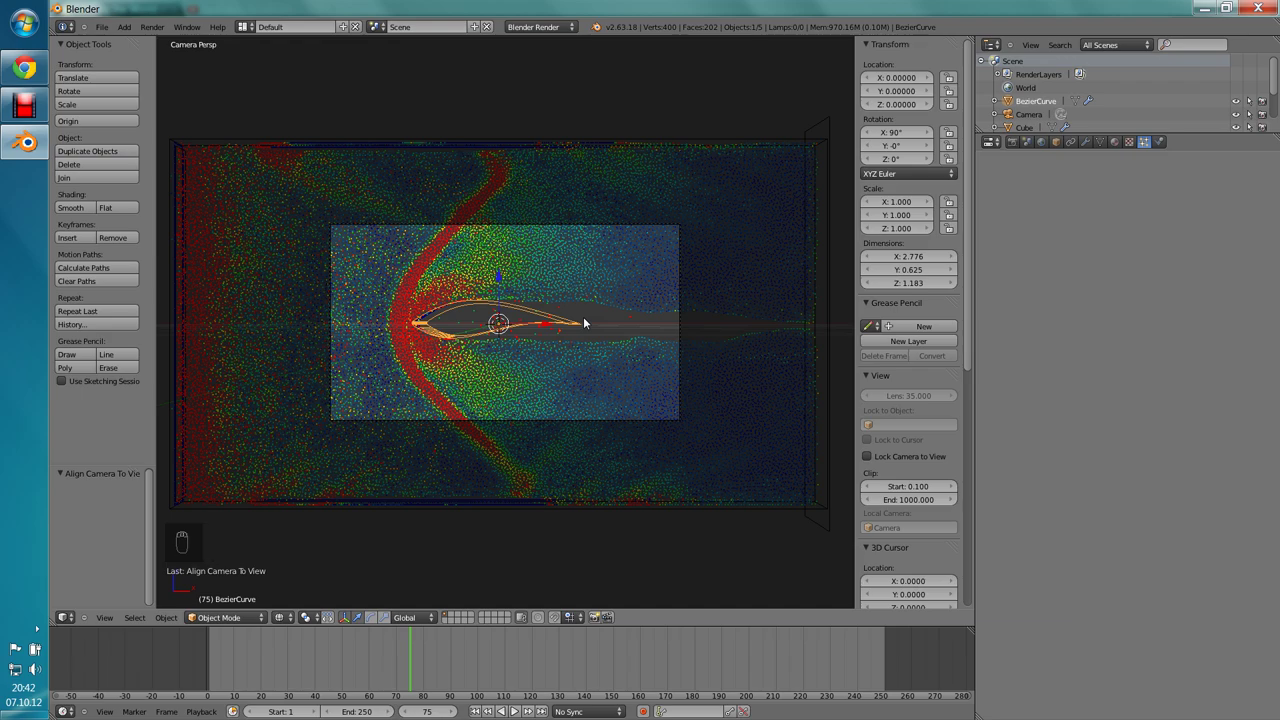
# Step: Leave the camera view, realign the camera to the current view and look through it again
pyautogui.press('KP_Decimal')
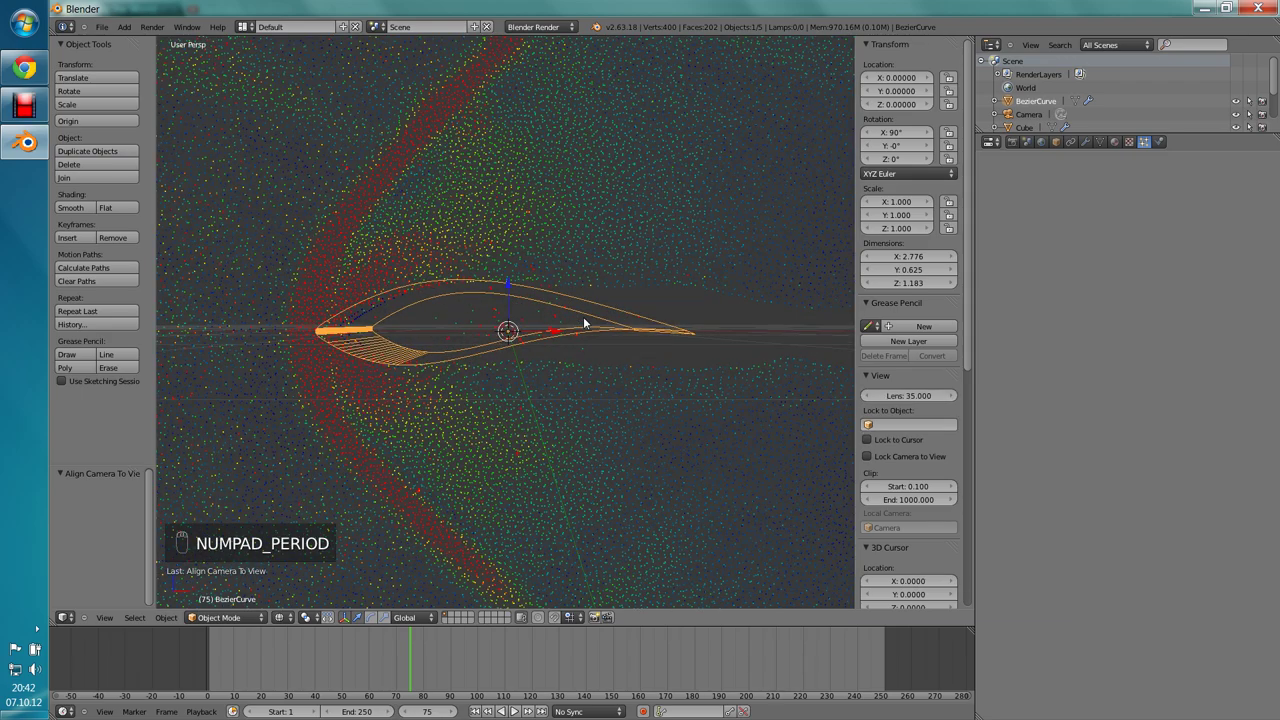
pyautogui.press('ctrl+alt+KP_0')
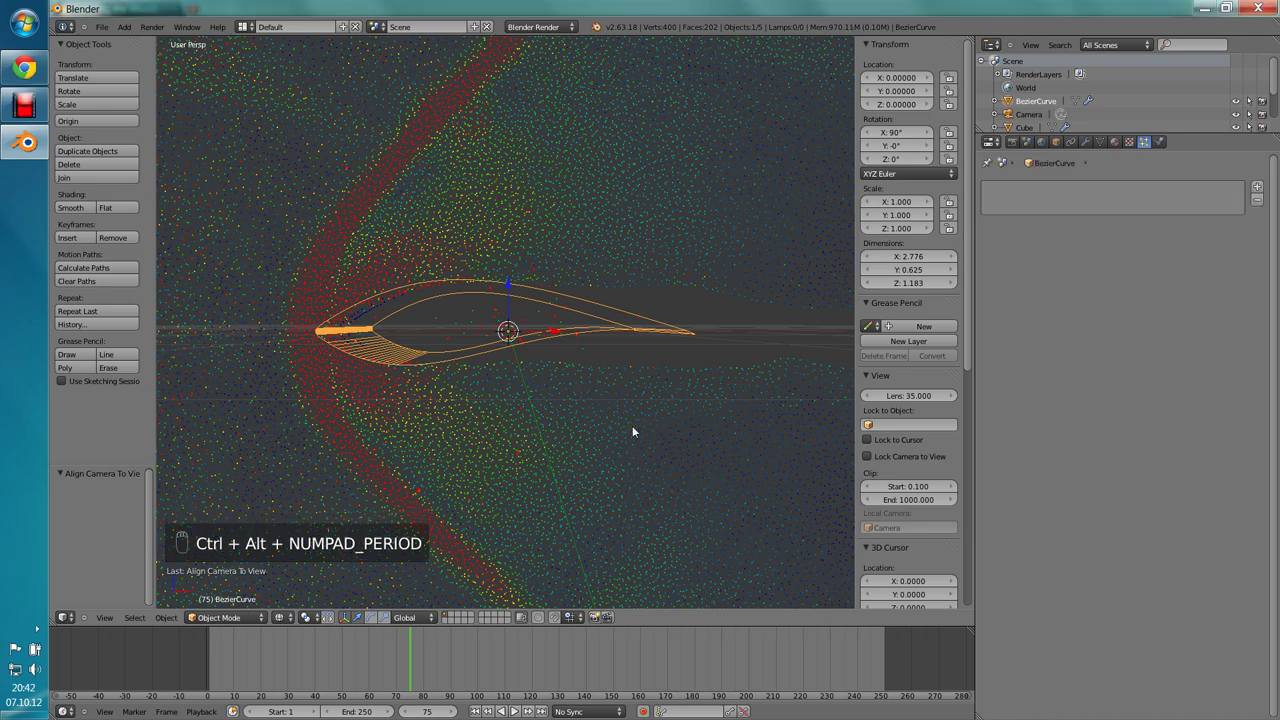
pyautogui.press('ctrl+alt+KP_0')
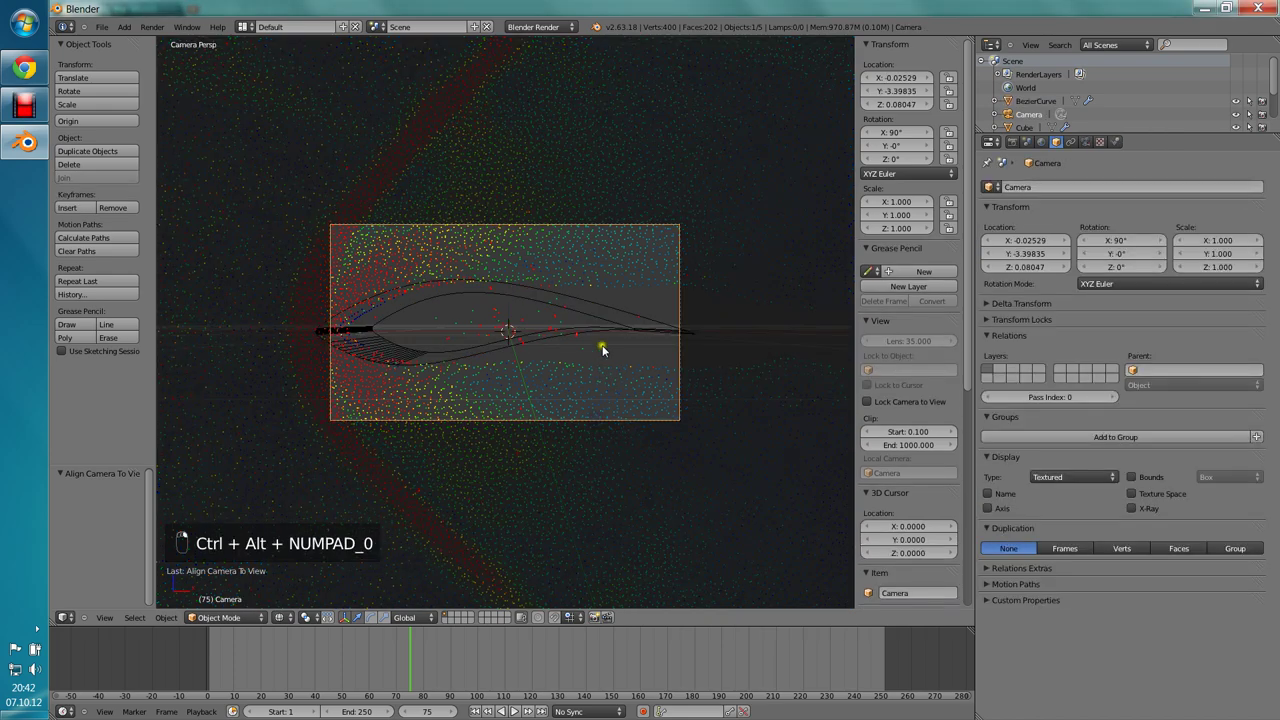
# Step: Pull the camera back and make it orthographic with scale about 10.922 to frame the whole tunnel
pyautogui.press('g')
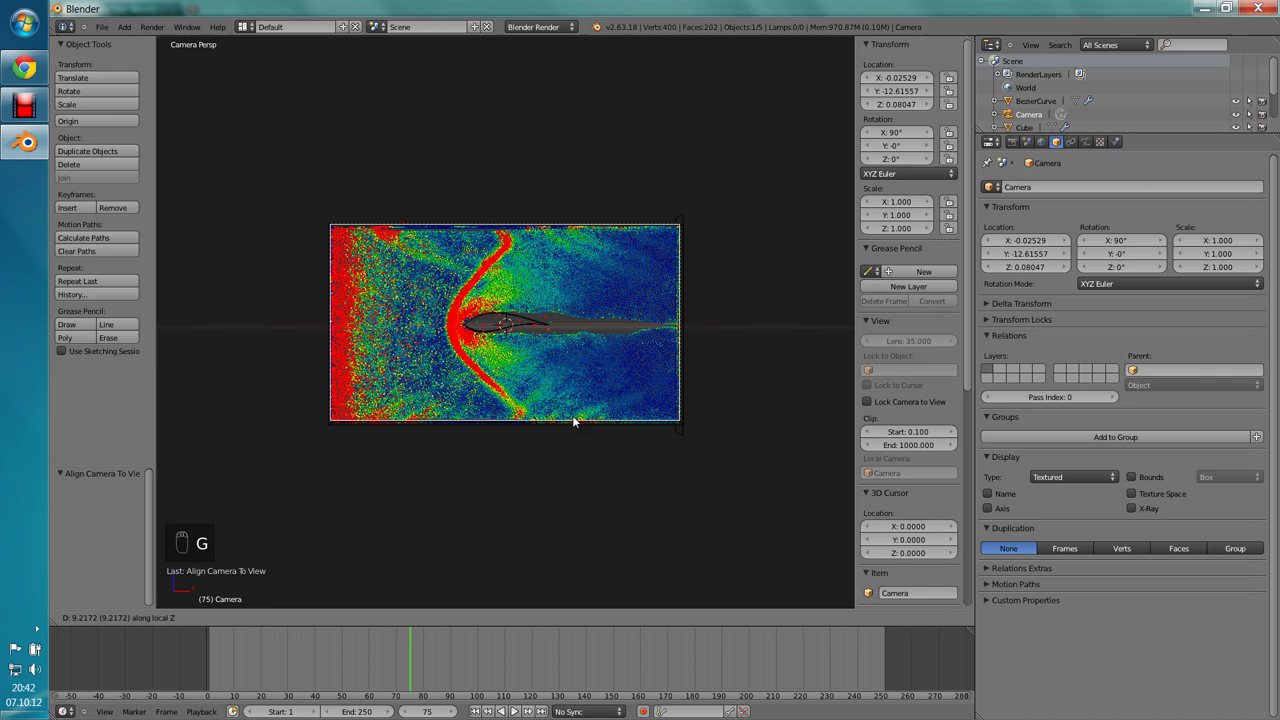
pyautogui.click(598, 391)
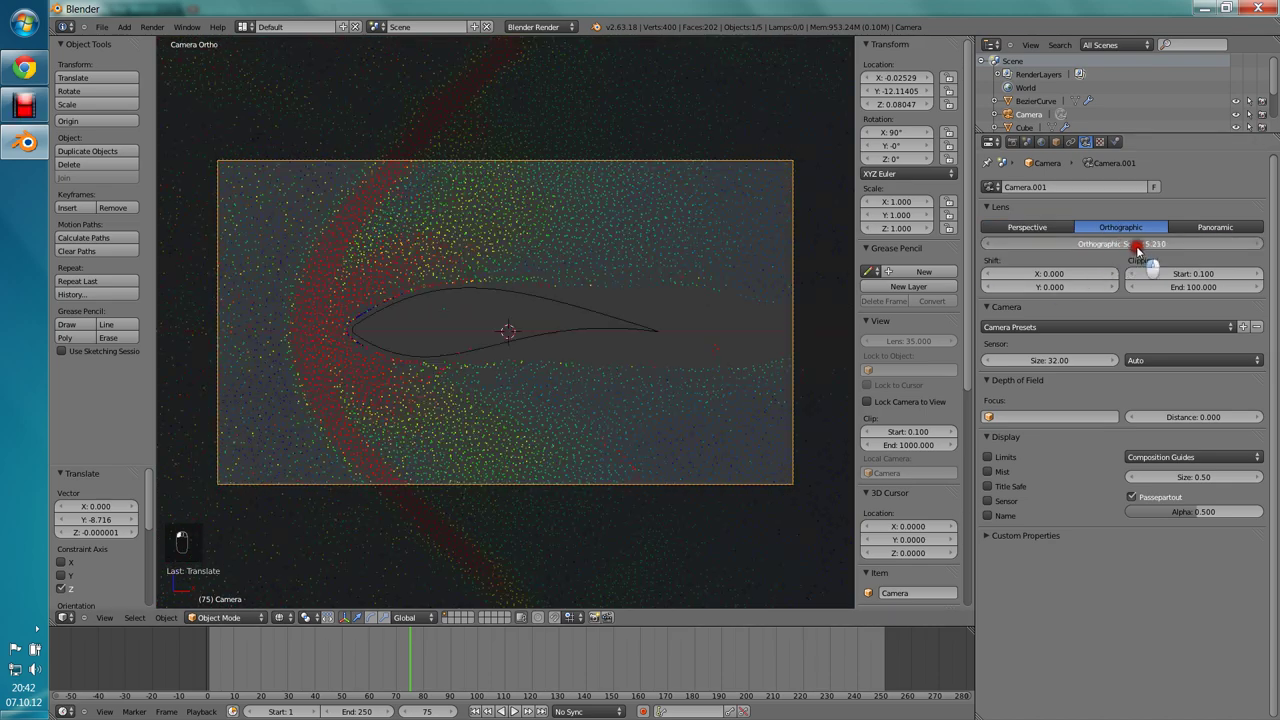
pyautogui.moveTo(1144, 251); pyautogui.dragTo(465, 343)
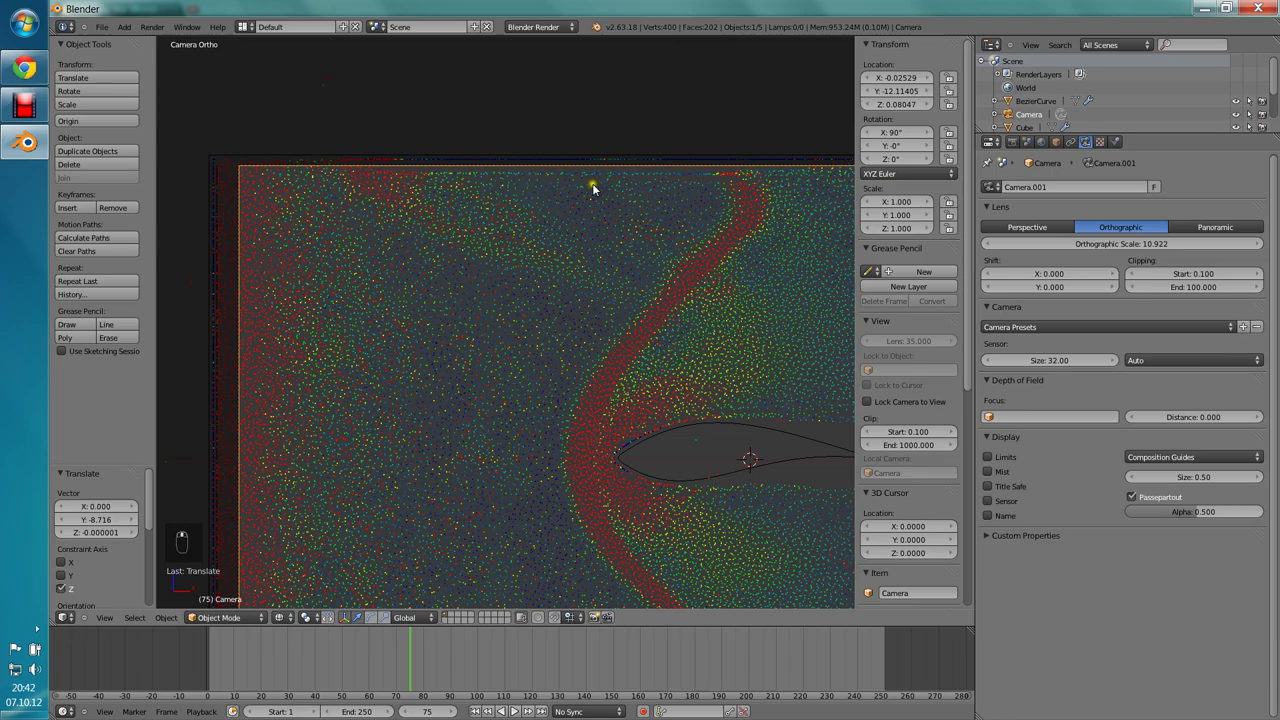
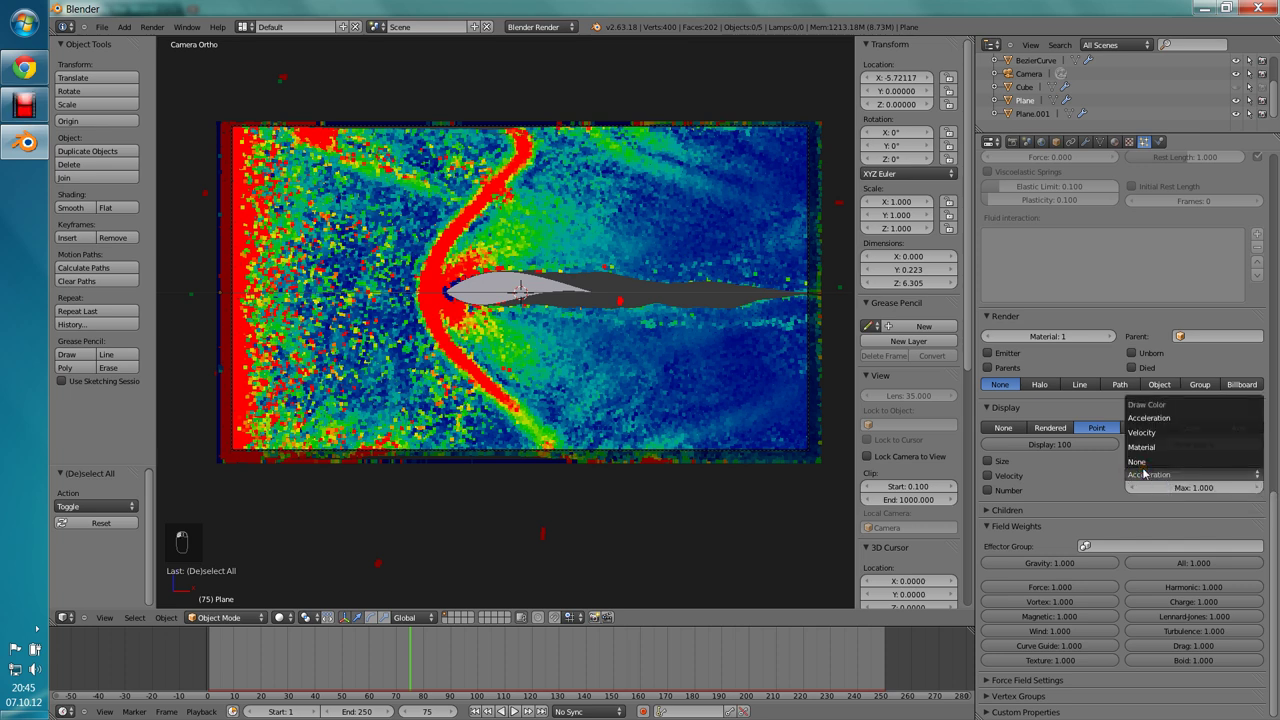
# Step: Colour the particle points by Velocity instead of Acceleration in the Display panel
pyautogui.moveTo(1107, 451); pyautogui.dragTo(1017, 150)
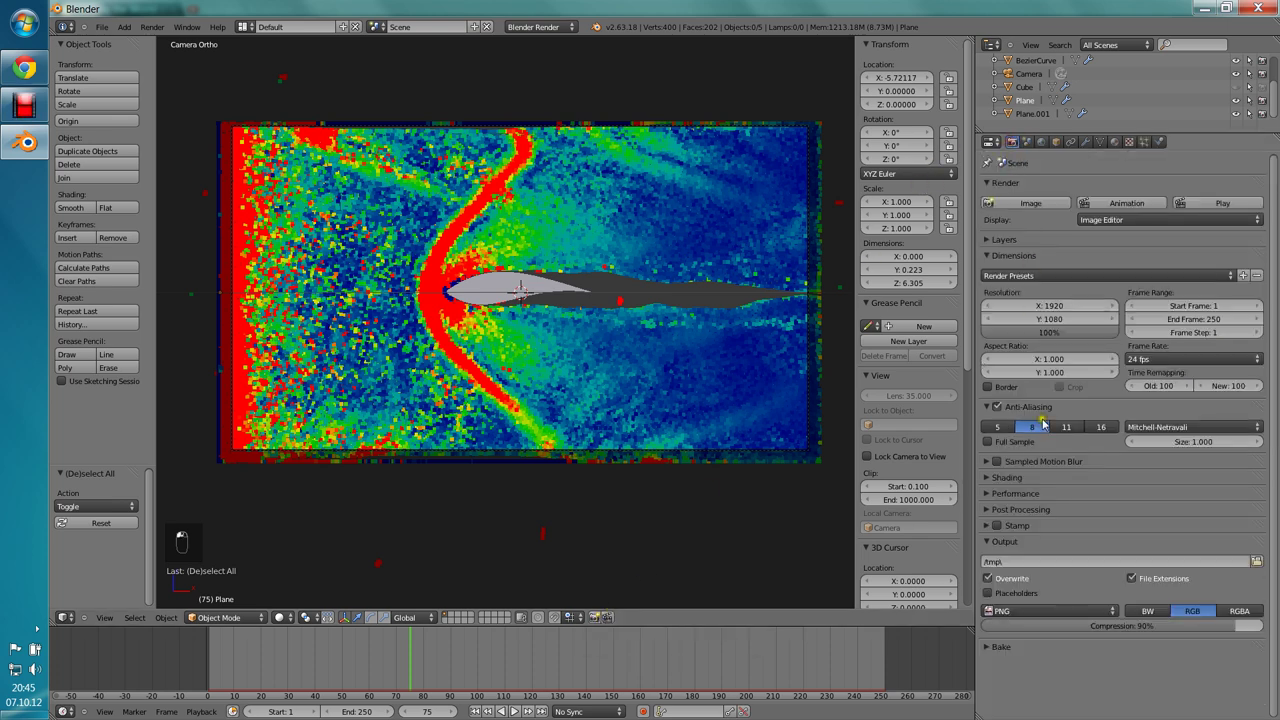
pyautogui.moveTo(1039, 584); pyautogui.dragTo(1146, 148)
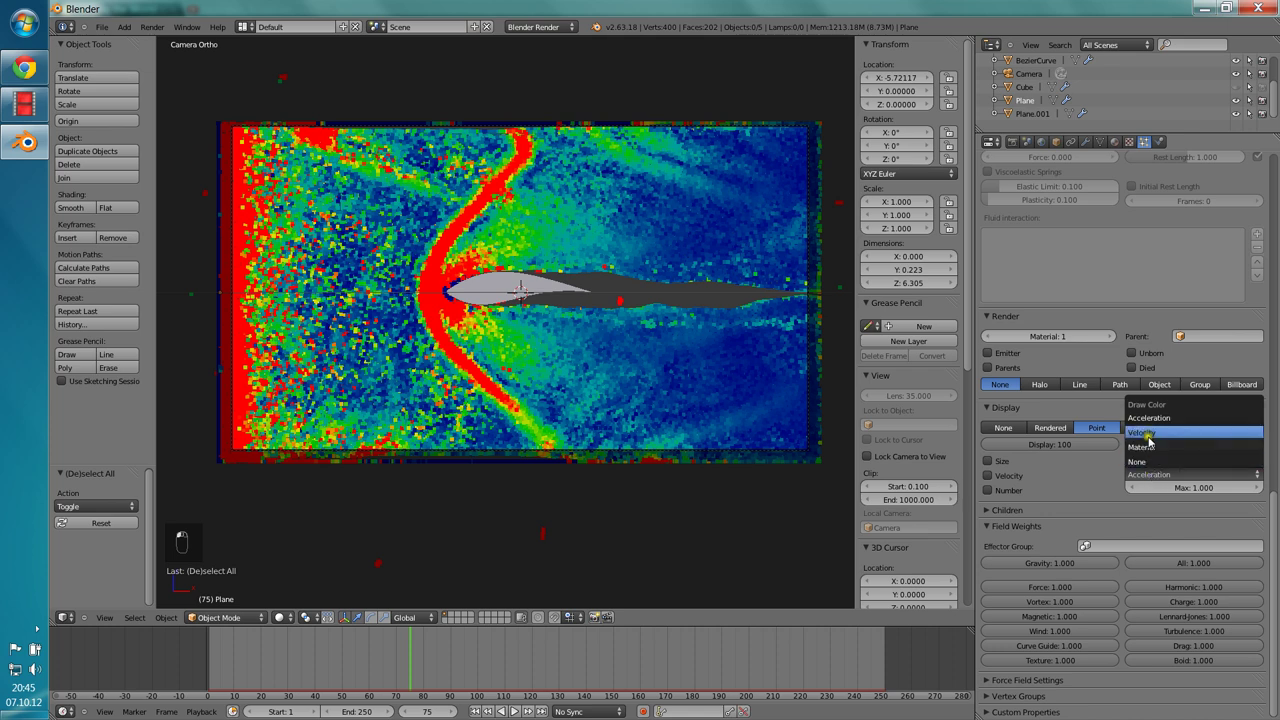
# Step: Raise the velocity colour maximum to 10.155, leave camera view and orbit around the tunnel
pyautogui.moveTo(1156, 444); pyautogui.dragTo(1184, 499)
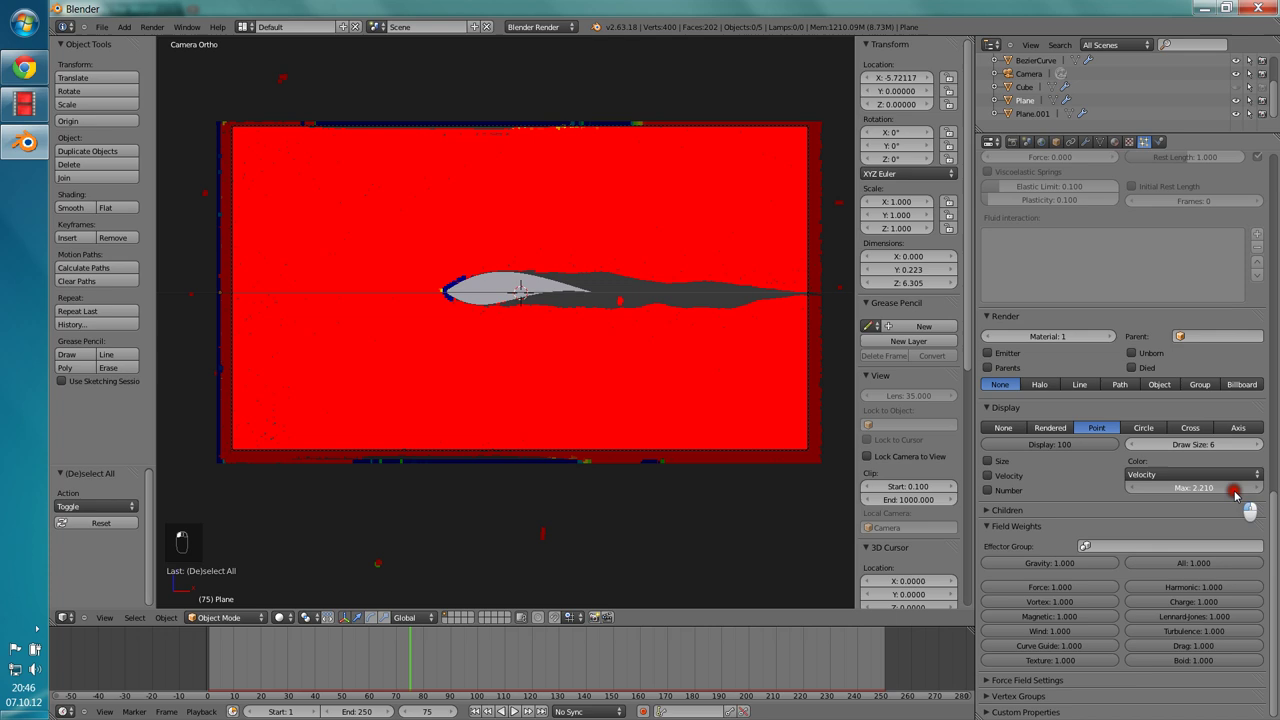
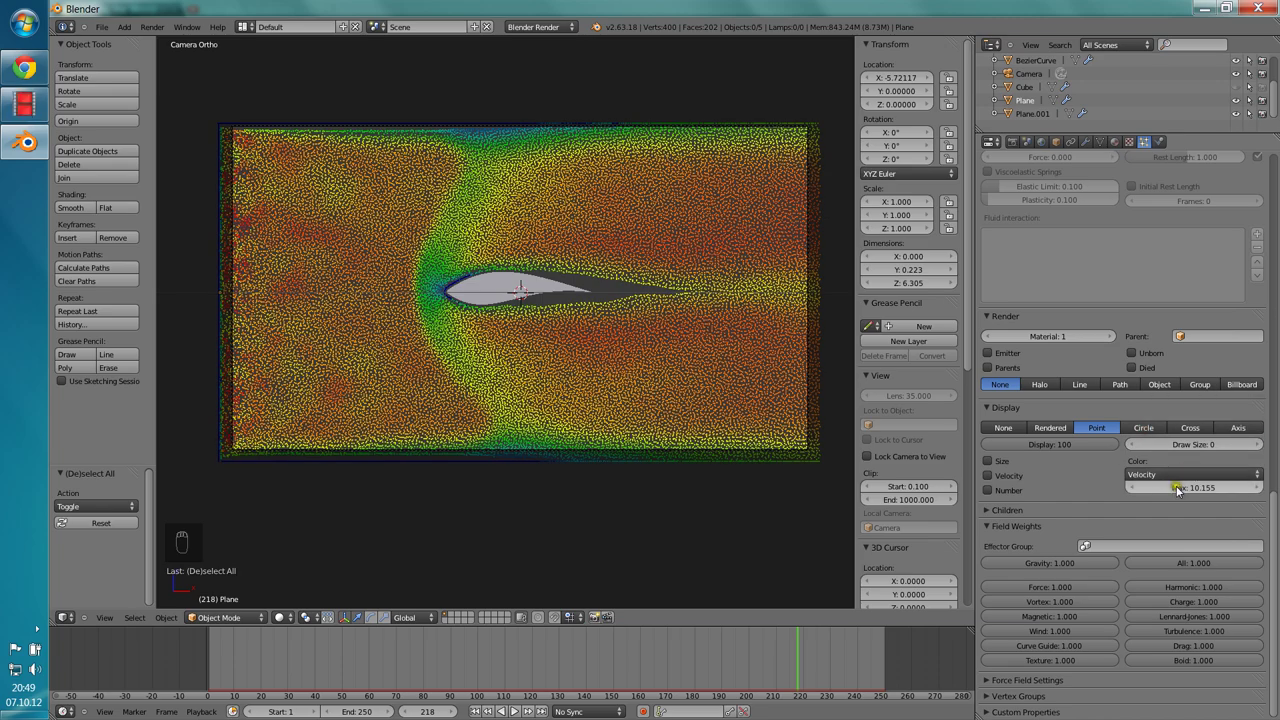
pyautogui.press('a')
pyautogui.press('a')
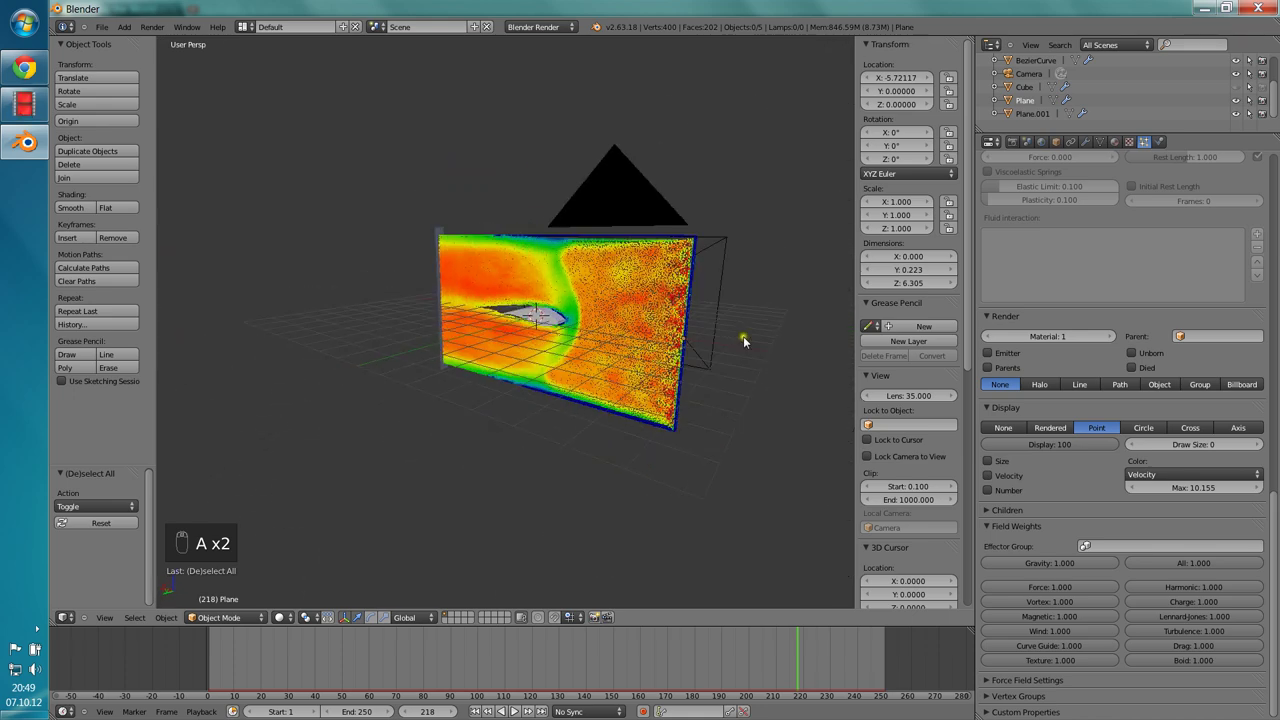
pyautogui.middleClick(737, 341)
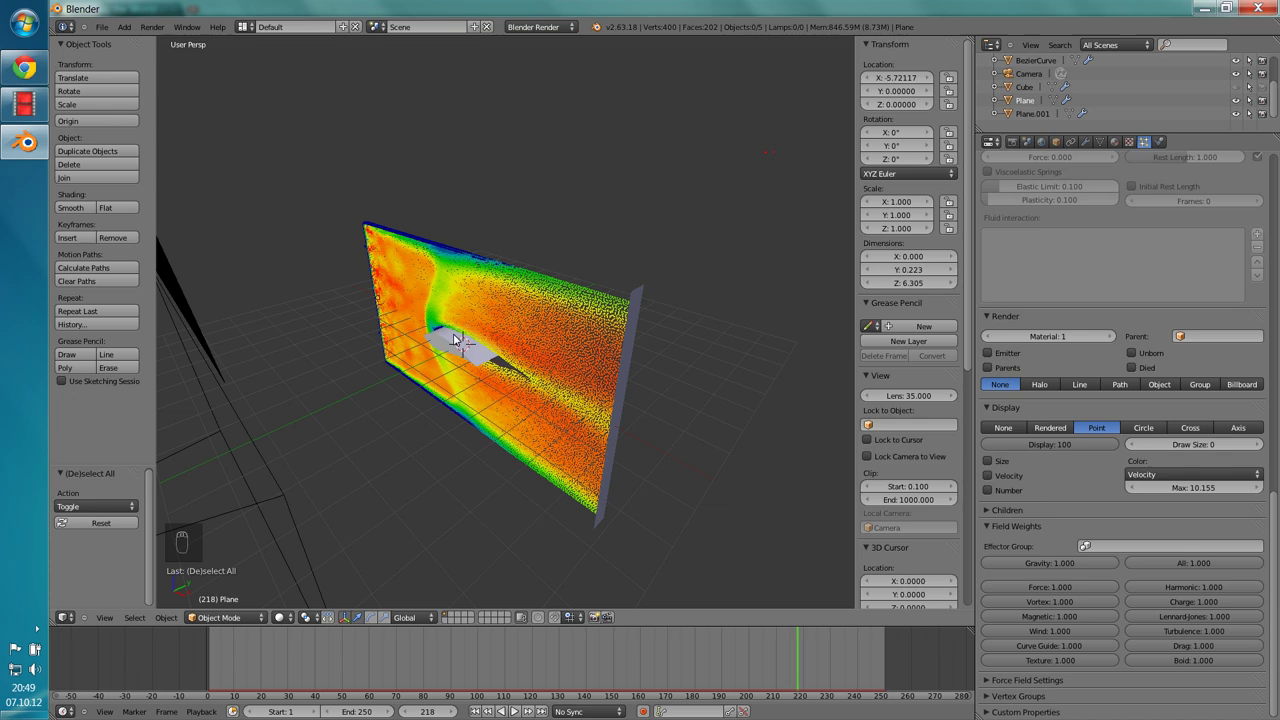
pyautogui.middleClick(463, 361)
# Step: Add a cube at the origin and resize it in top orthographic view over the particle plane
pyautogui.press('shift+a')
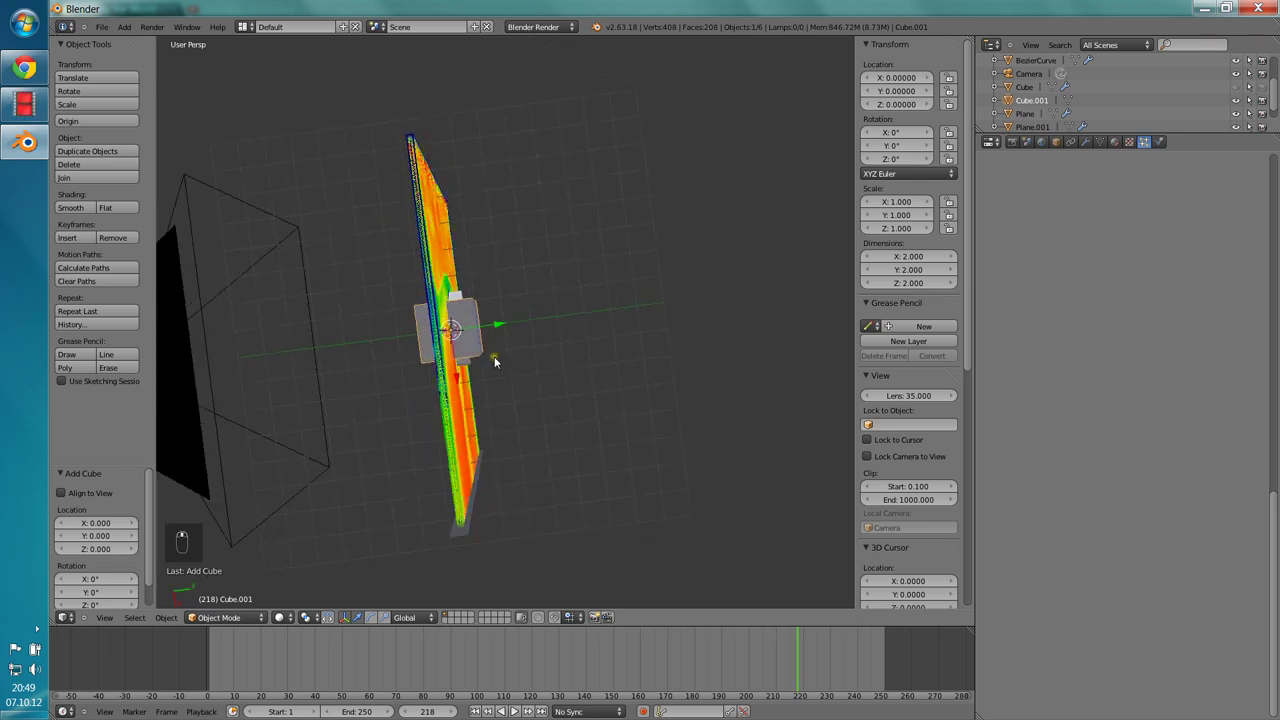
pyautogui.press('KP_7')
pyautogui.press('KP_5')
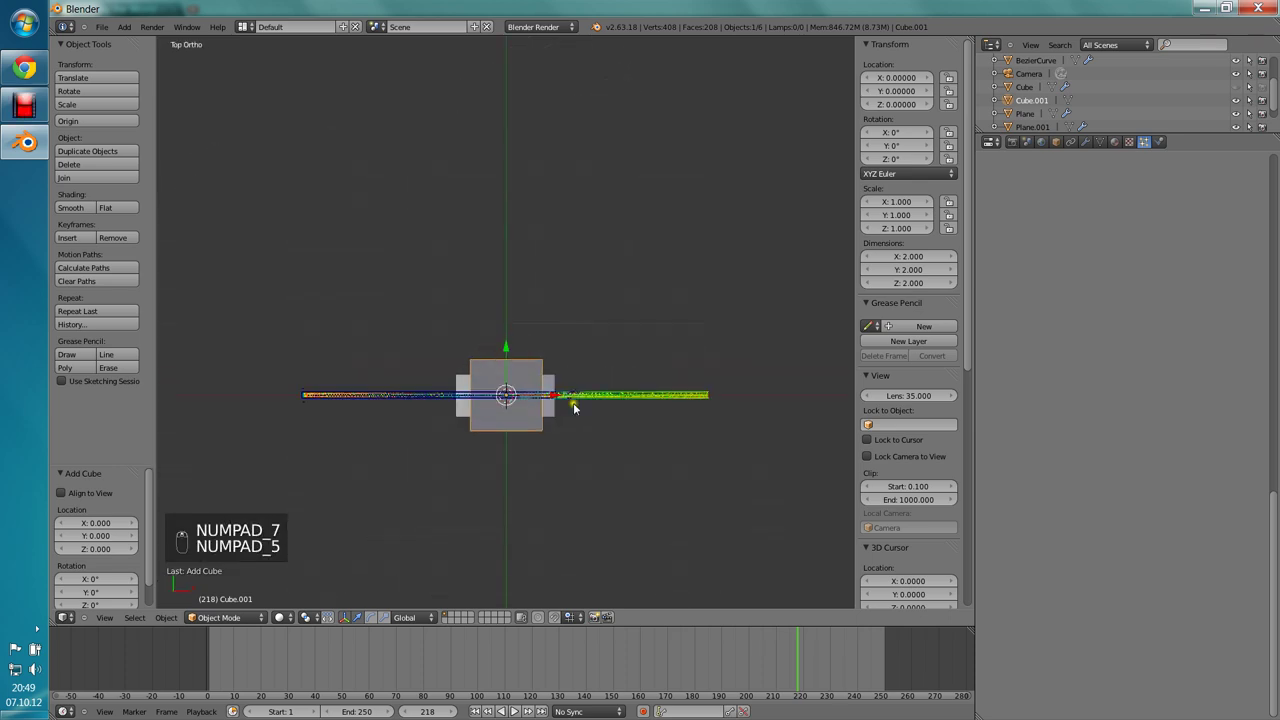
pyautogui.press('s')
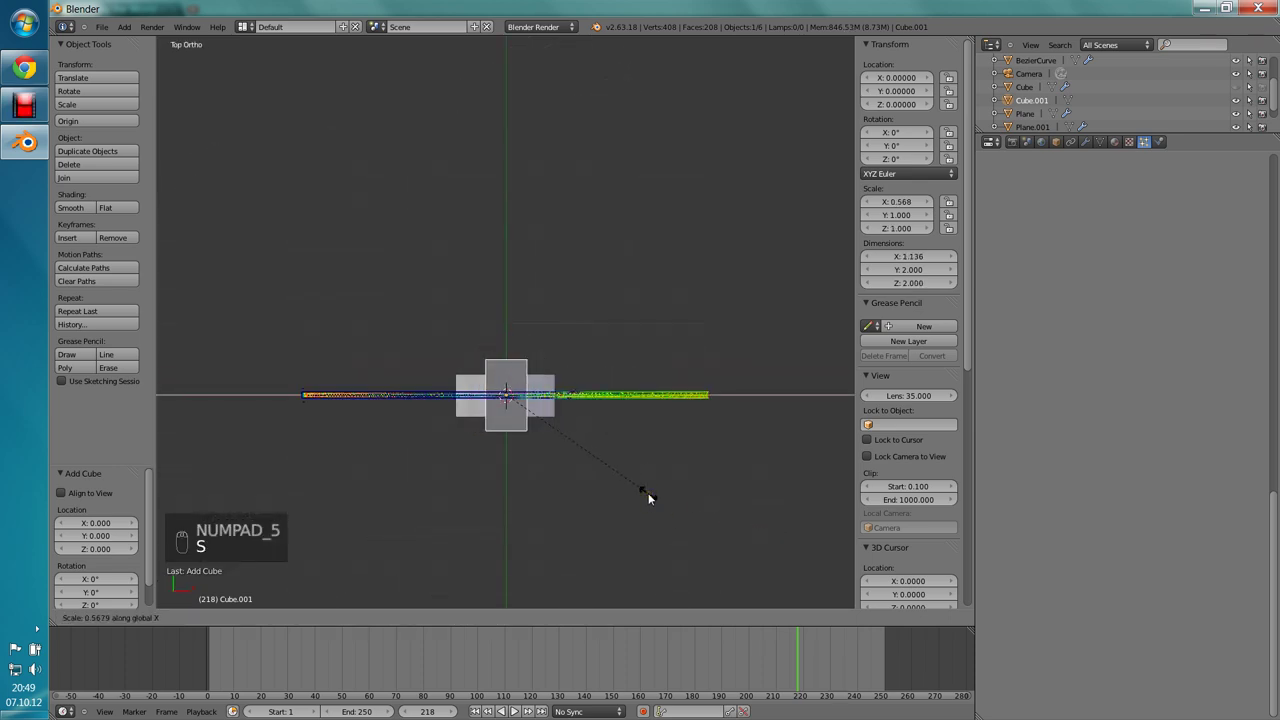
pyautogui.click(587, 466)
# Step: From the front, scale the box to about 11.2 × 0.48 × 6.4 over the tunnel and check it through the camera
pyautogui.press('KP_1')
pyautogui.press('s')
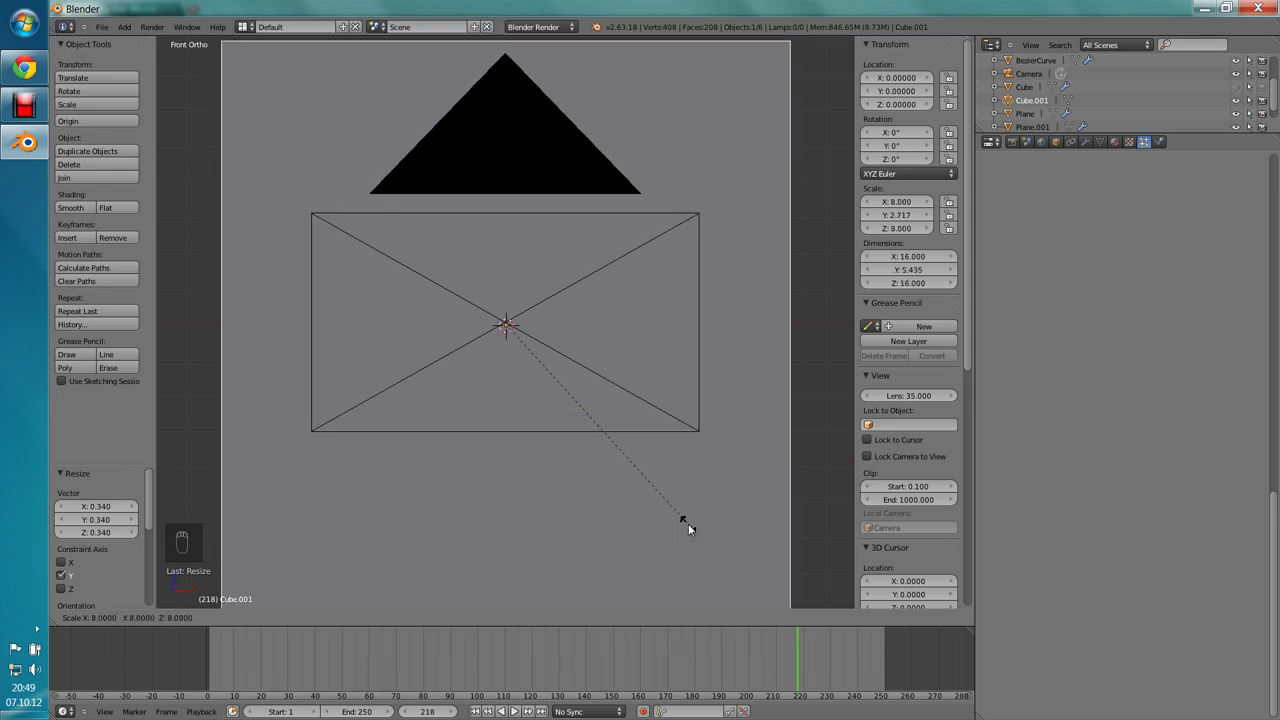
pyautogui.press('s')
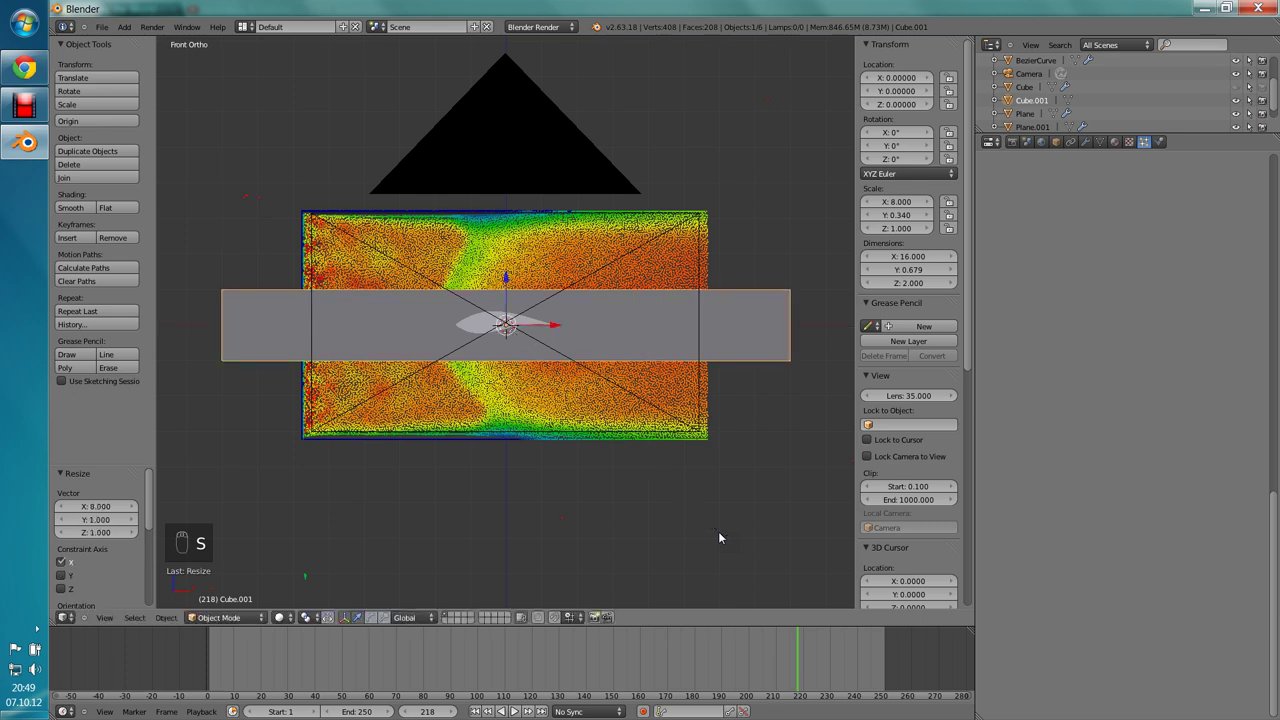
pyautogui.press('s')
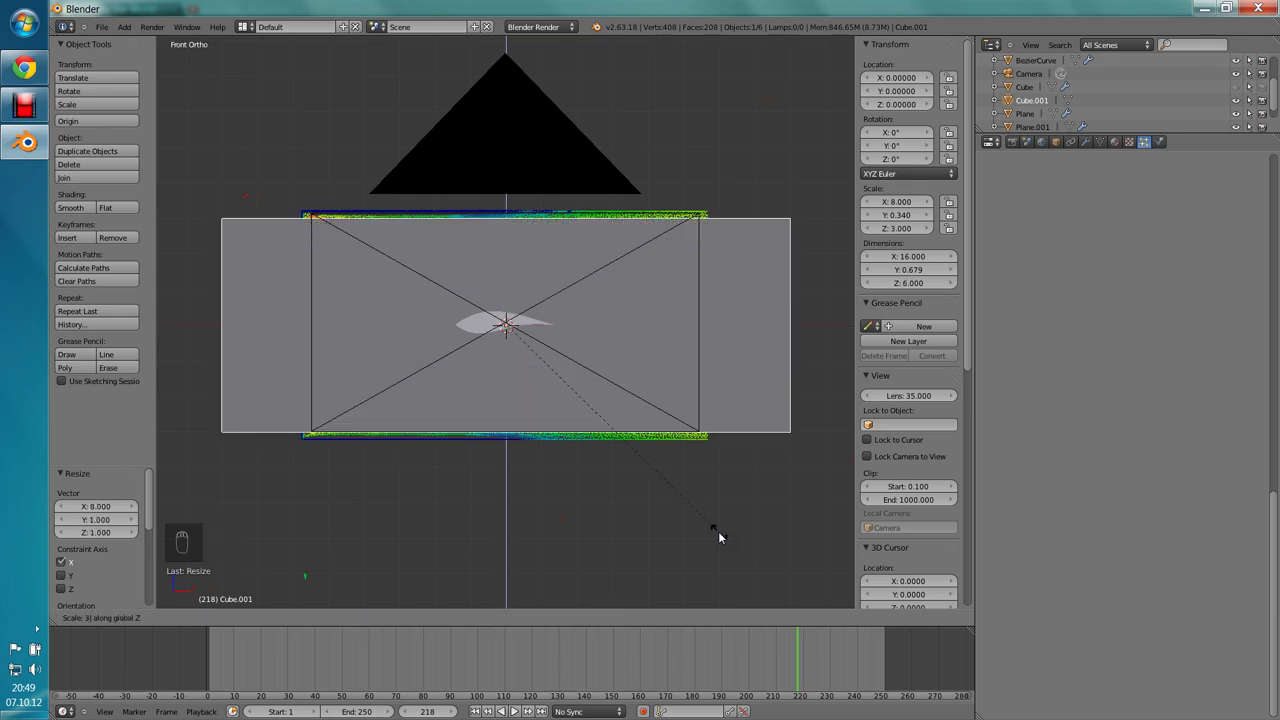
pyautogui.press('s')
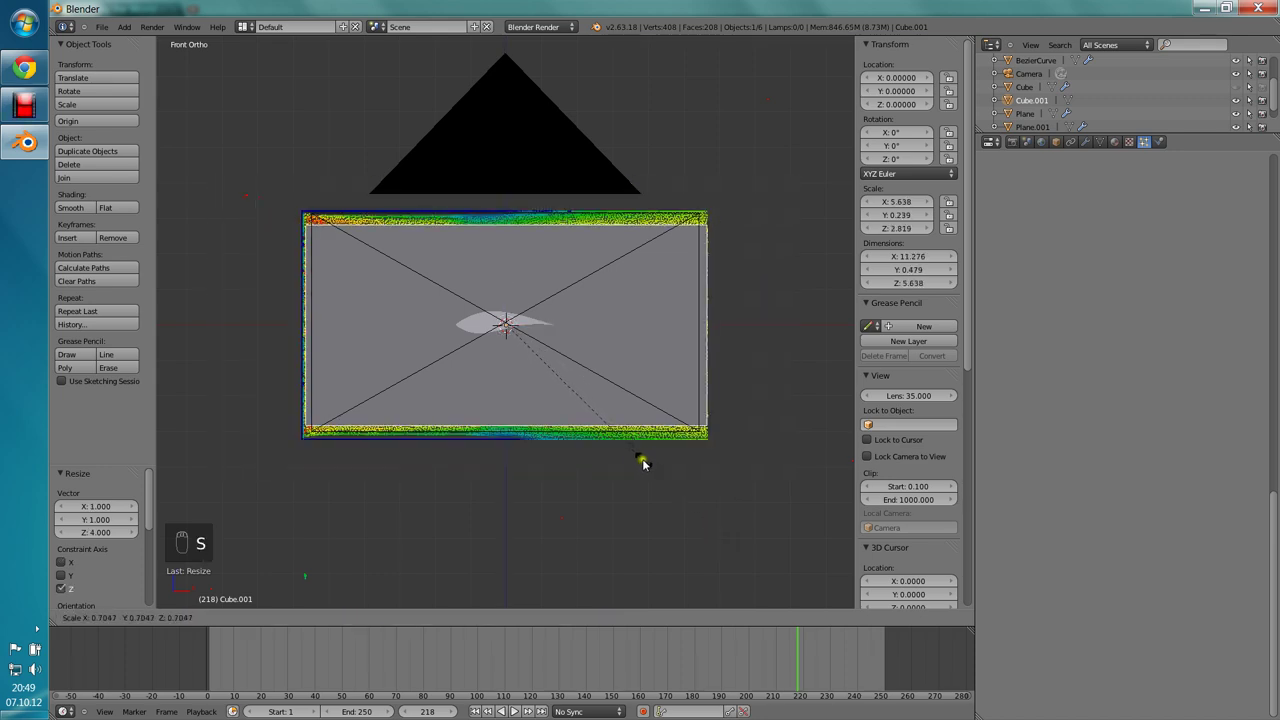
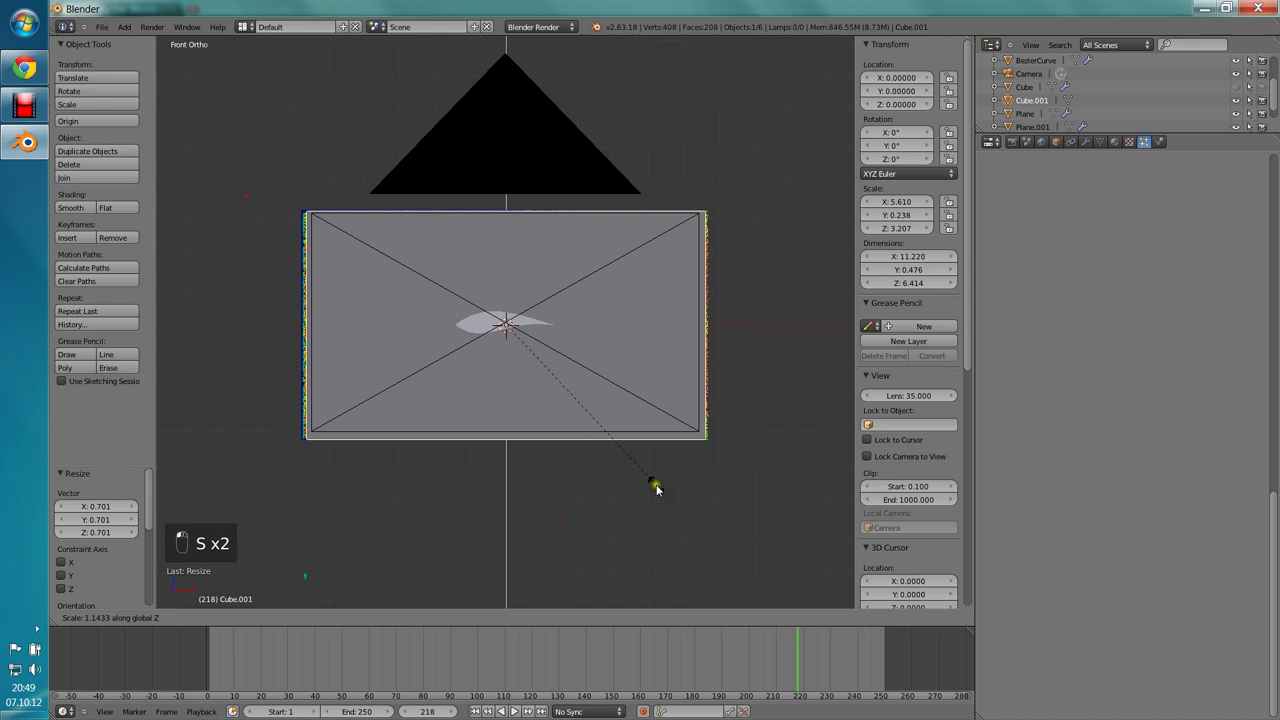
pyautogui.press('KP_0')
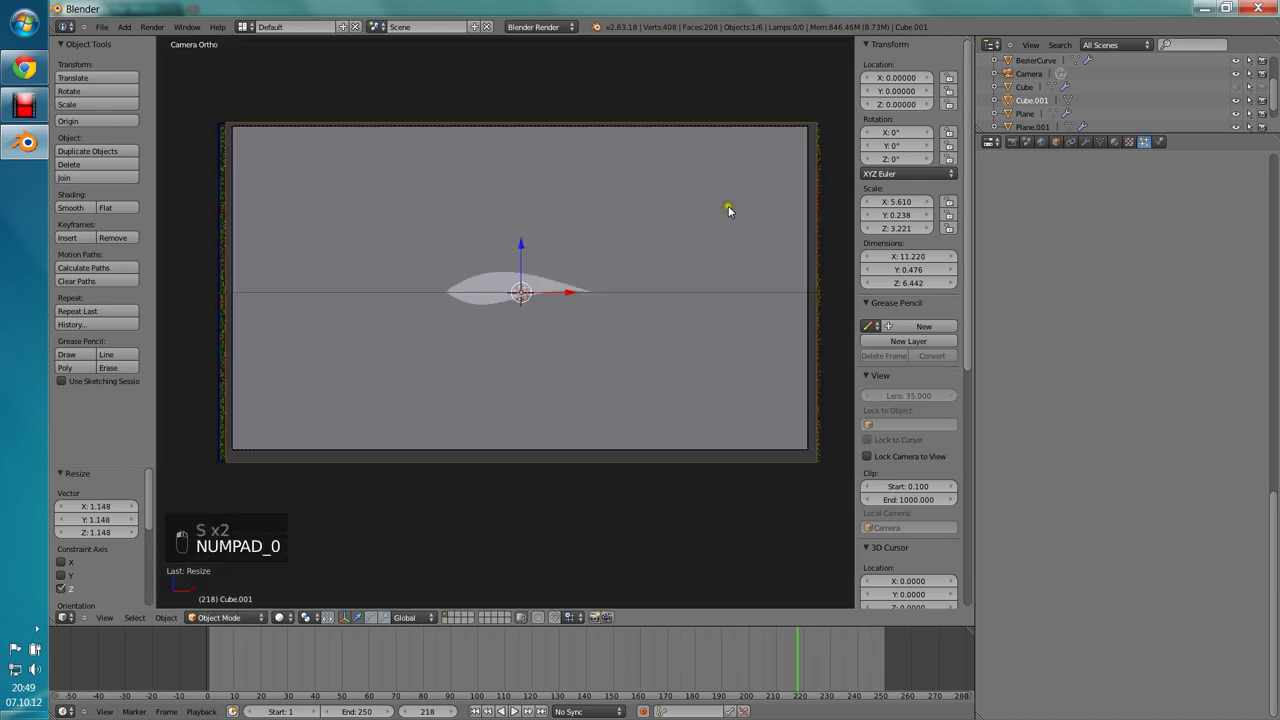
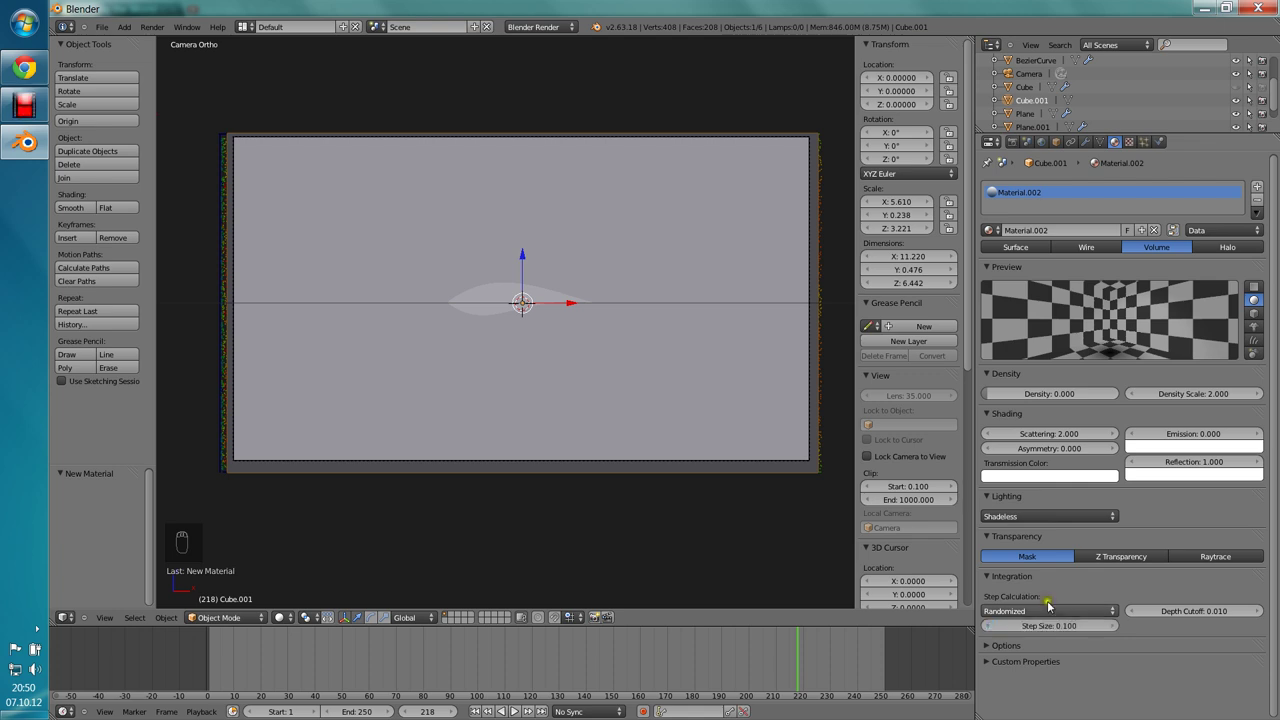
# Step: Choose Point Density as the box texture's type
pyautogui.moveTo(1140, 146); pyautogui.dragTo(1127, 150)
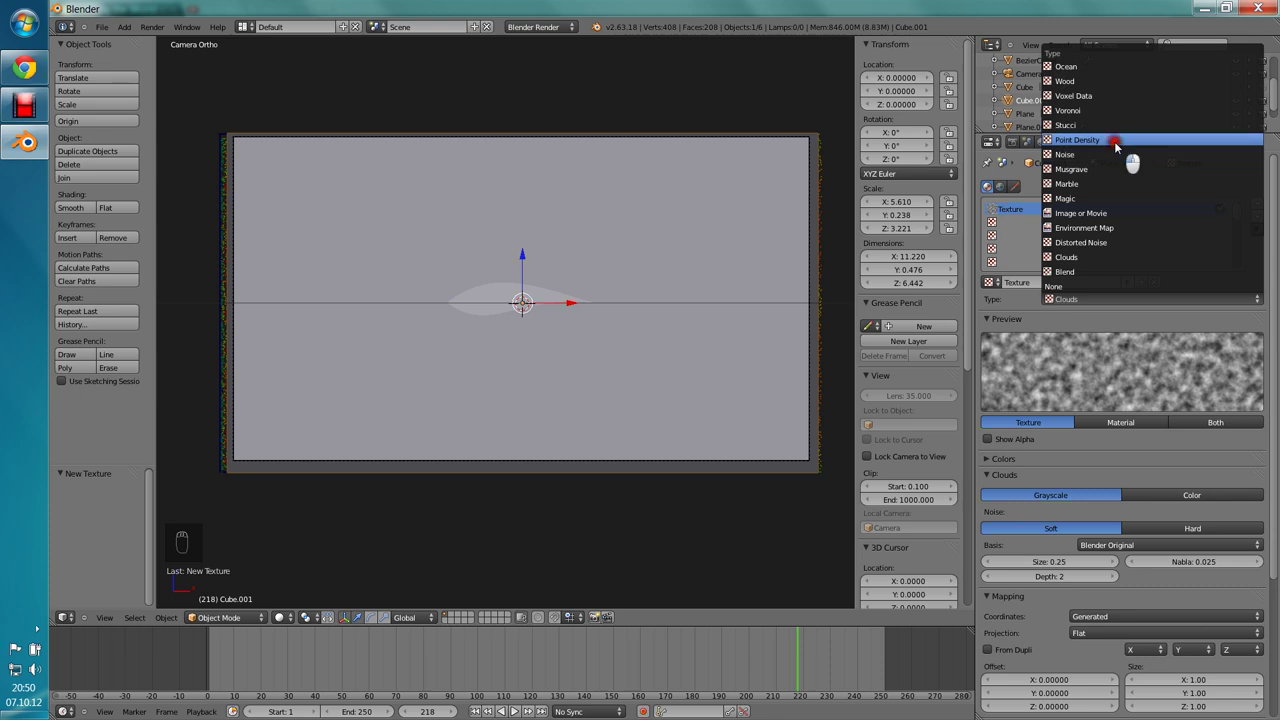
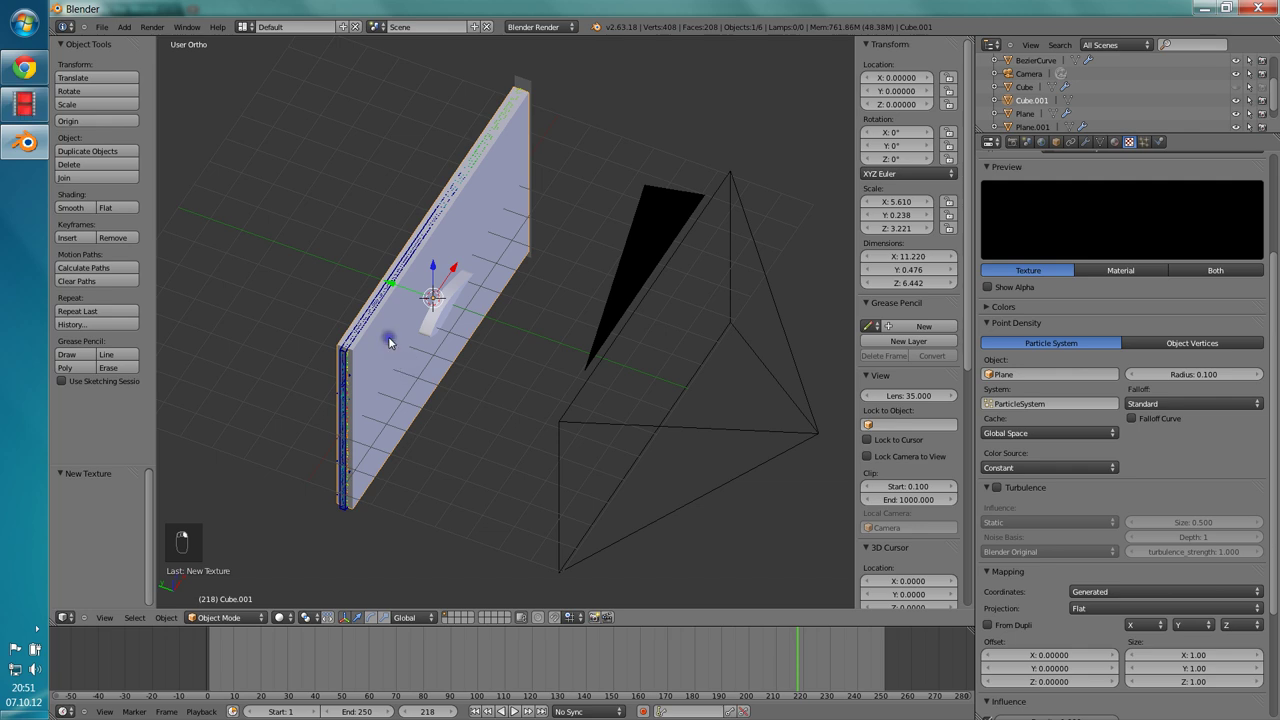
# Step: Apply the box's scale so it reads 1.000 with dimensions 11.220 × 0.476 × 6.442
pyautogui.press('ctrl+a')
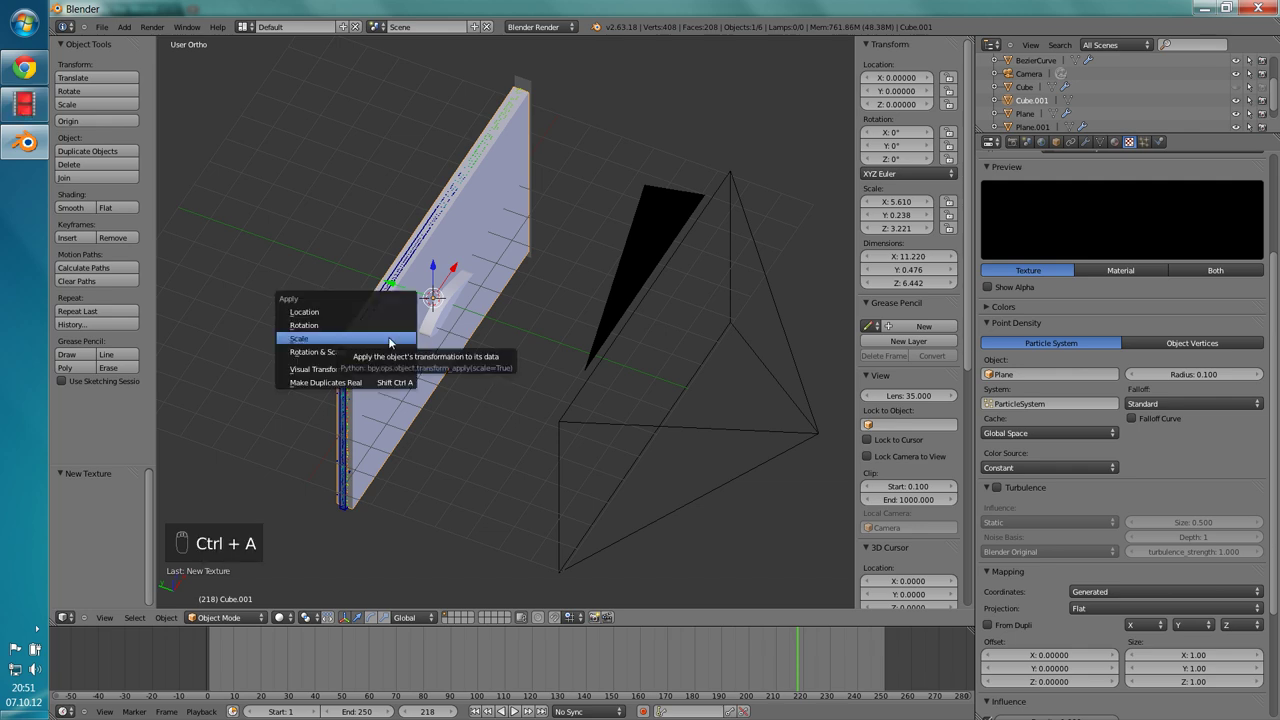
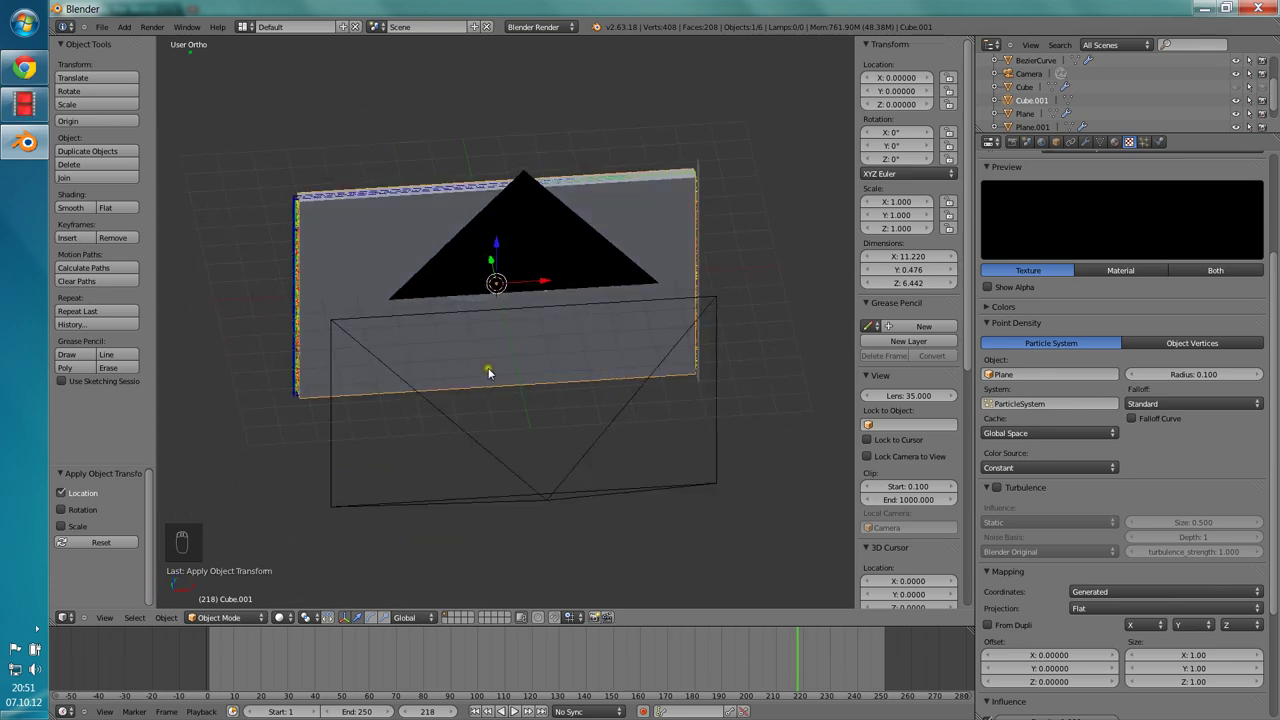
# Step: After a test render, enable the colour ramp from black to red with the red stop at 0.598
pyautogui.press('KP_0')
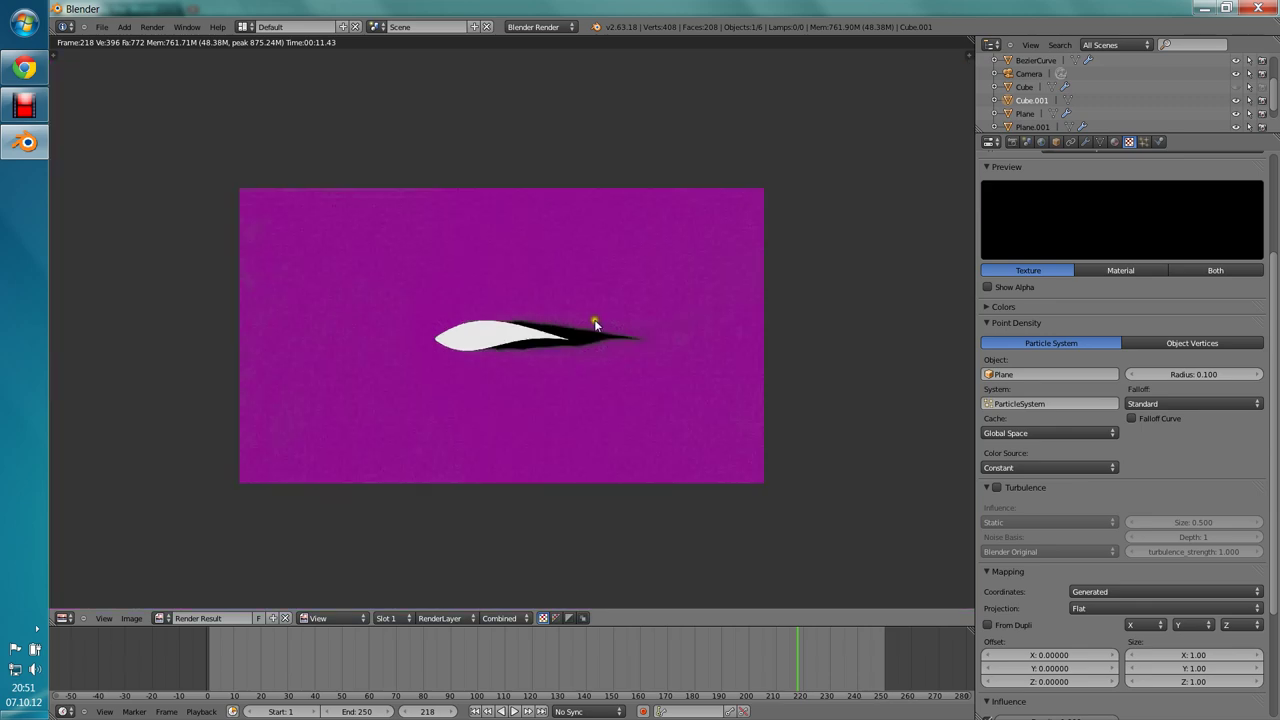
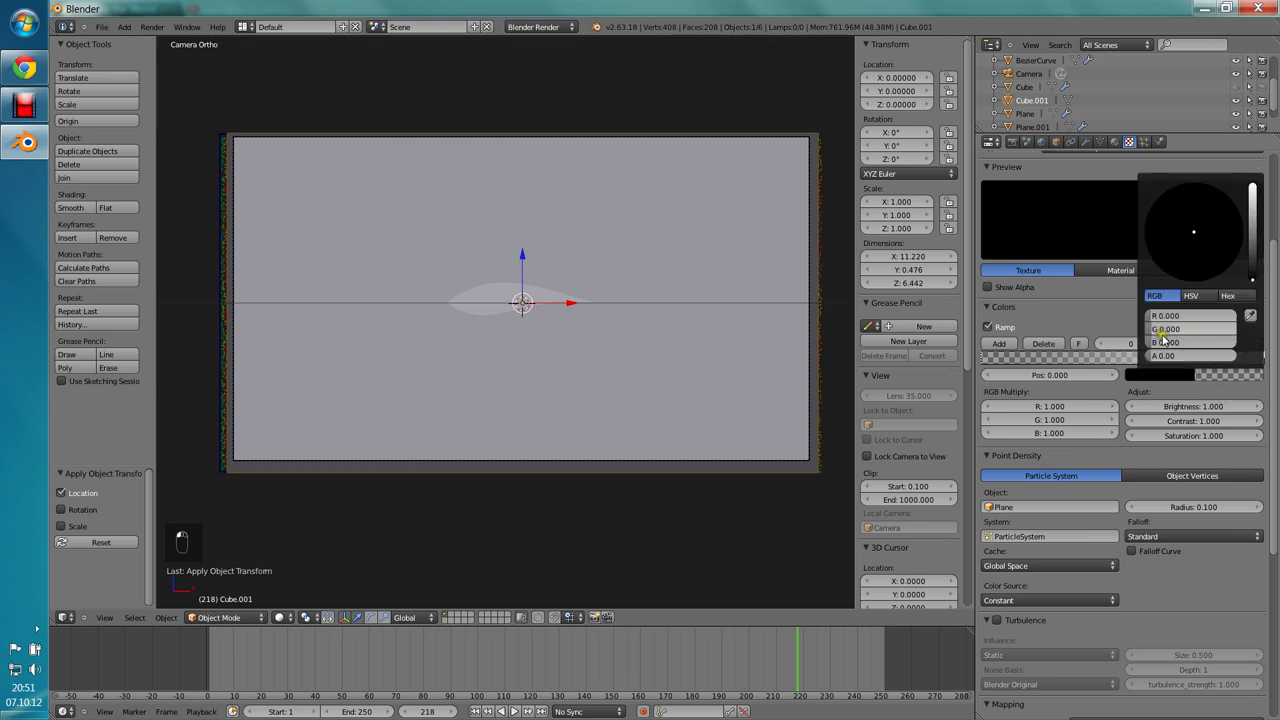
pyautogui.middleClick(1276, 365)
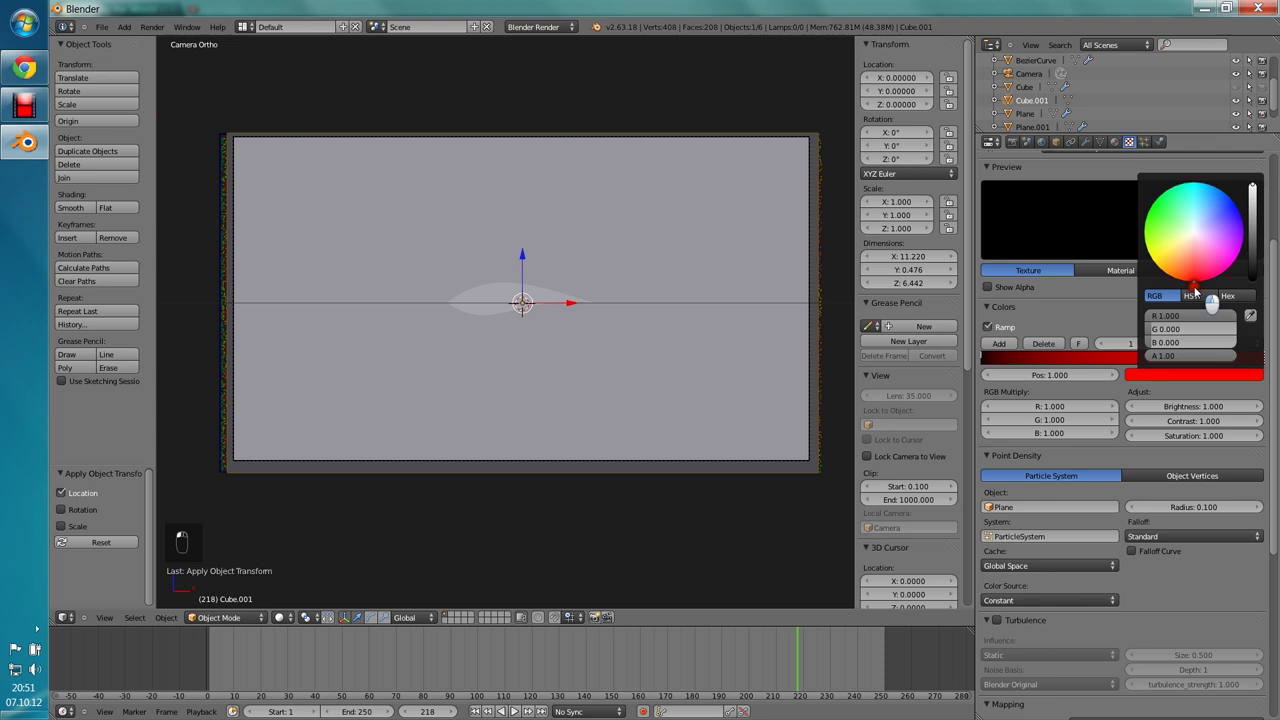
pyautogui.moveTo(1197, 341); pyautogui.dragTo(1158, 391)
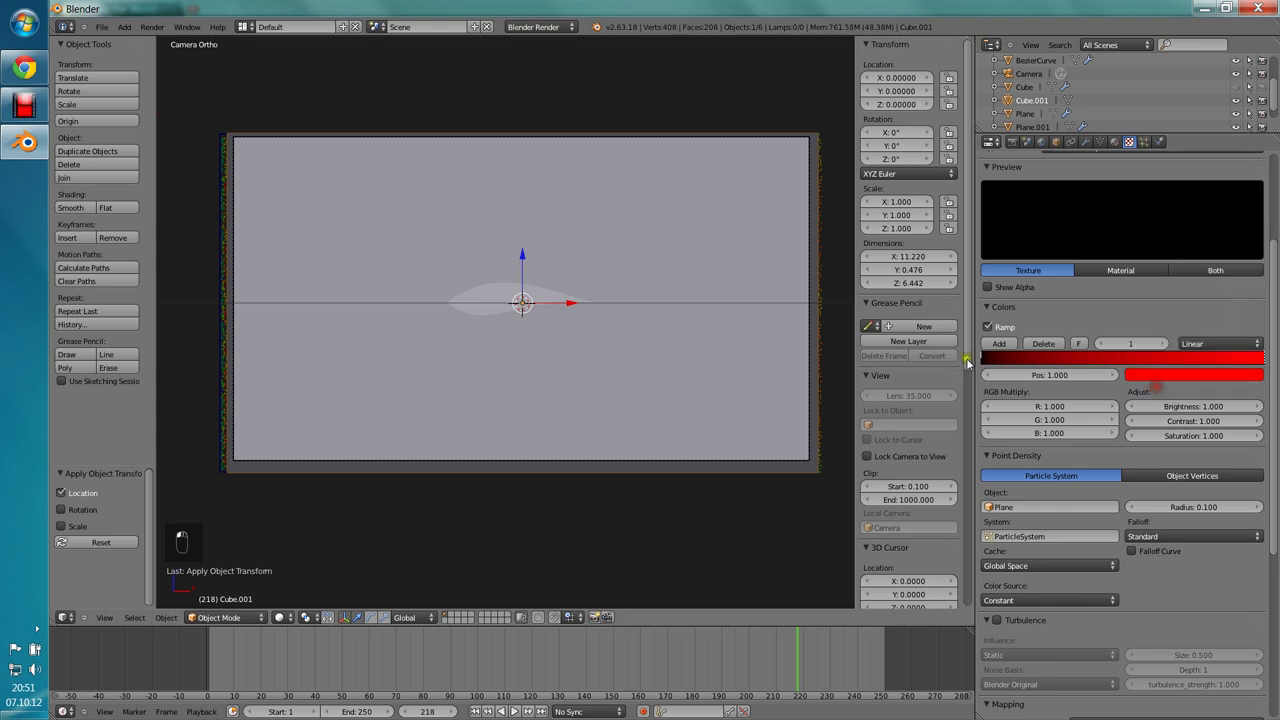